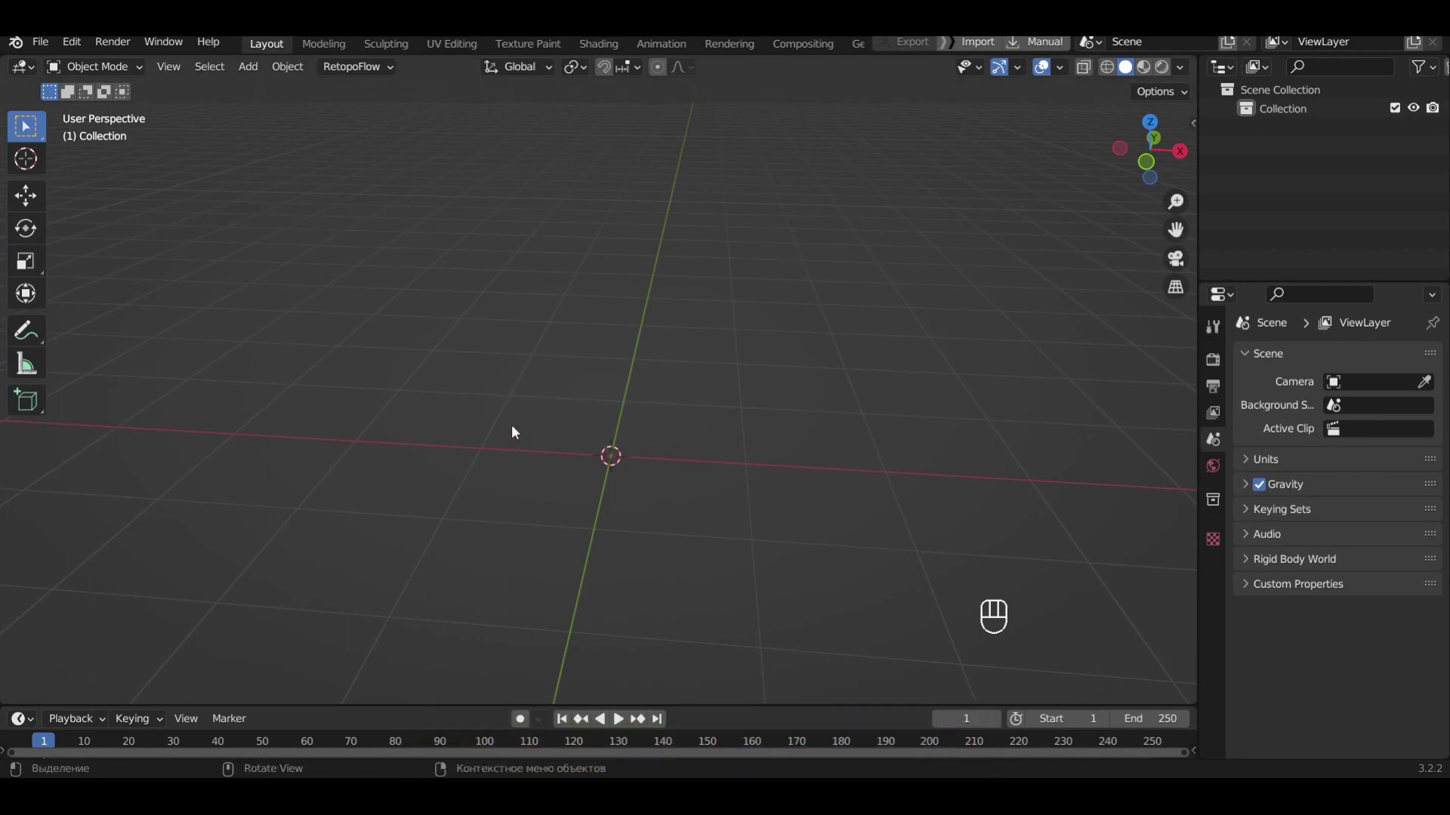
Add a circle mesh of radius 1 m with 8 vertices at the world origin
{"action": "key", "text": "shift+a"}
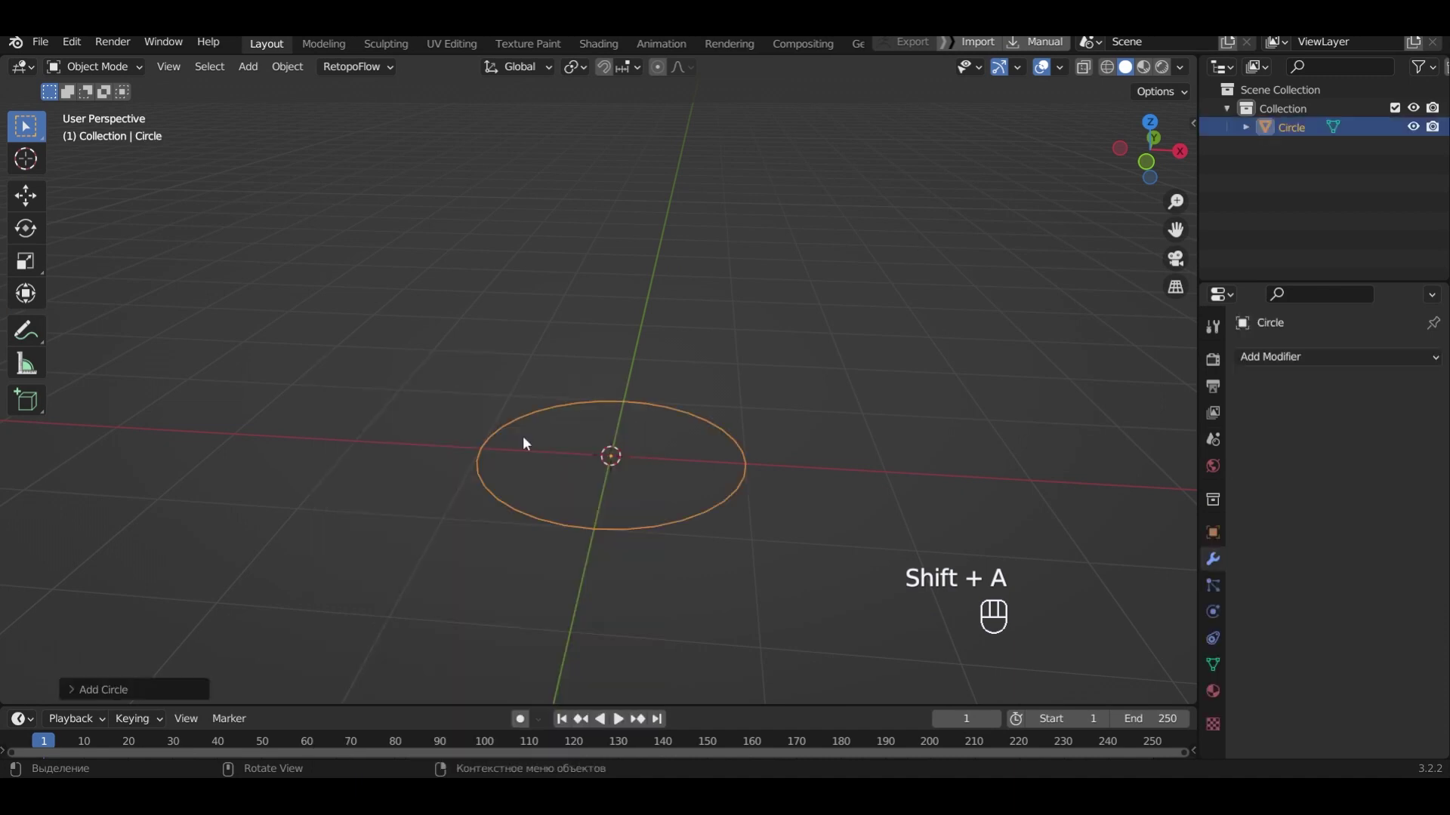
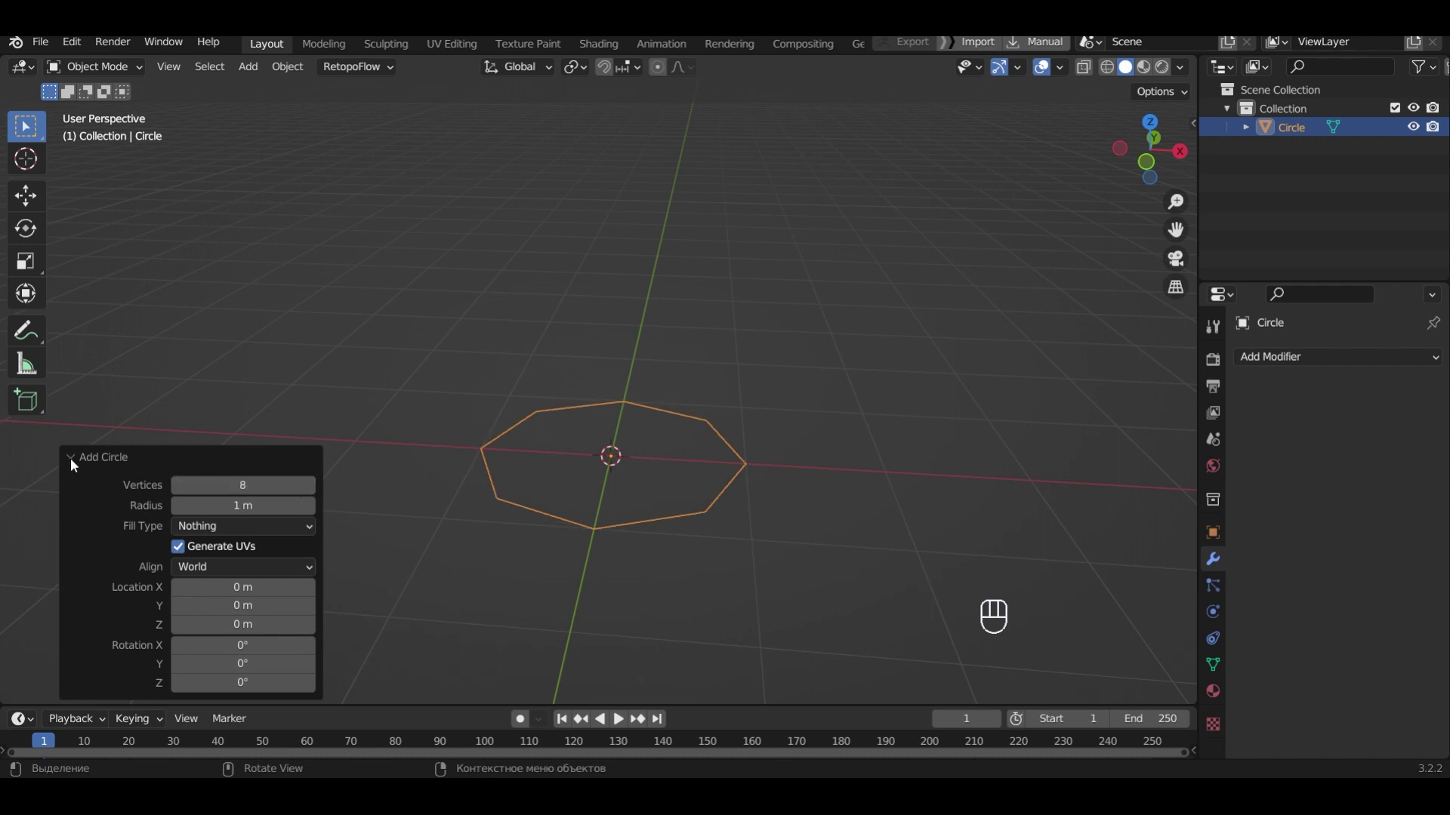
{"action": "left_click", "coordinate": [76, 465]}
Extrude the circle's vertices upward along Z into an eight-sided ring wall
{"action": "key", "text": "Tab"}
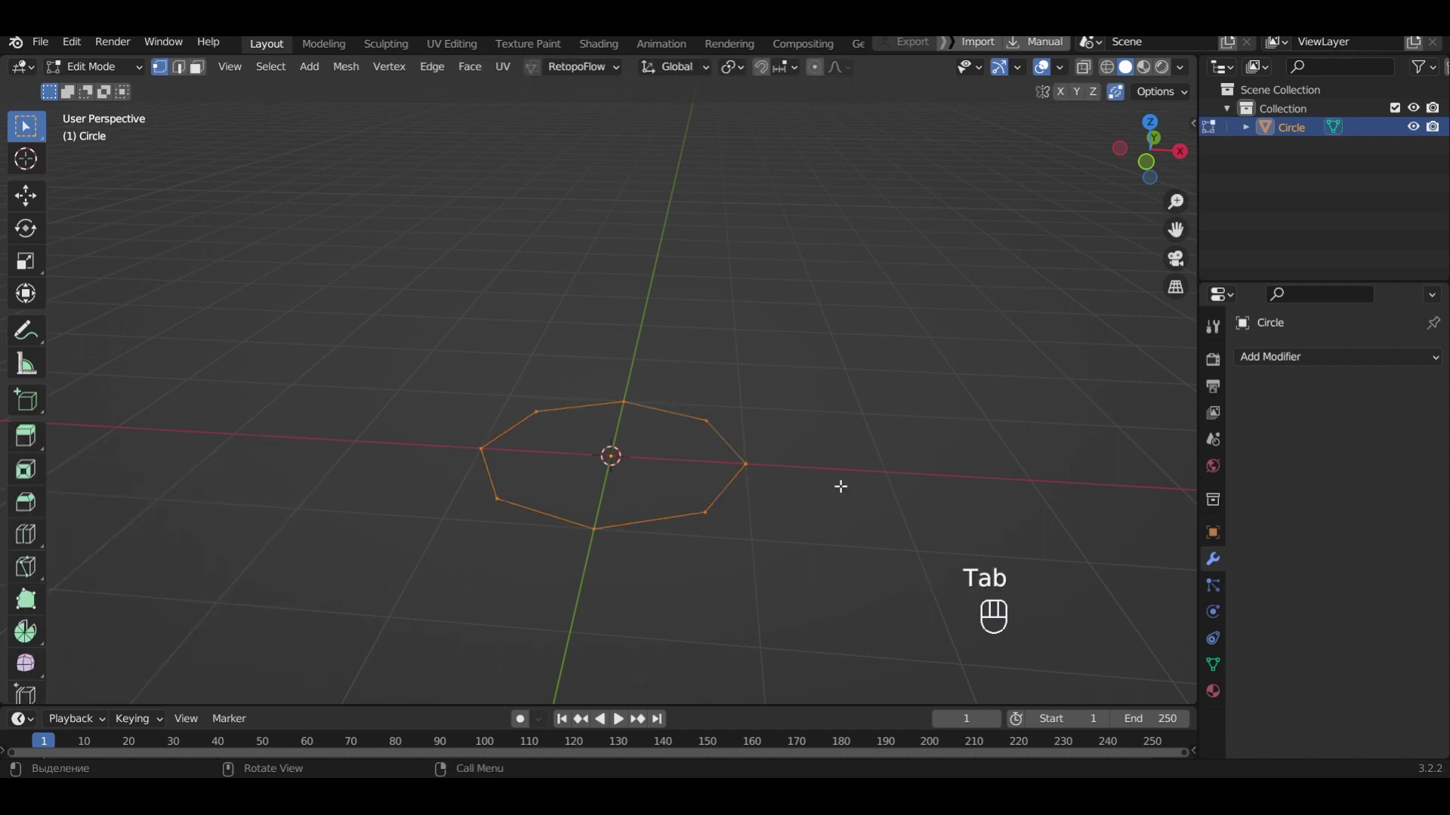
{"action": "key", "text": "e"}
{"action": "key", "text": "z"}
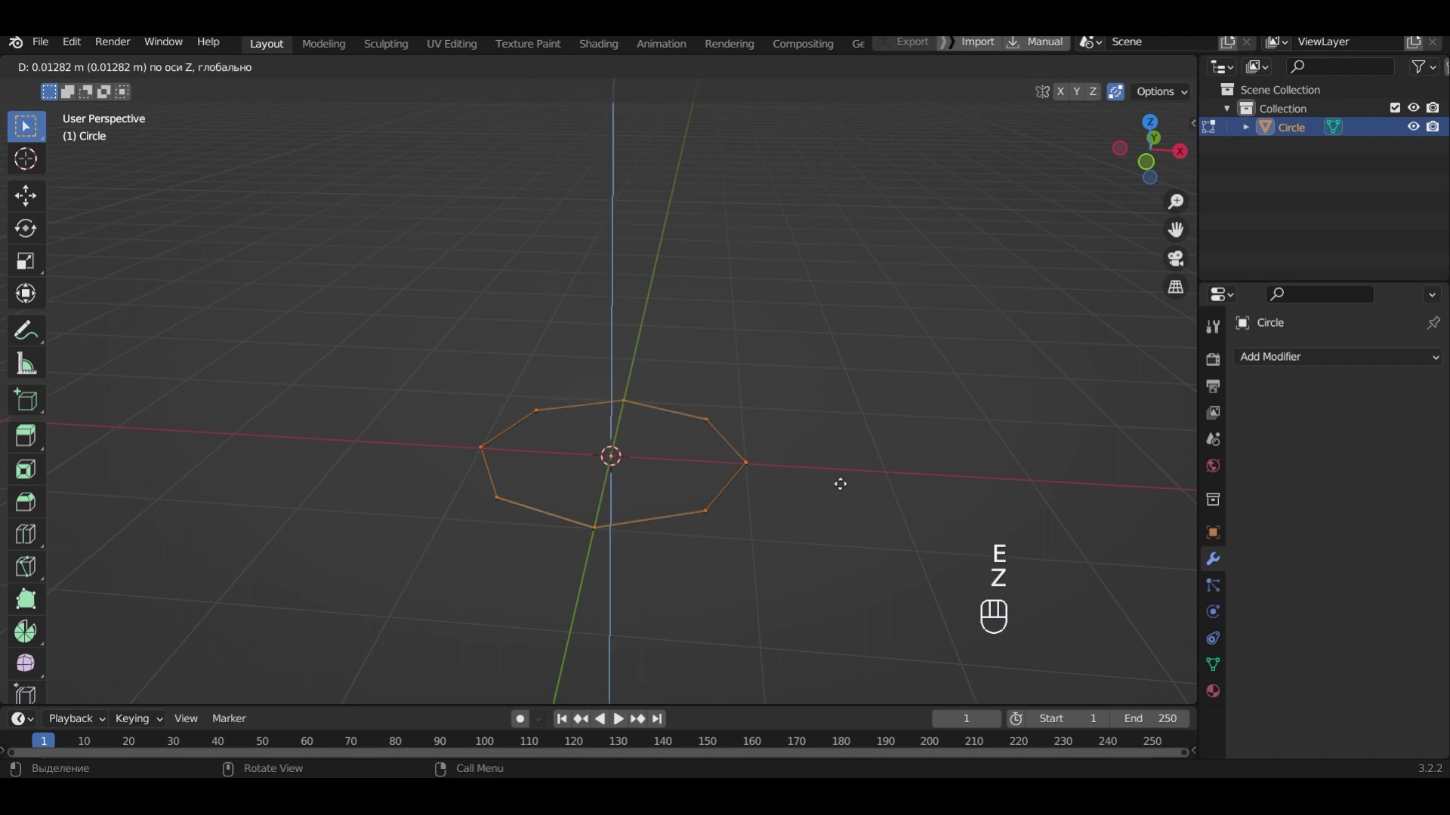
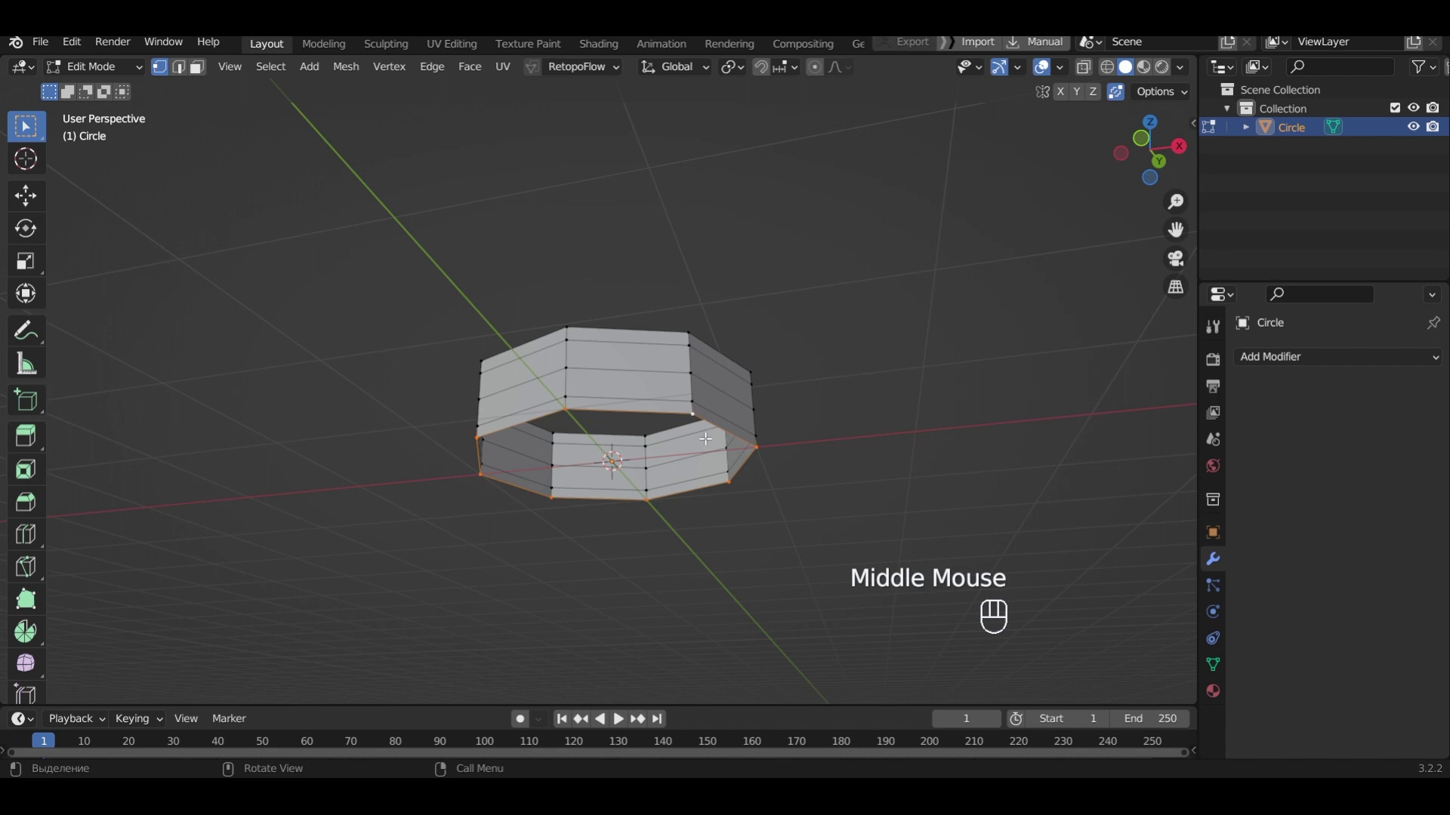
Smooth the ring with subdivision and scale the top edge loop outward to flare the rim
{"action": "key", "text": "f"}
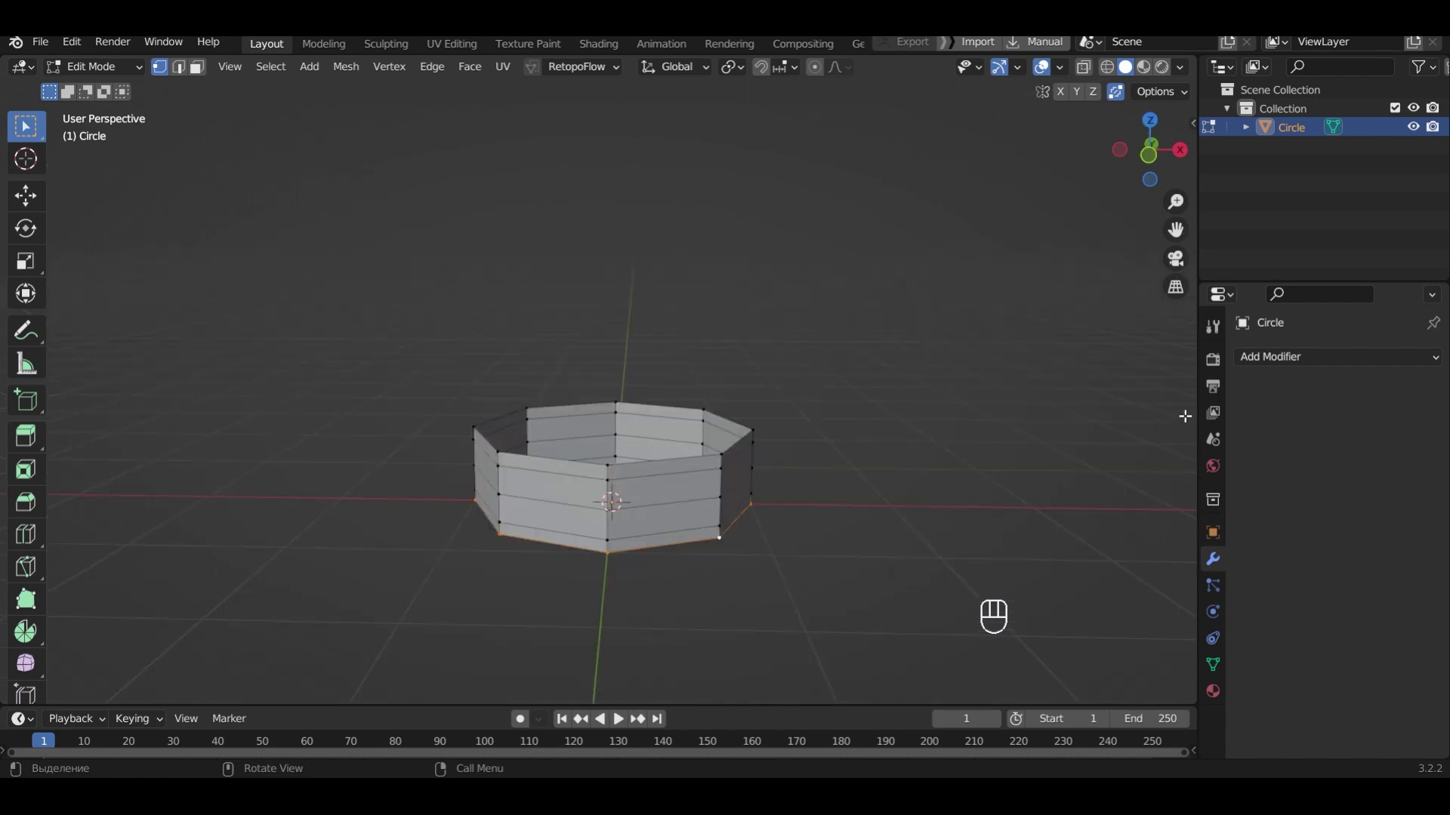
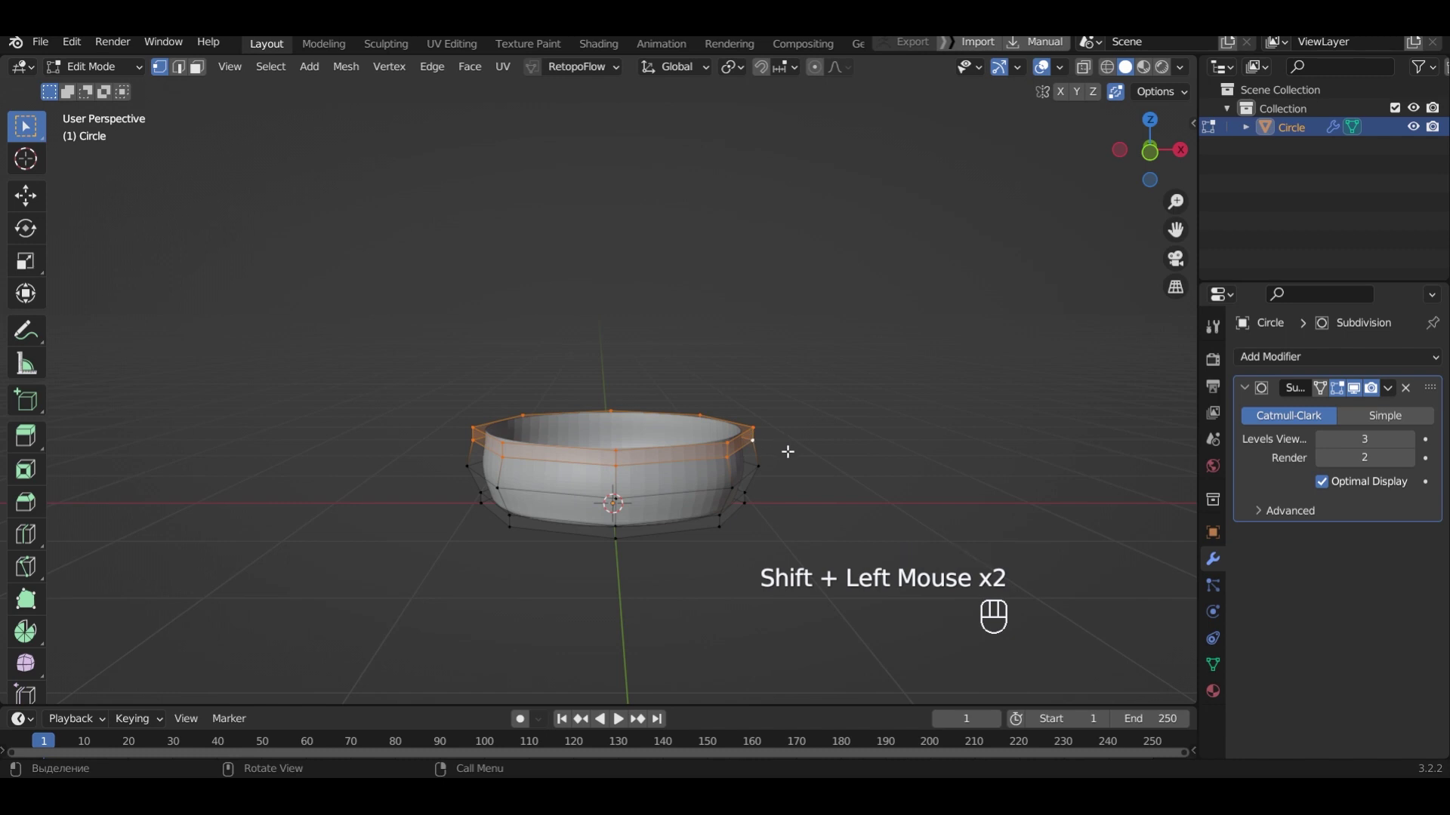
{"action": "key", "text": "s"}
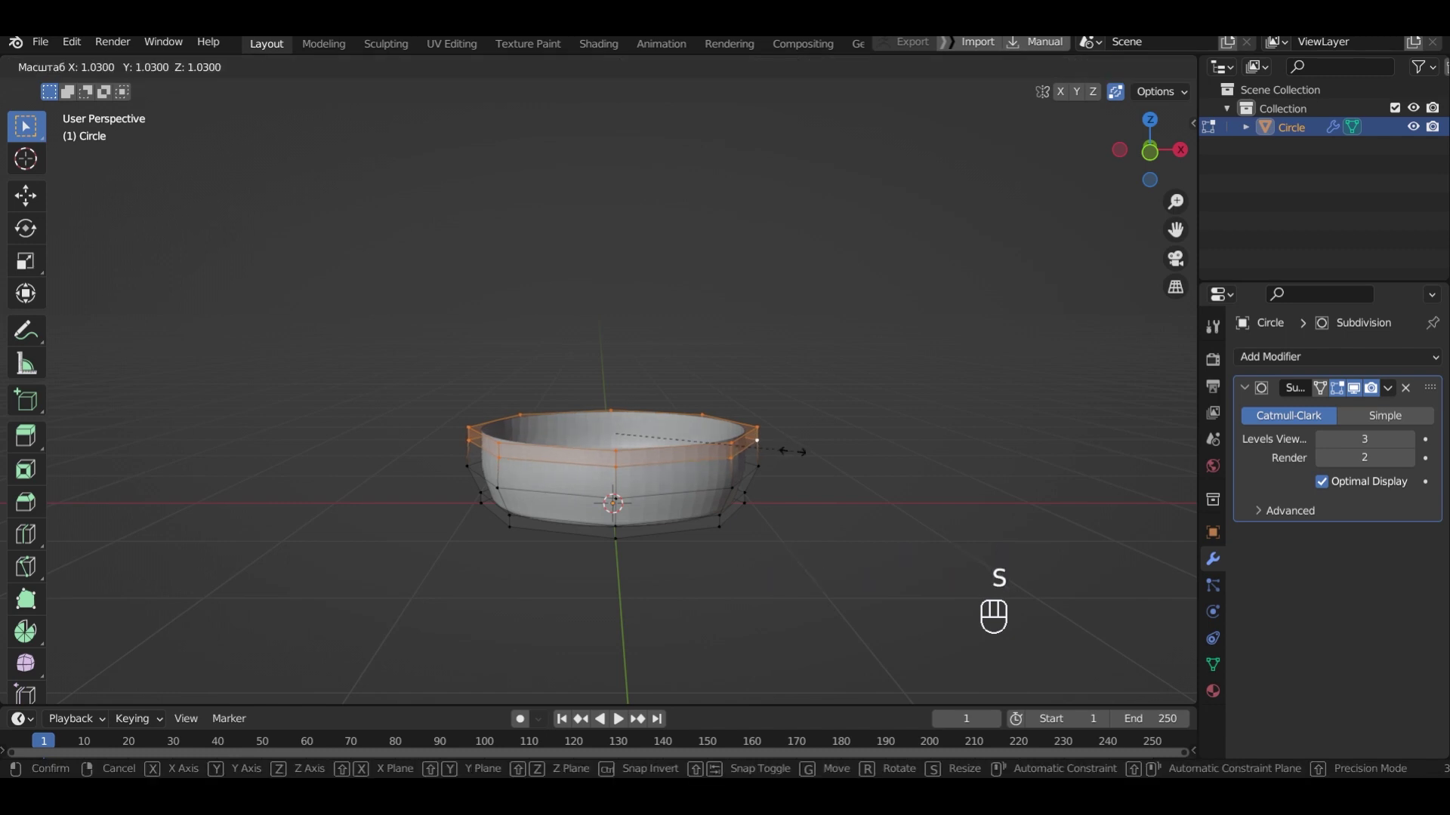
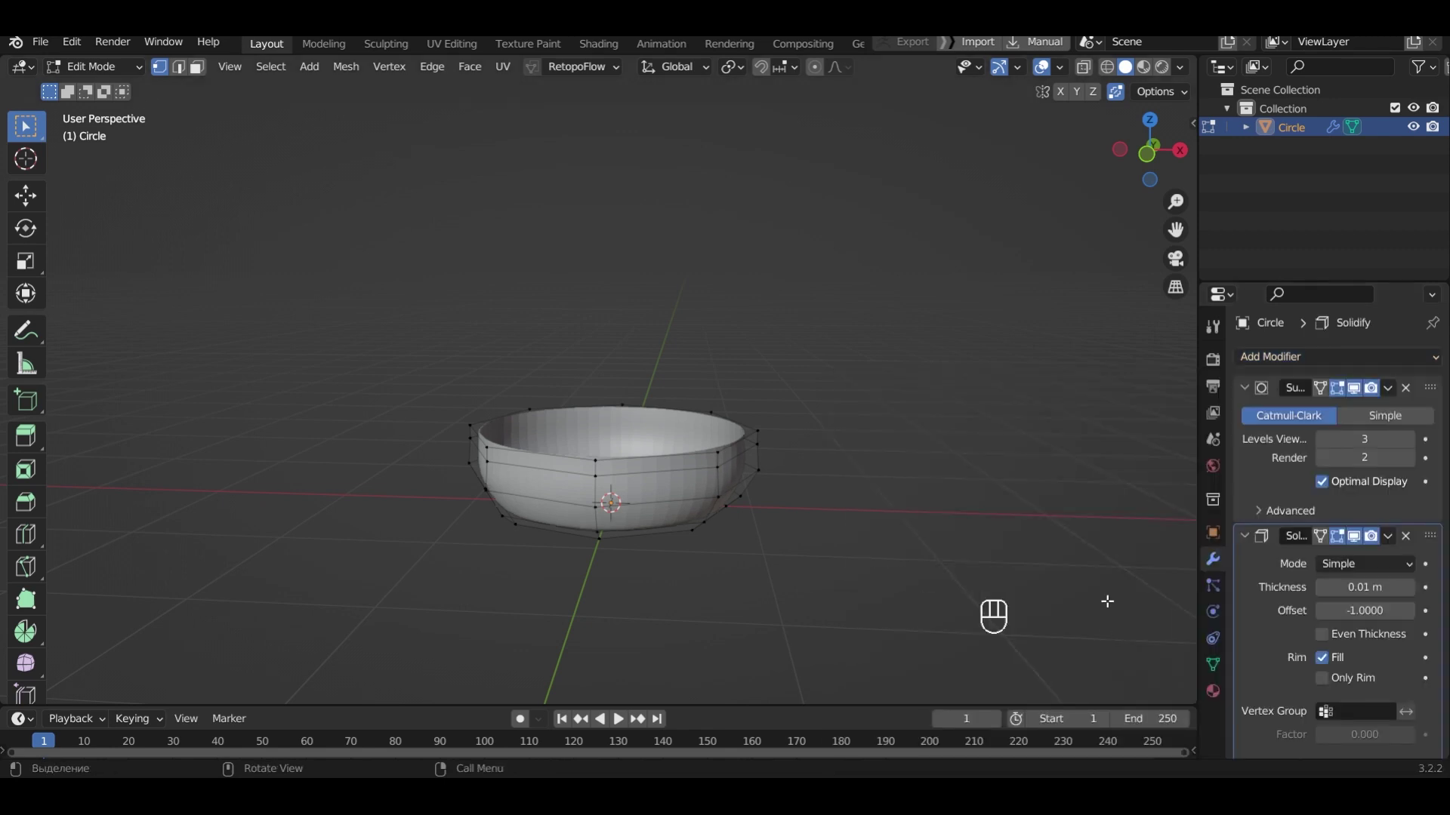
Move the Solidify modifier (0.01 m thickness) above the Subdivision modifier in the stack
{"action": "left_click_drag", "start_coordinate": [1435, 541], "coordinate": [1435, 382]}
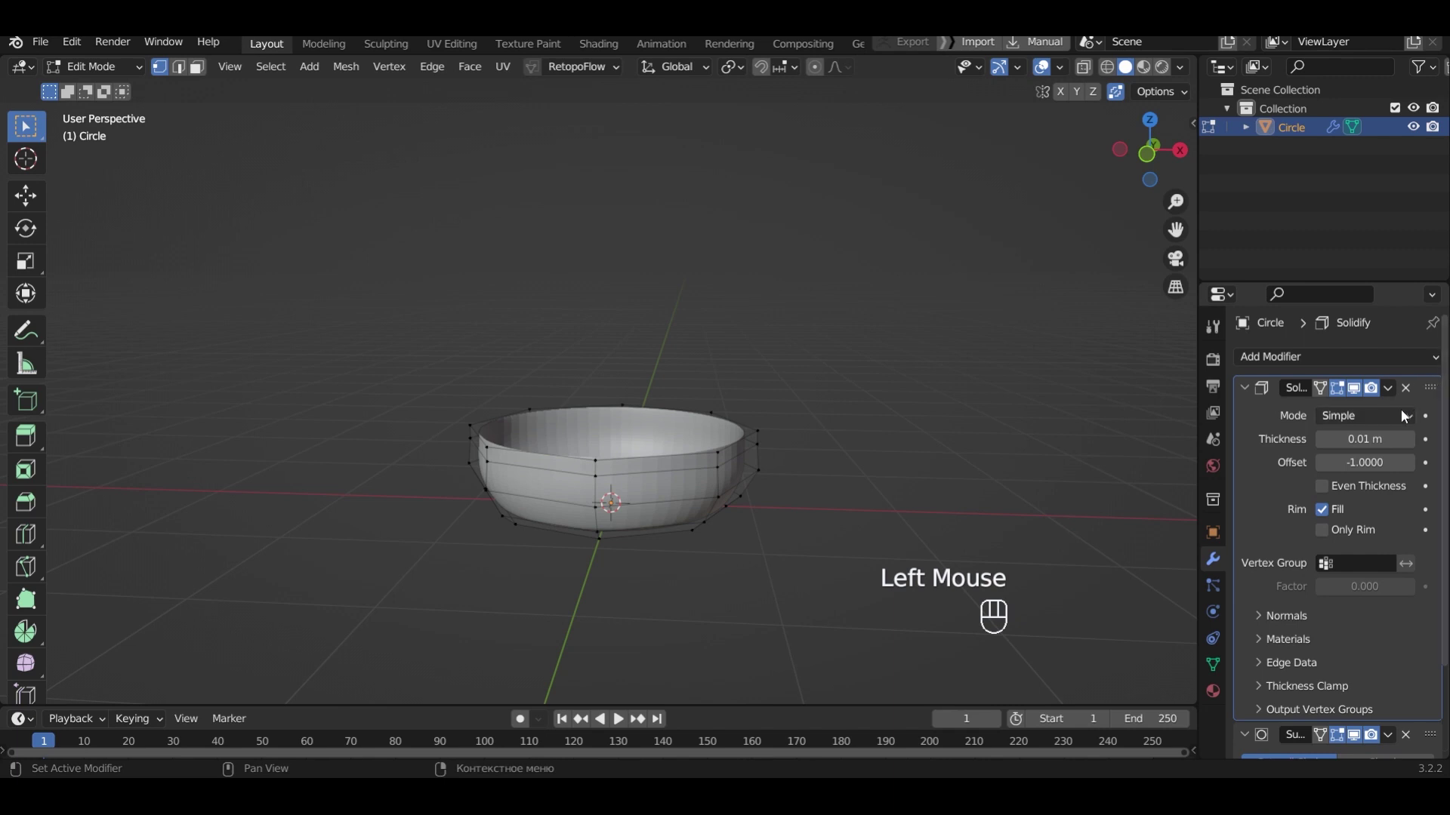
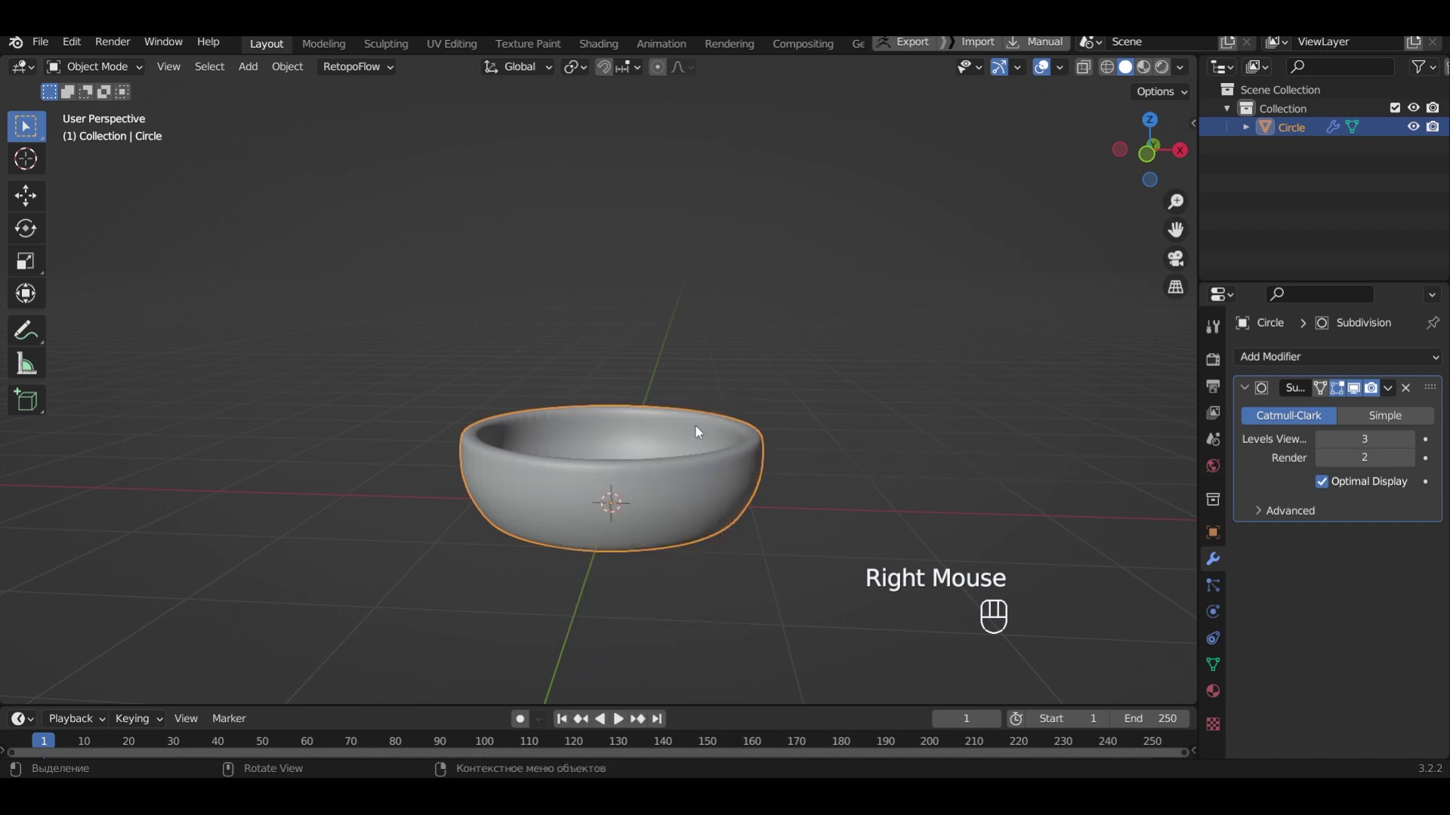
Enable Auto Smooth in the bowl's mesh Normals settings
{"action": "left_click", "coordinate": [1214, 670]}
{"action": "left_click", "coordinate": [1250, 724]}
{"action": "left_click", "coordinate": [1328, 754]}
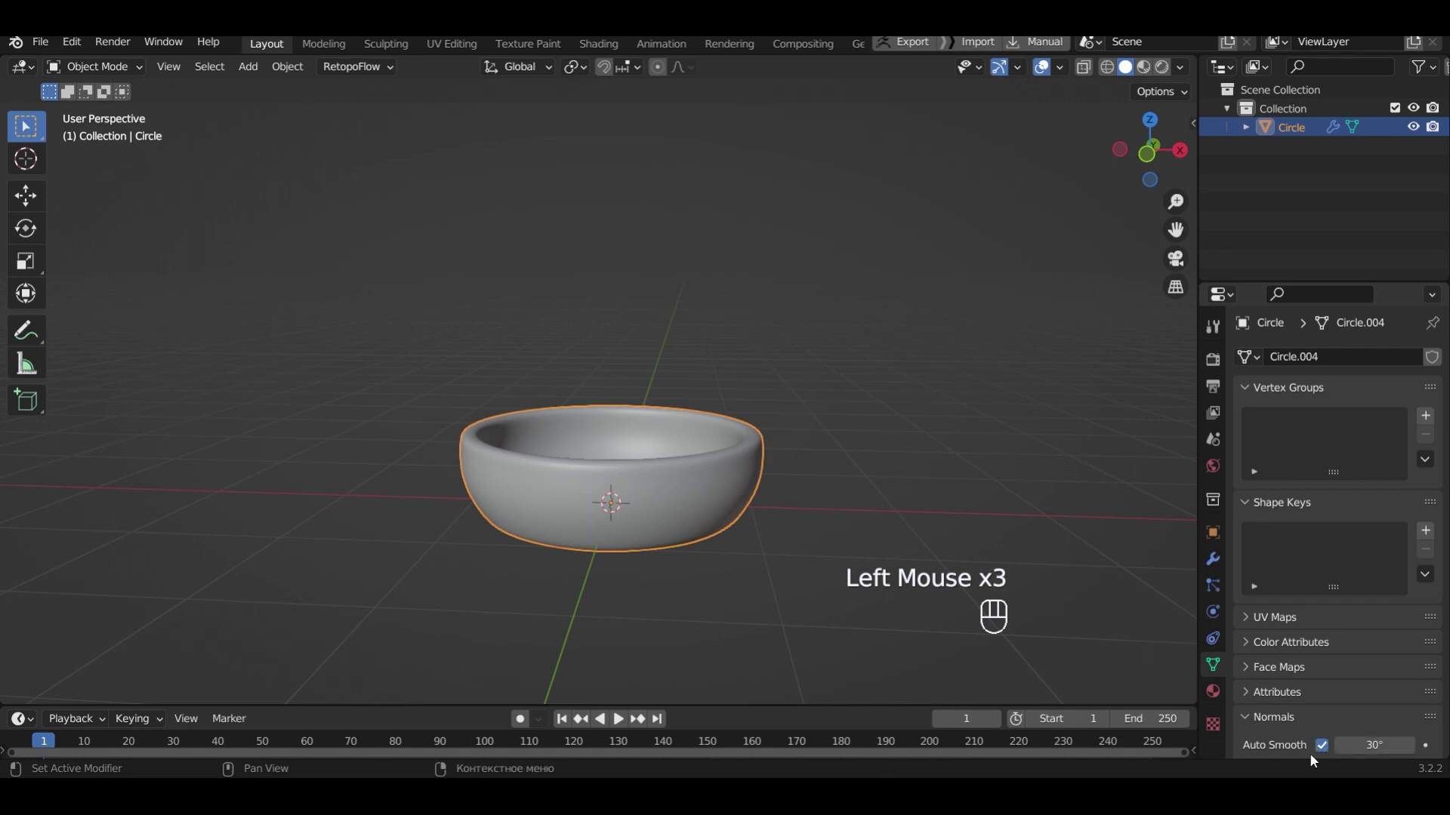
From front view, scale the bowl down along Z into a shallow pan
{"action": "key", "text": "KP_1"}
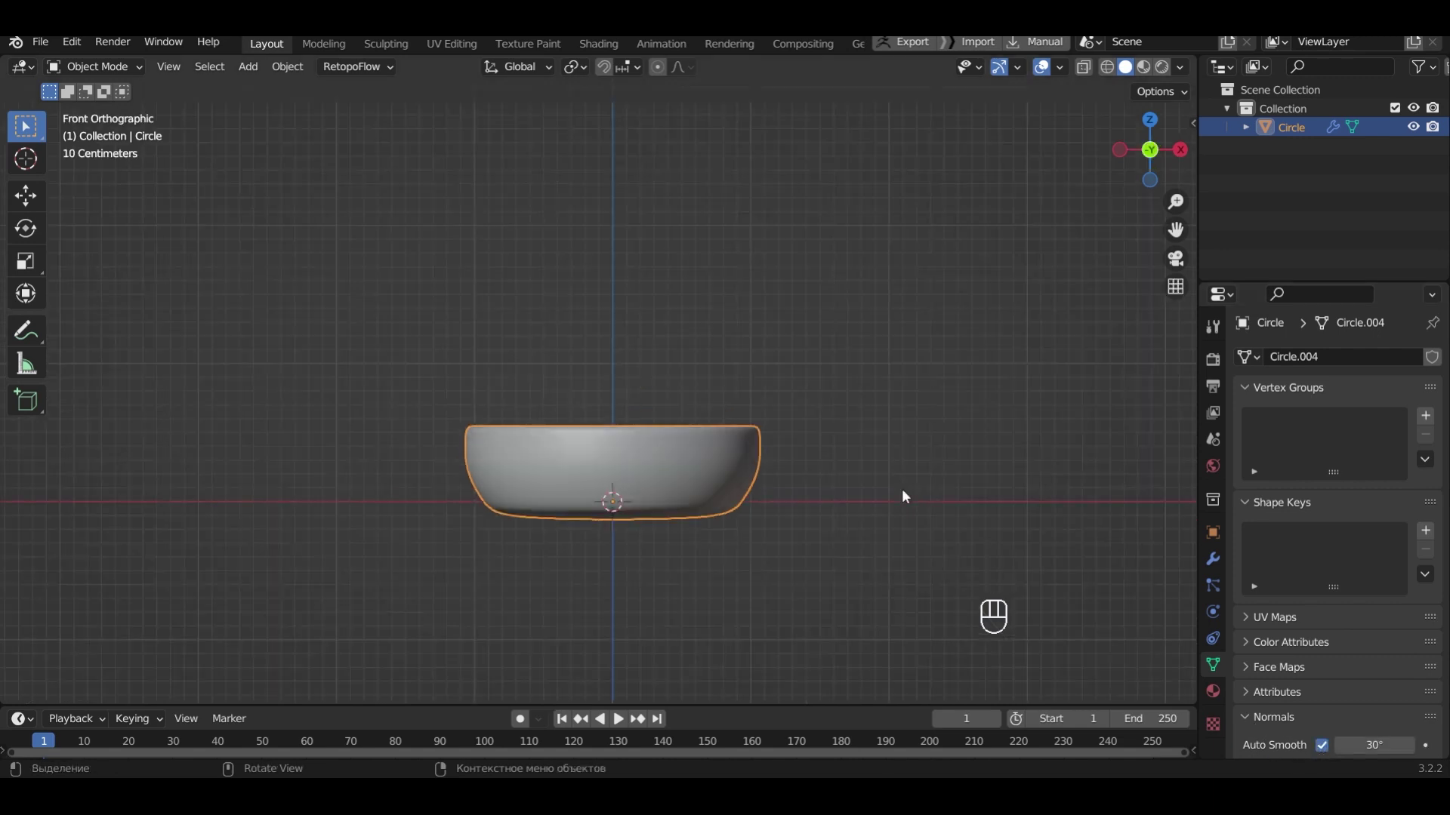
{"action": "key", "text": "s"}
{"action": "key", "text": "z"}
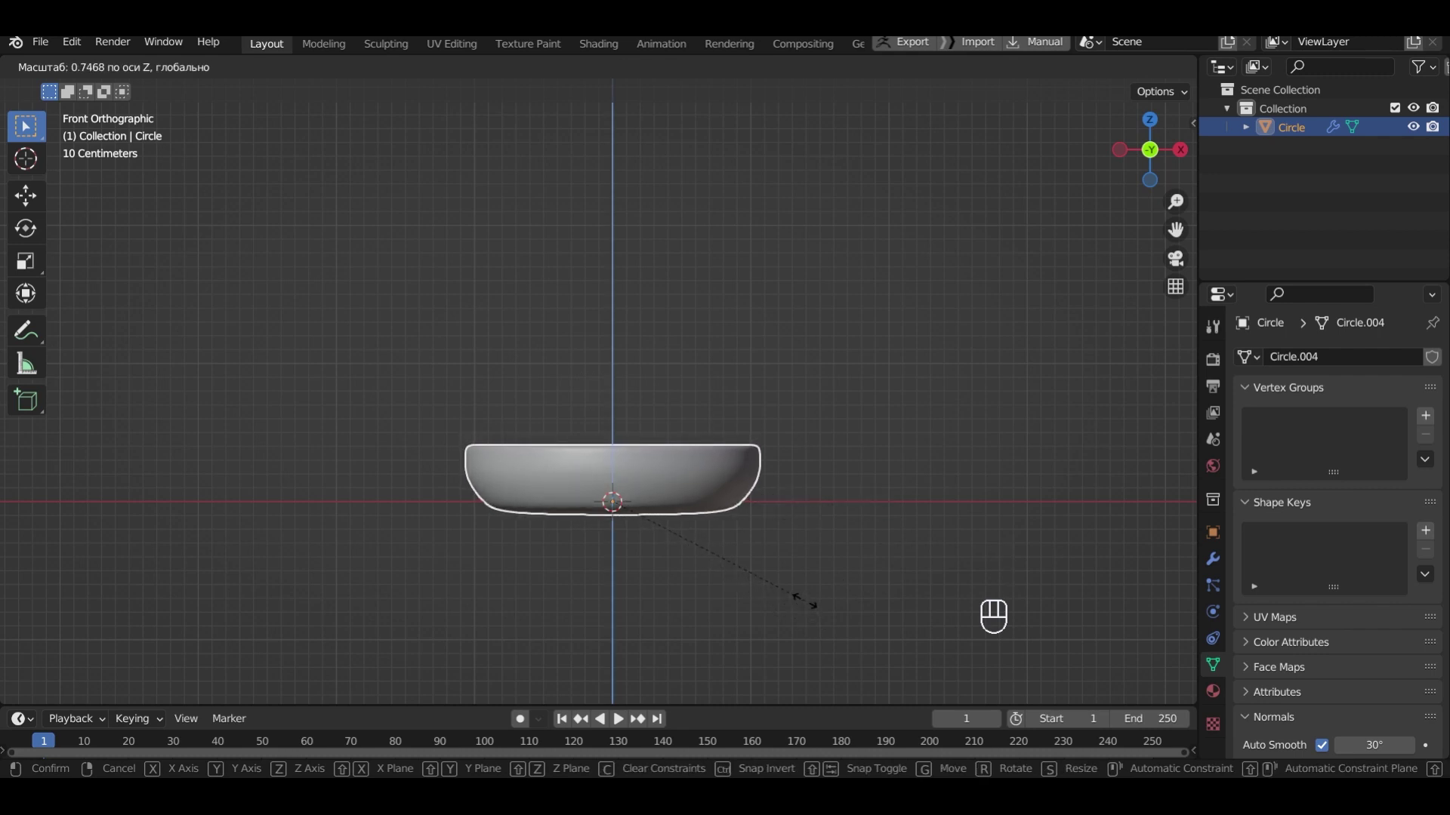
{"action": "left_click", "coordinate": [806, 605]}
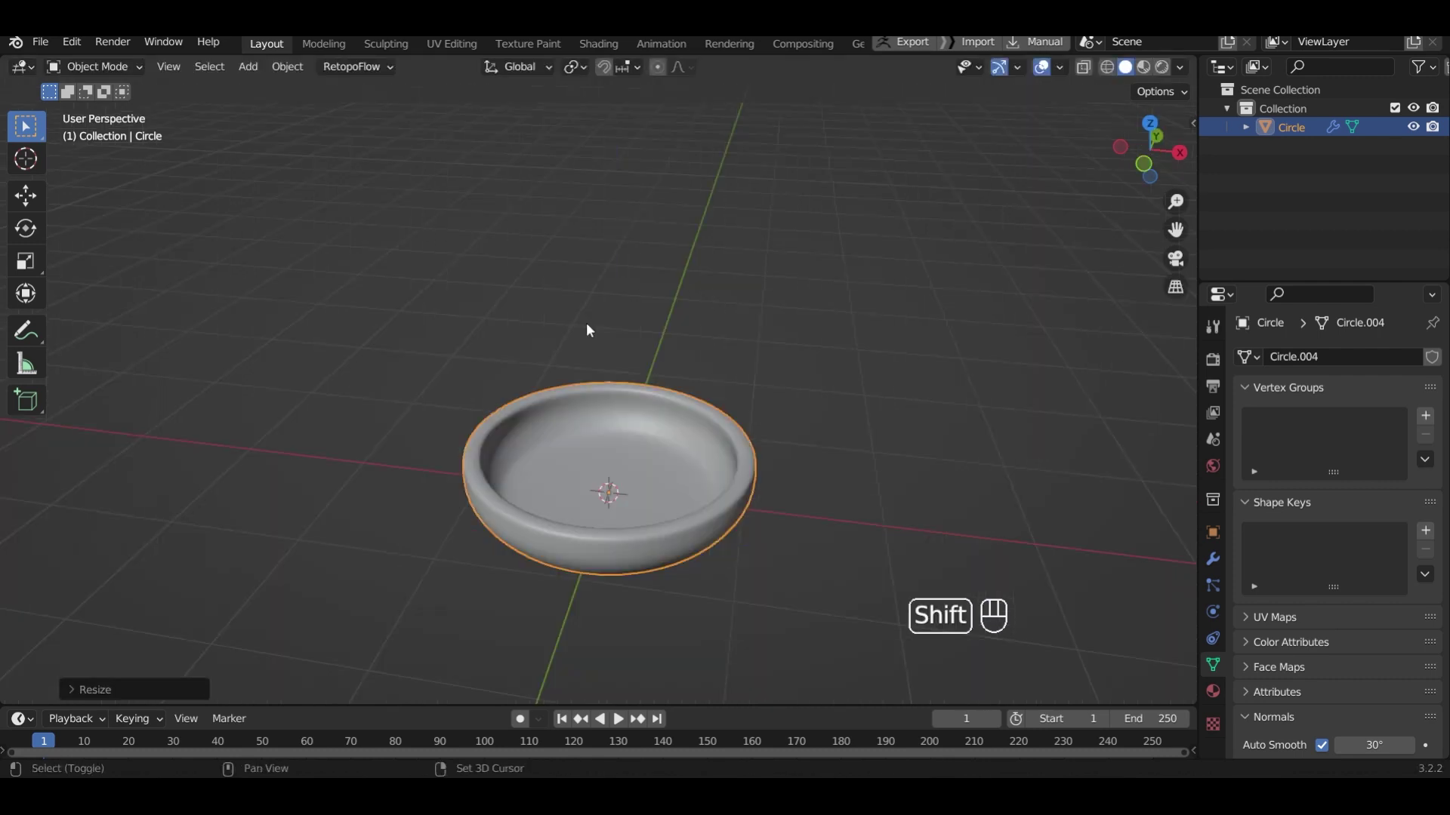
Add a plane and scale it along Y into a narrow strip
{"action": "key", "text": "shift+a"}
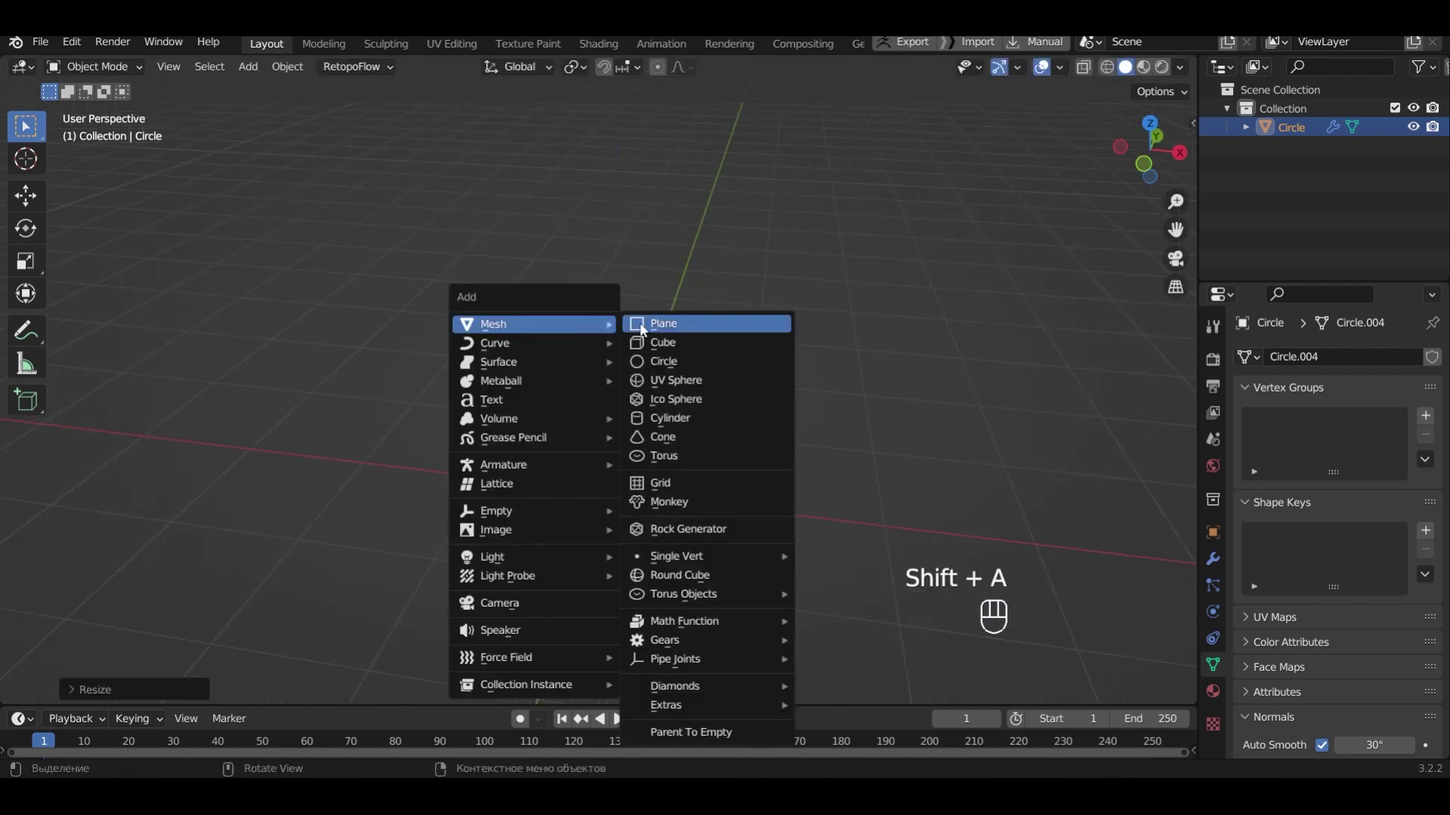
{"action": "key", "text": "s"}
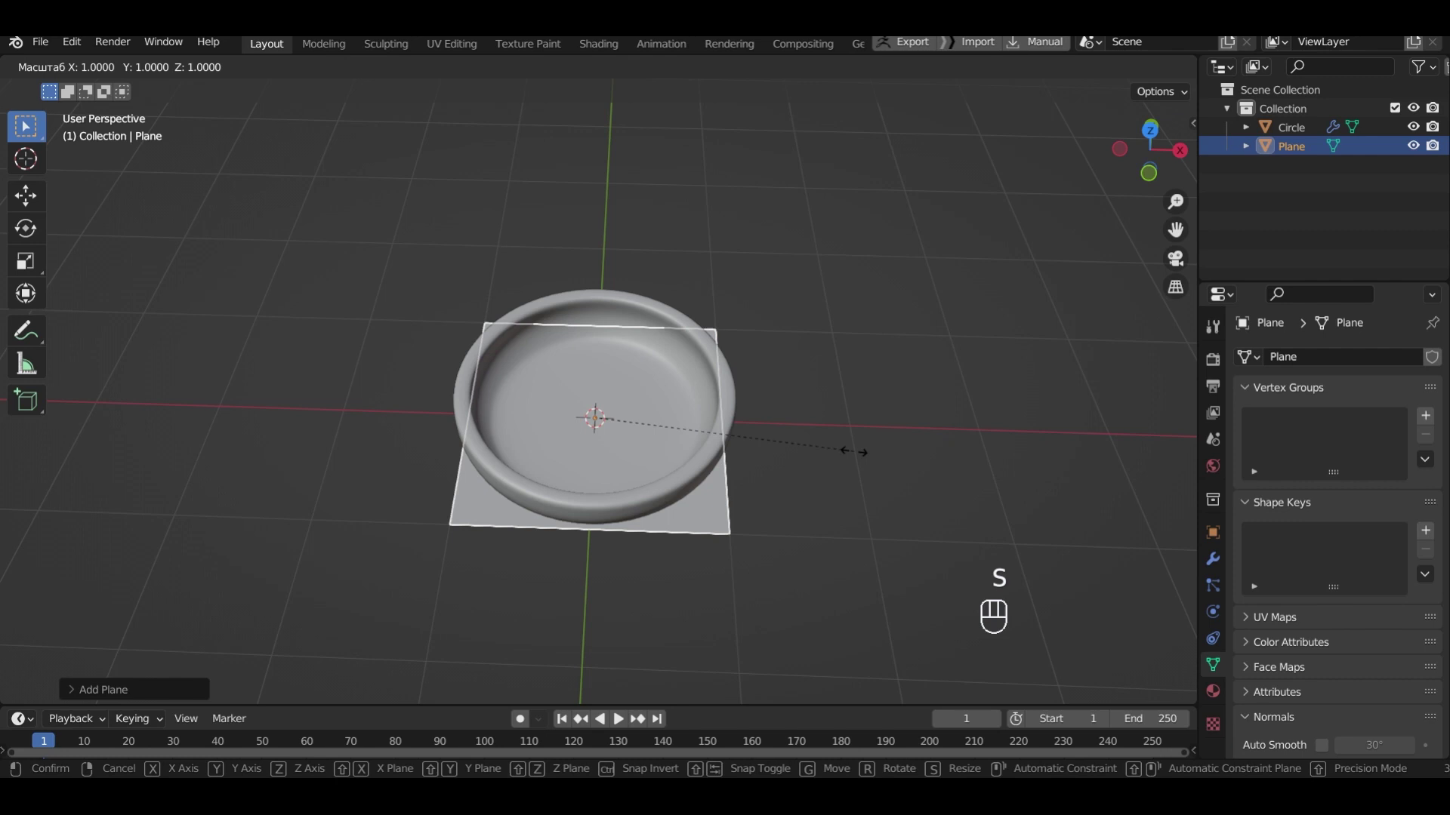
{"action": "key", "text": "y"}
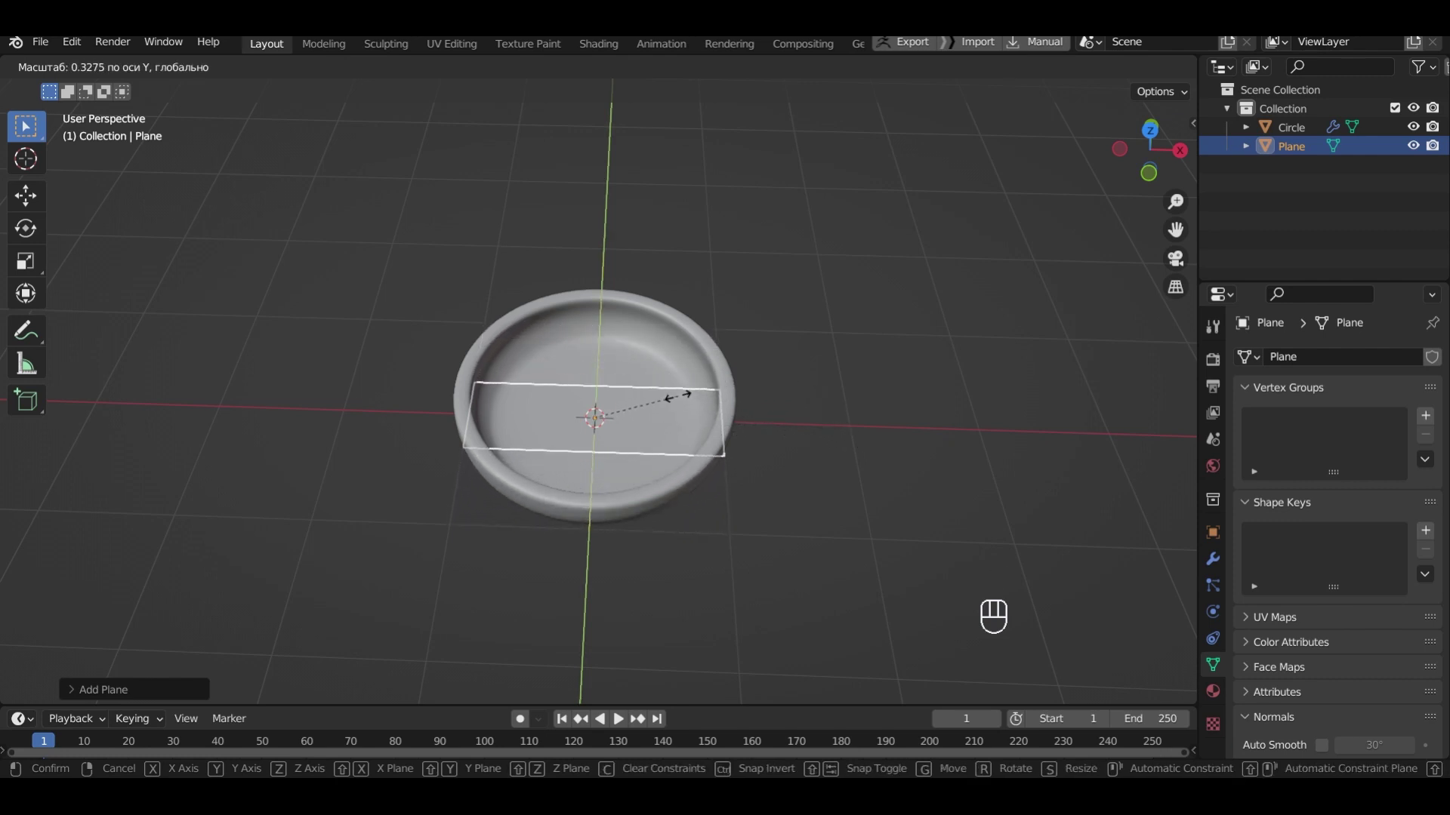
{"action": "left_click", "coordinate": [675, 405]}
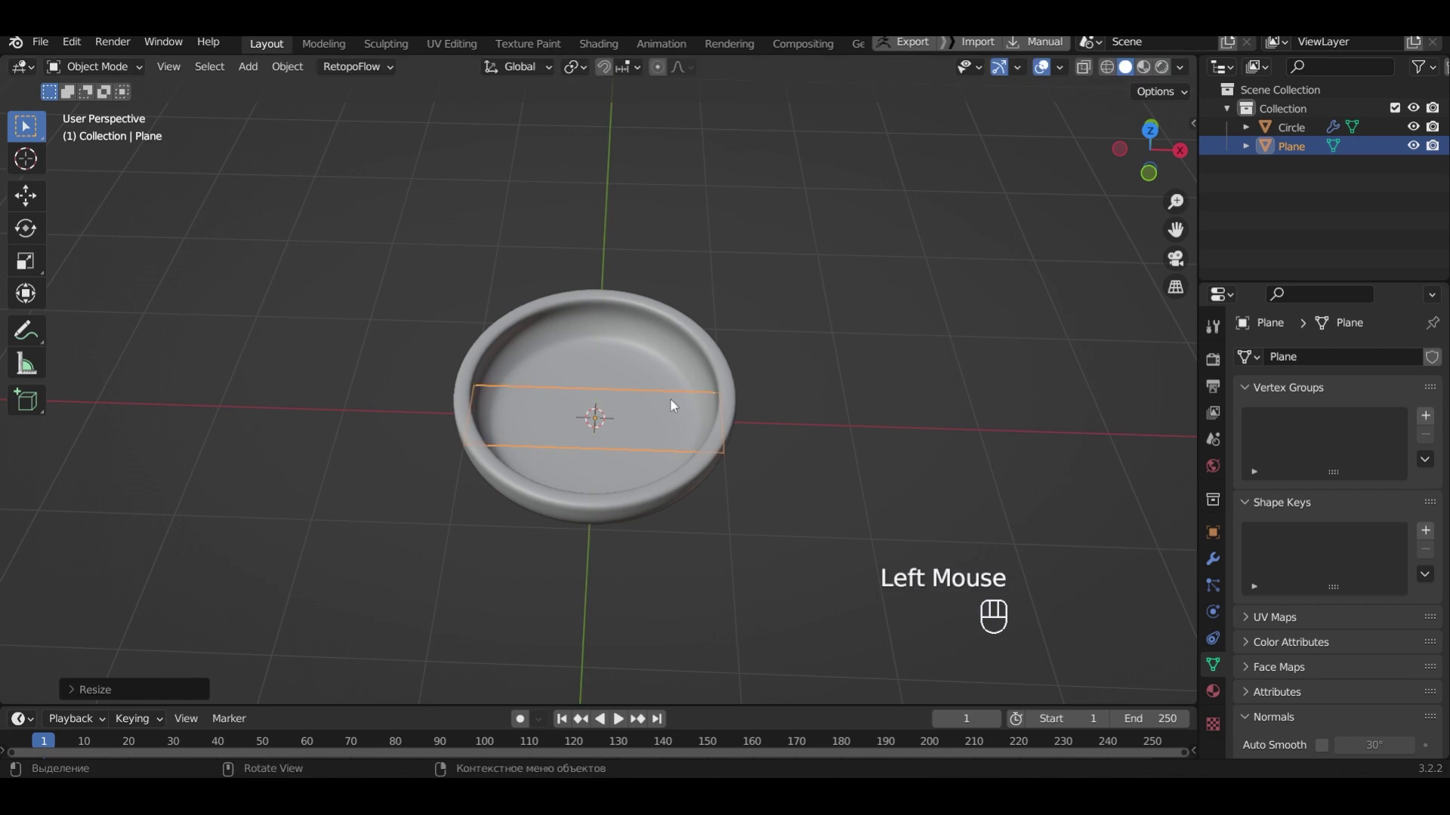
Slide the strip along X beside the pan's rim and view it from the top
{"action": "key", "text": "g"}
{"action": "key", "text": "x"}
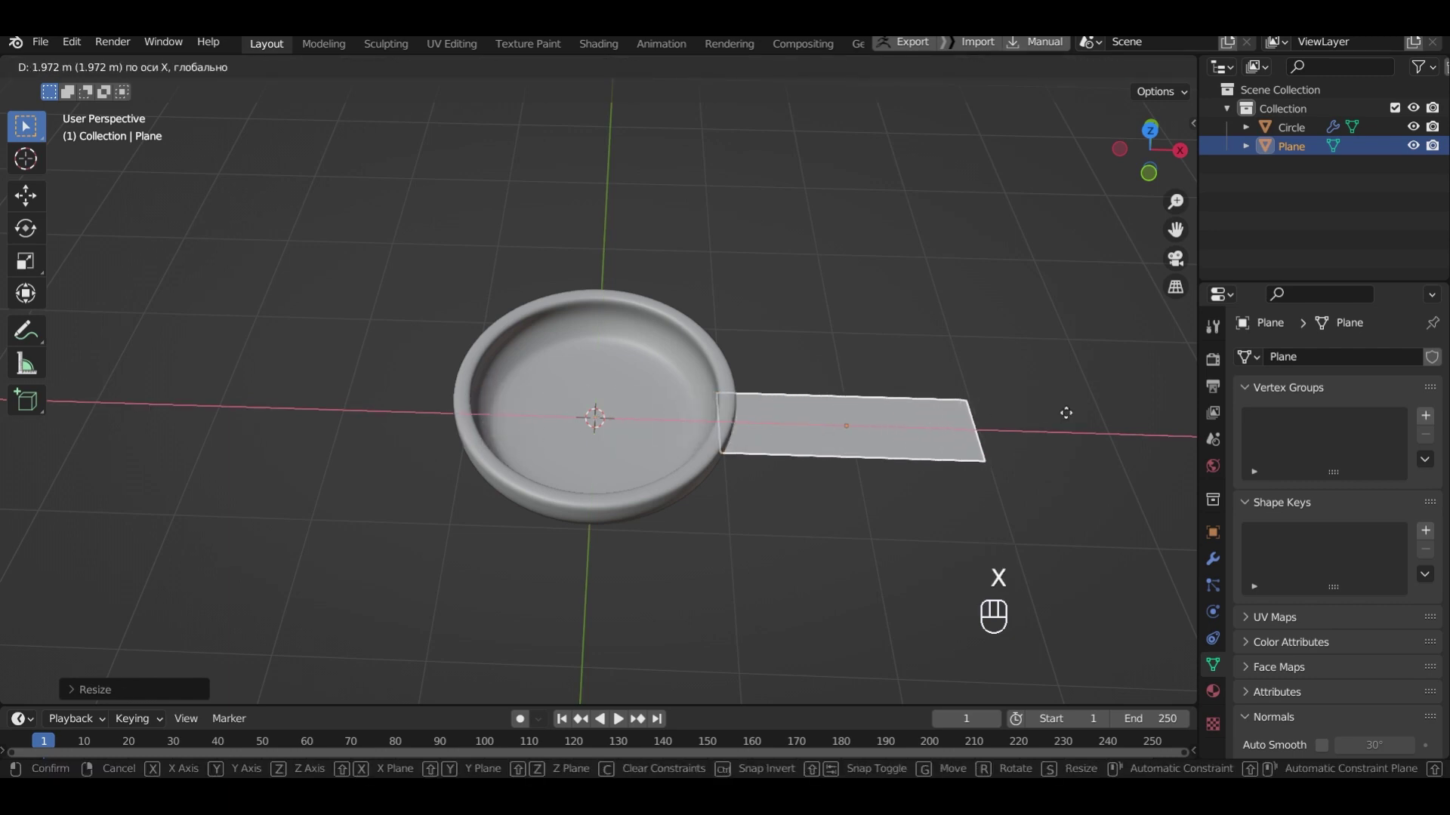
{"action": "left_click", "coordinate": [1072, 418]}
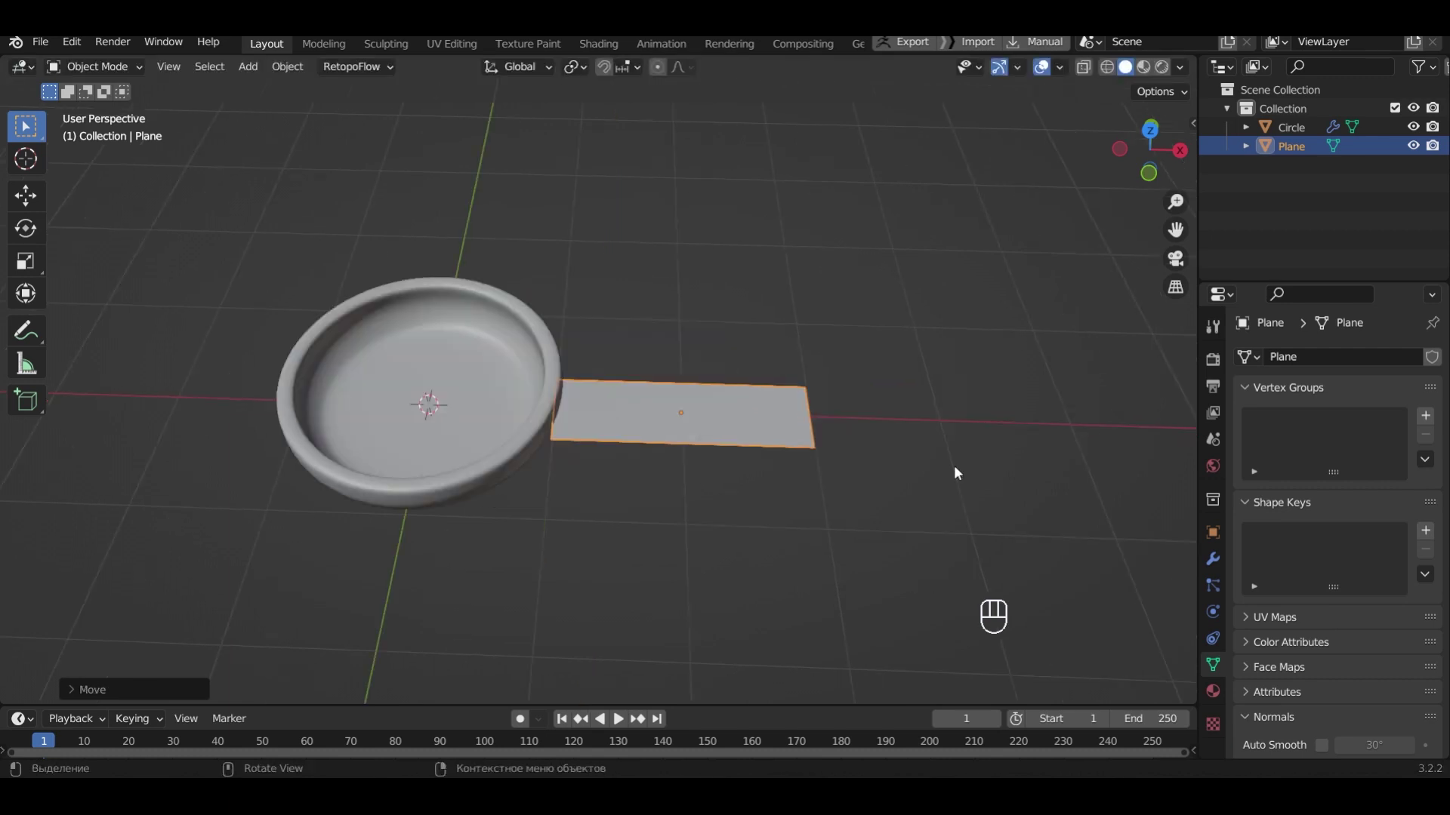
{"action": "key", "text": "KP_7"}
In Edit Mode, cut the handle strip into sections with three loop cuts
{"action": "key", "text": "Tab"}
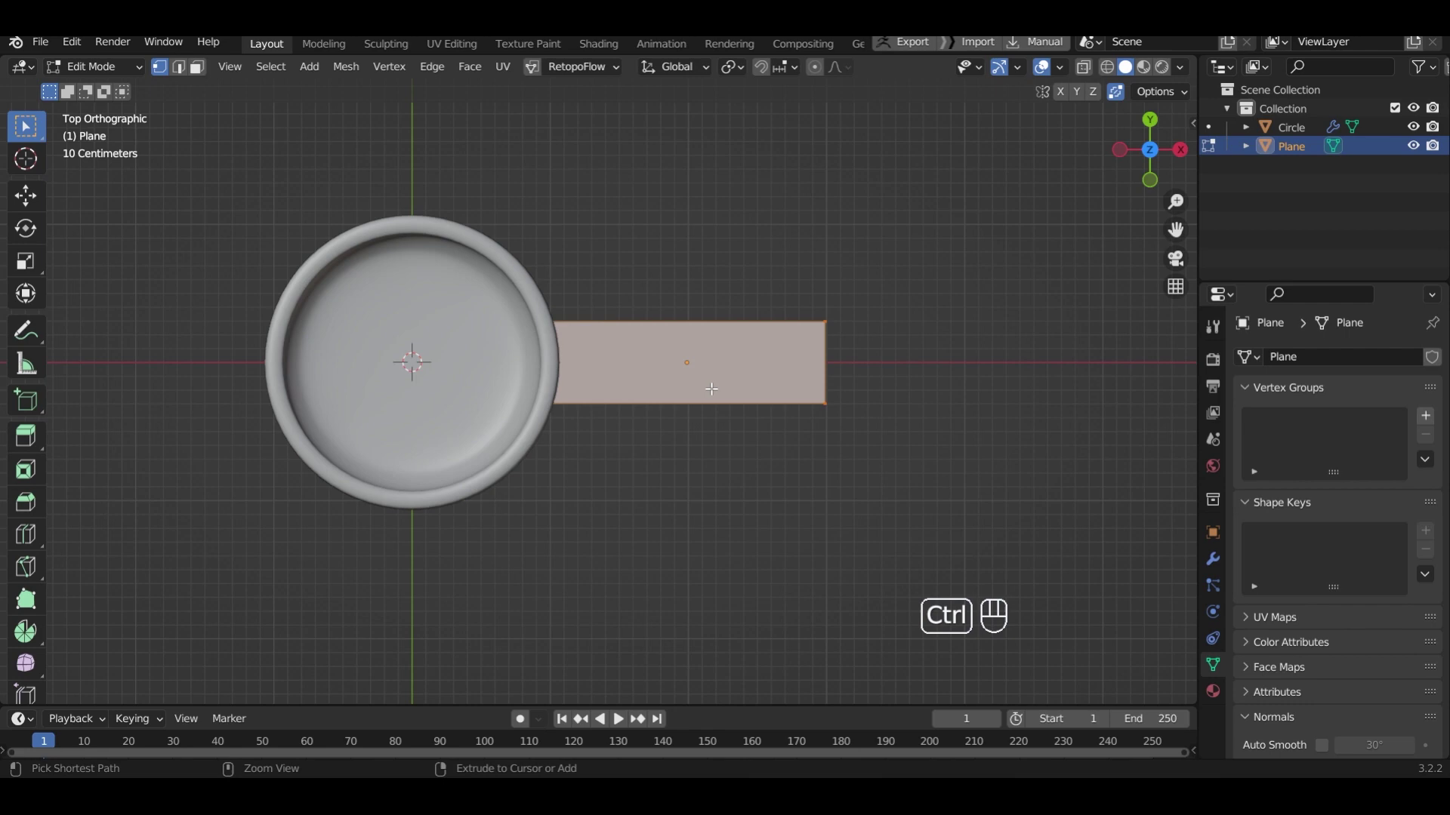
{"action": "key", "text": "ctrl+r"}
{"action": "scroll", "scroll_direction": "up", "scroll_amount": 3}
{"action": "scroll", "scroll_direction": "up", "scroll_amount": 3}
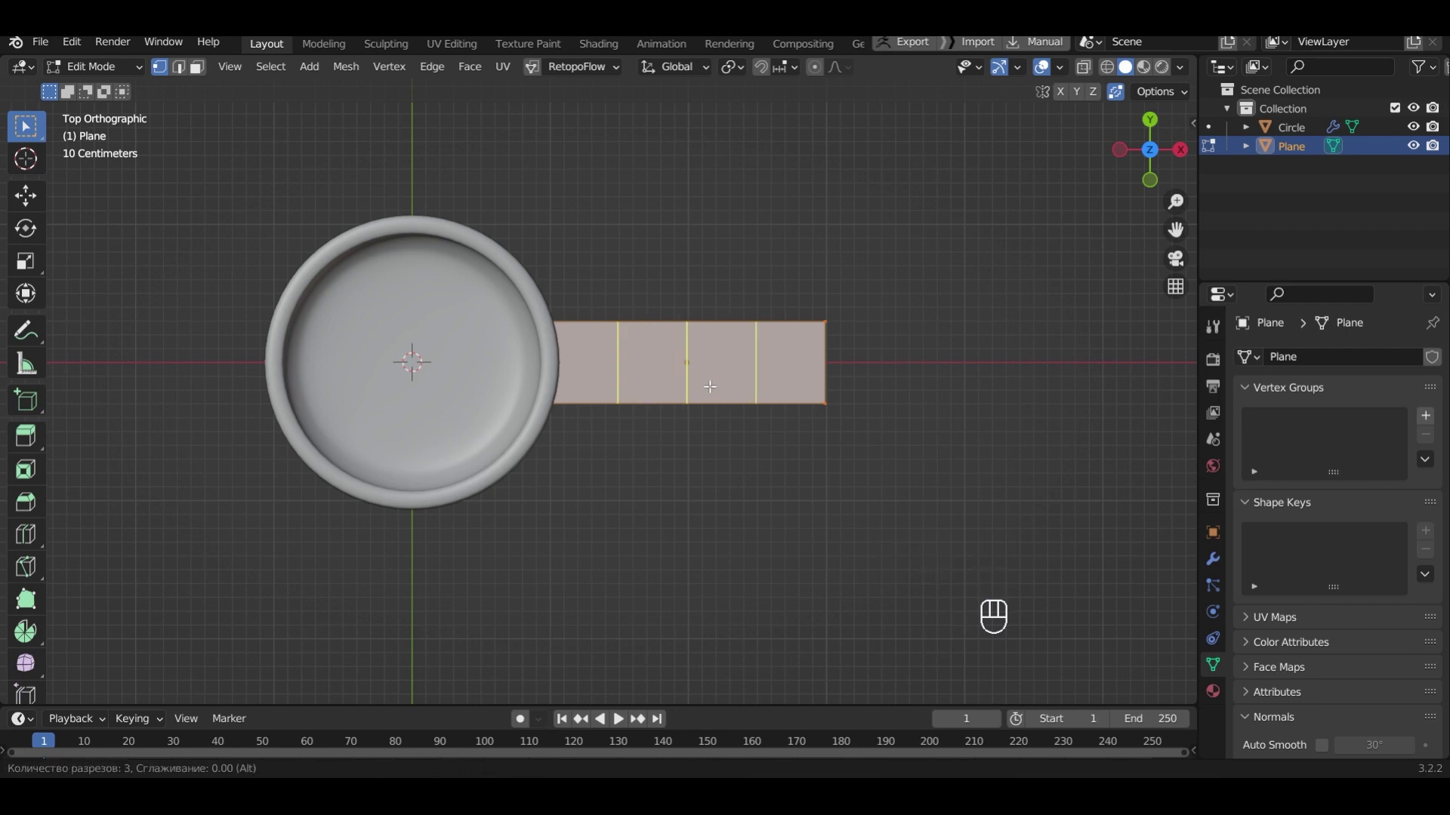
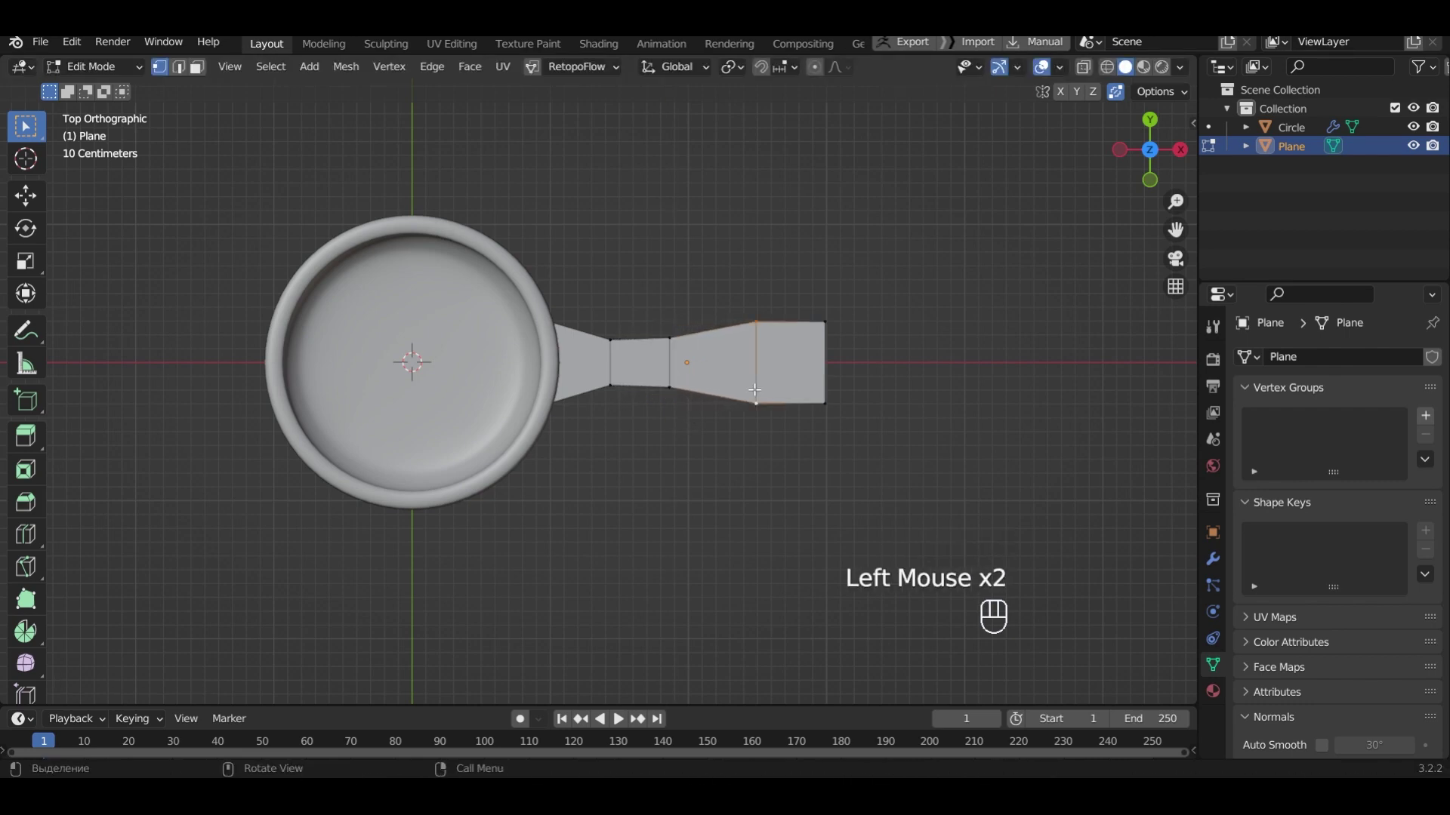
Slide an edge loop along X and narrow the neck edge along Y to taper the handle
{"action": "key", "text": "g"}
{"action": "key", "text": "x"}
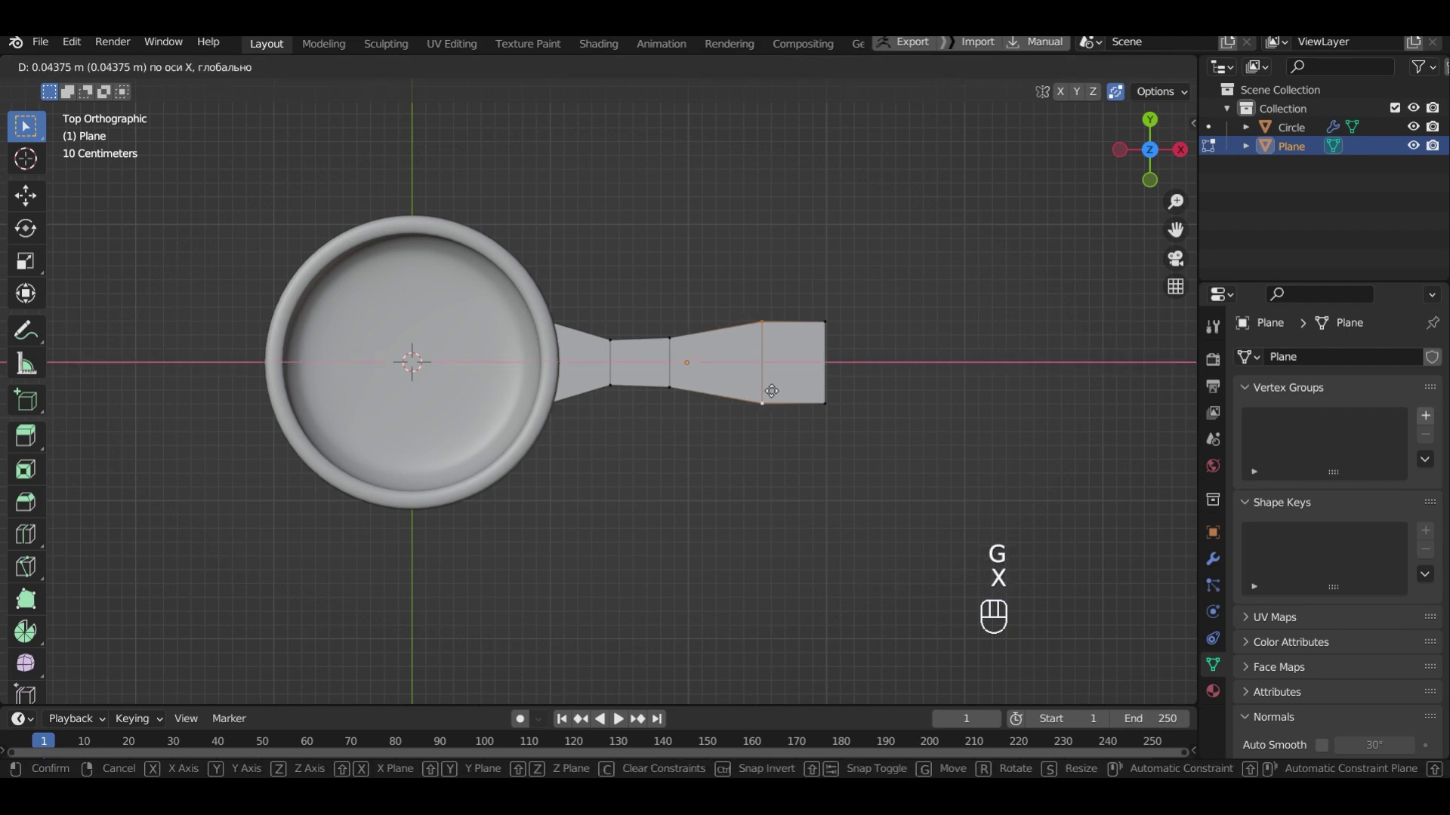
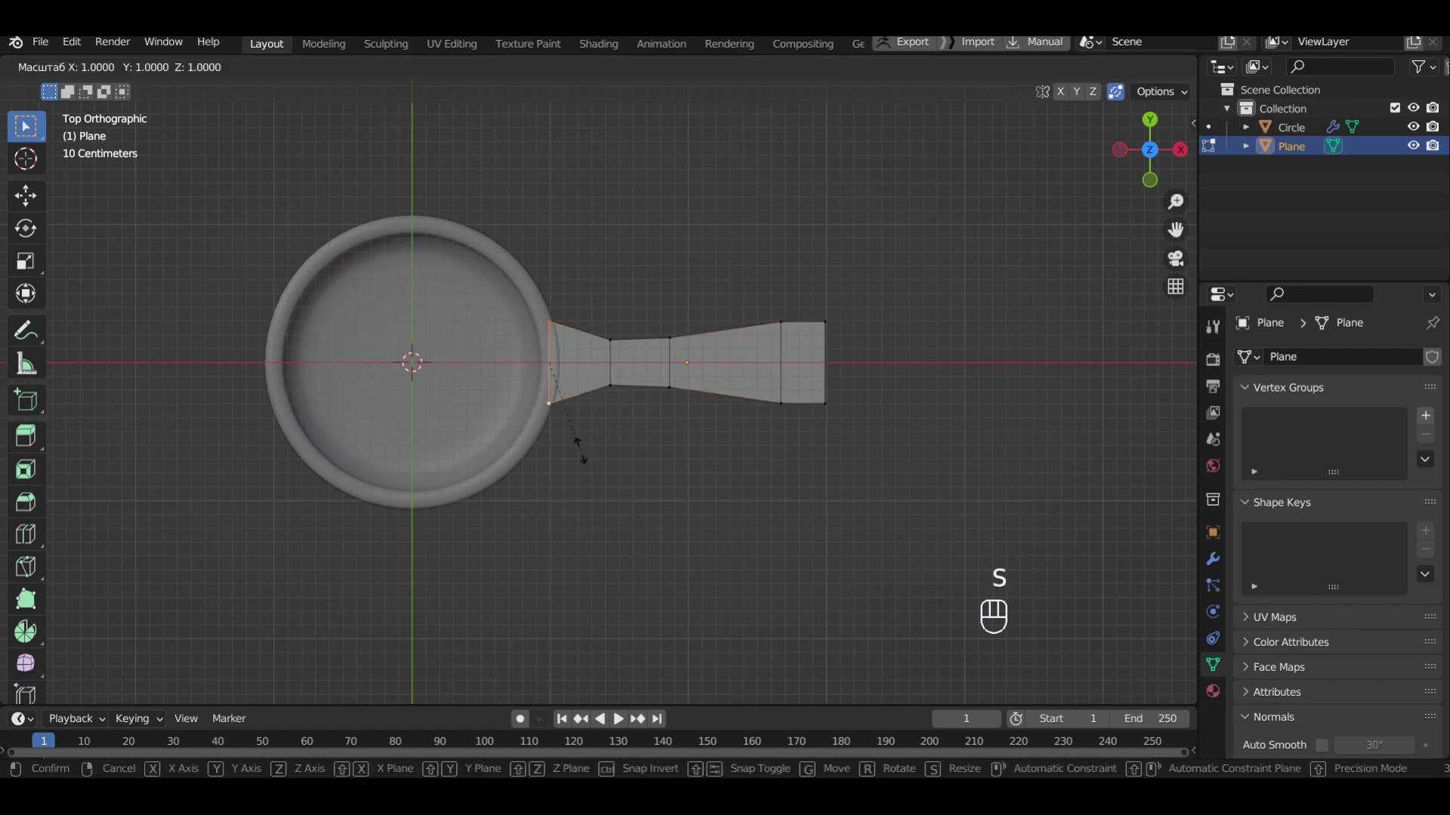
{"action": "key", "text": "y"}
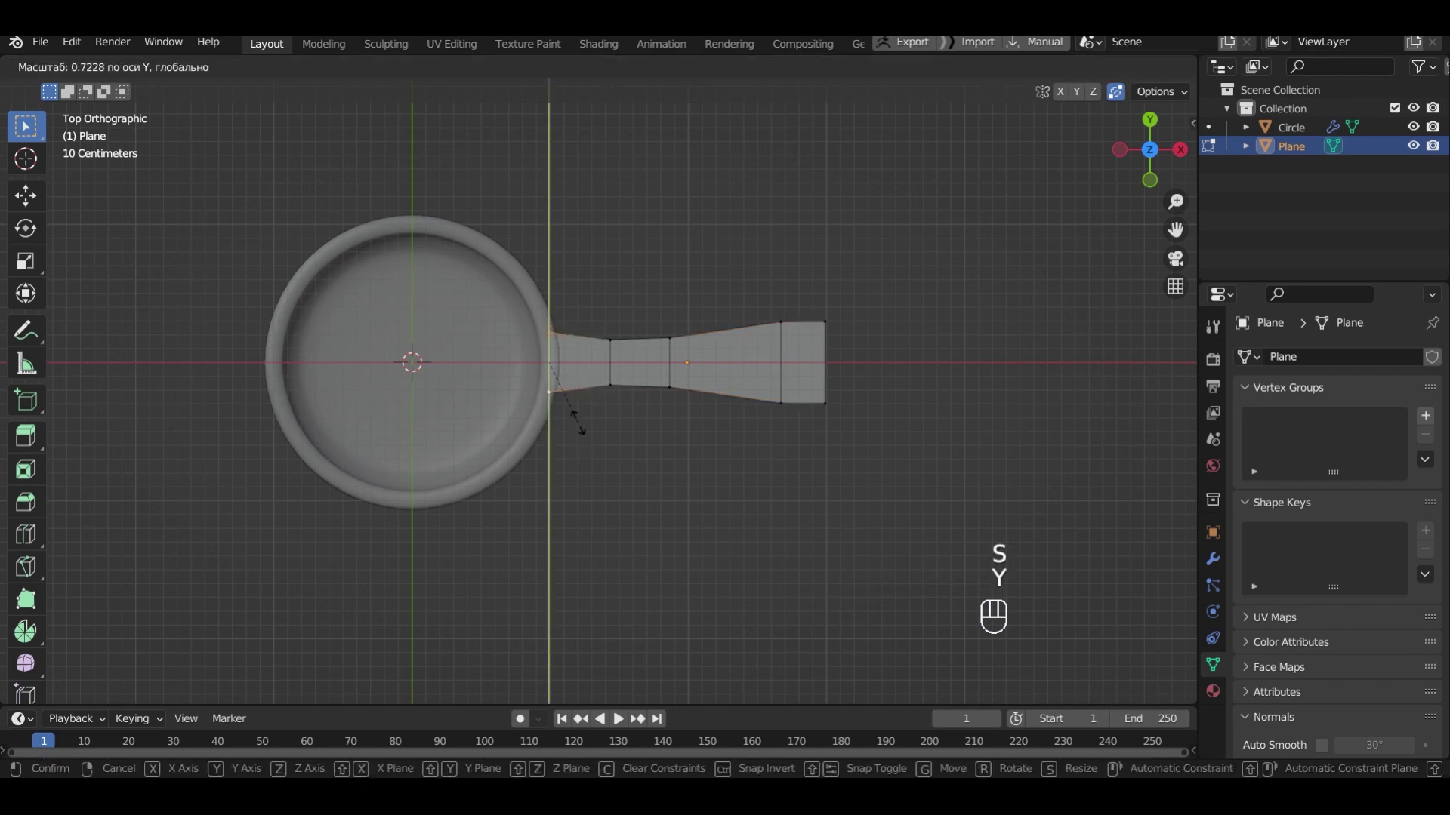
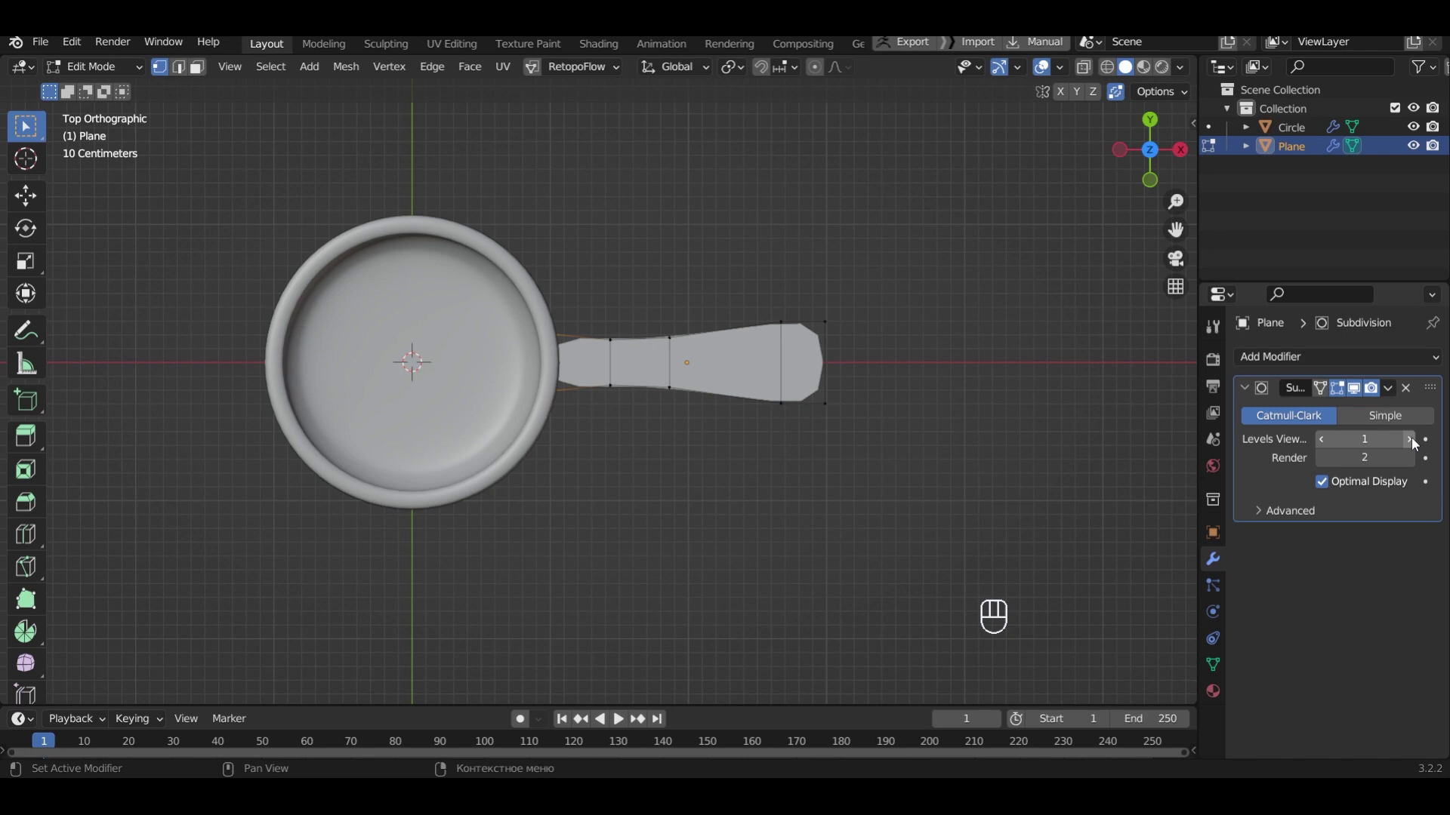
Raise the handle's Subdivision viewport level to 4 and toggle X-ray shading
{"action": "left_click", "coordinate": [1416, 444]}
{"action": "left_click", "coordinate": [1416, 444]}
{"action": "left_click", "coordinate": [1417, 444]}
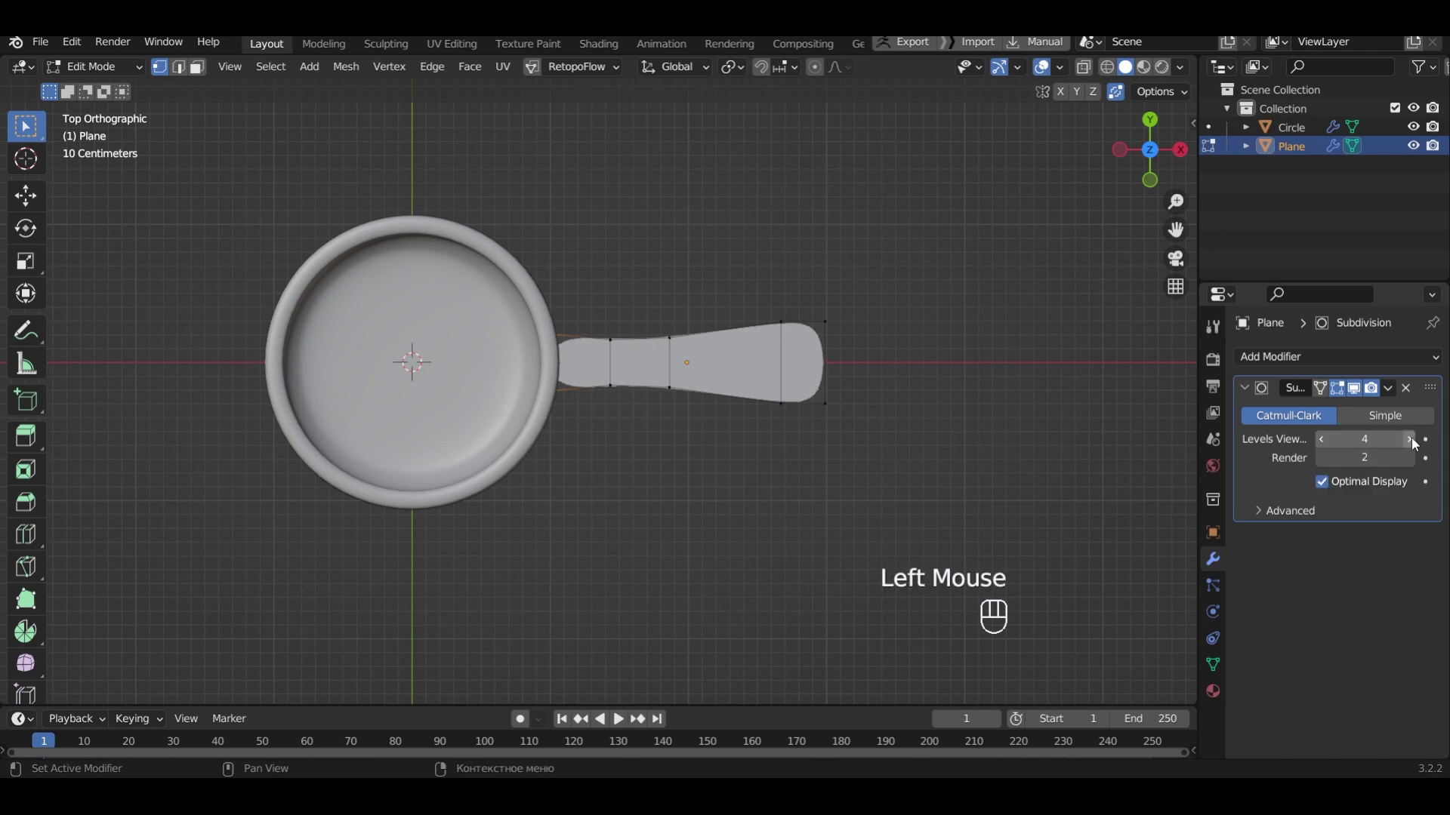
{"action": "key", "text": "alt+z"}
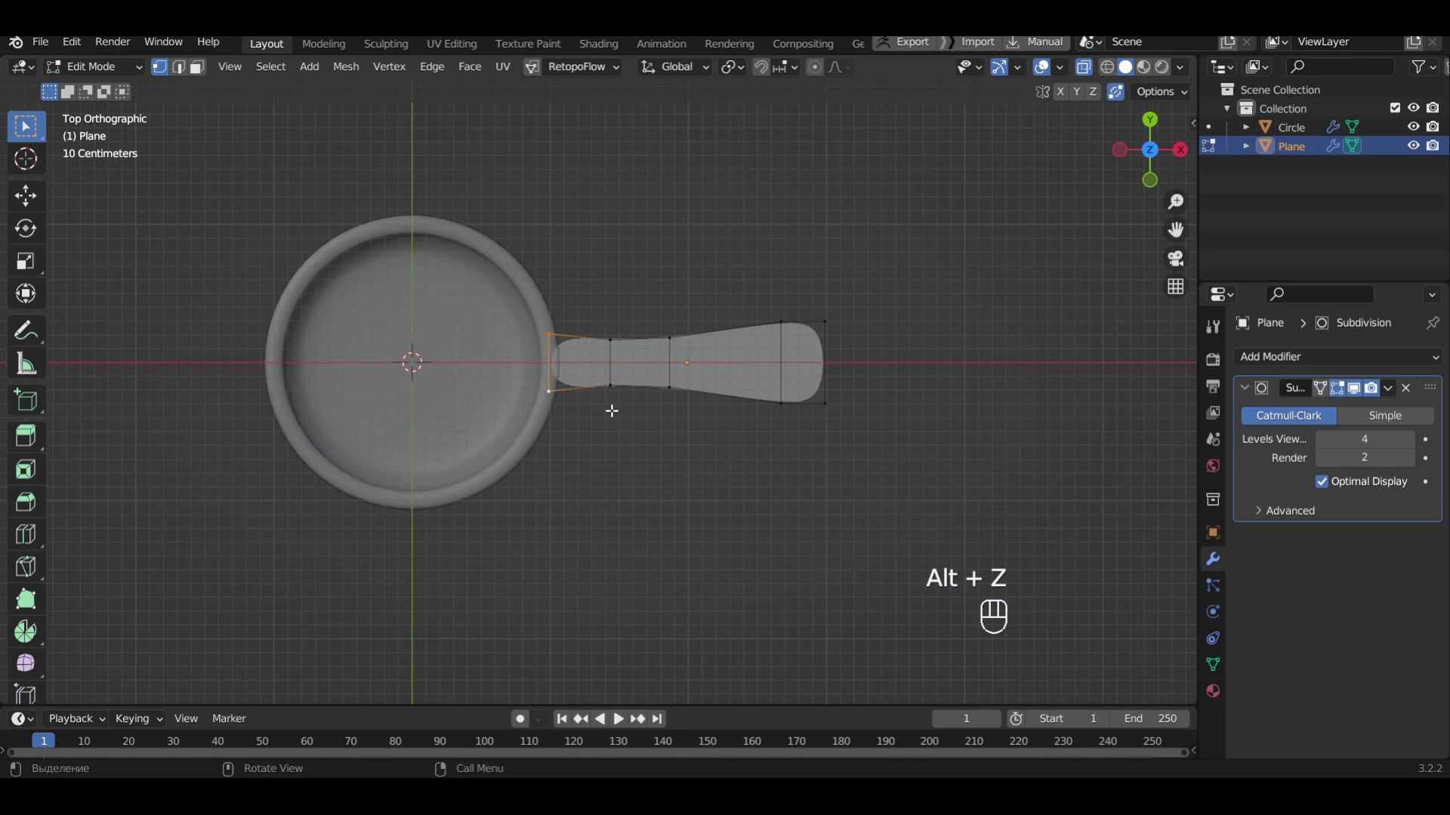
Add edge loops near the pan end, neck and tip, then inset the tip face for a hanging hole
{"action": "key", "text": "ctrl+r"}
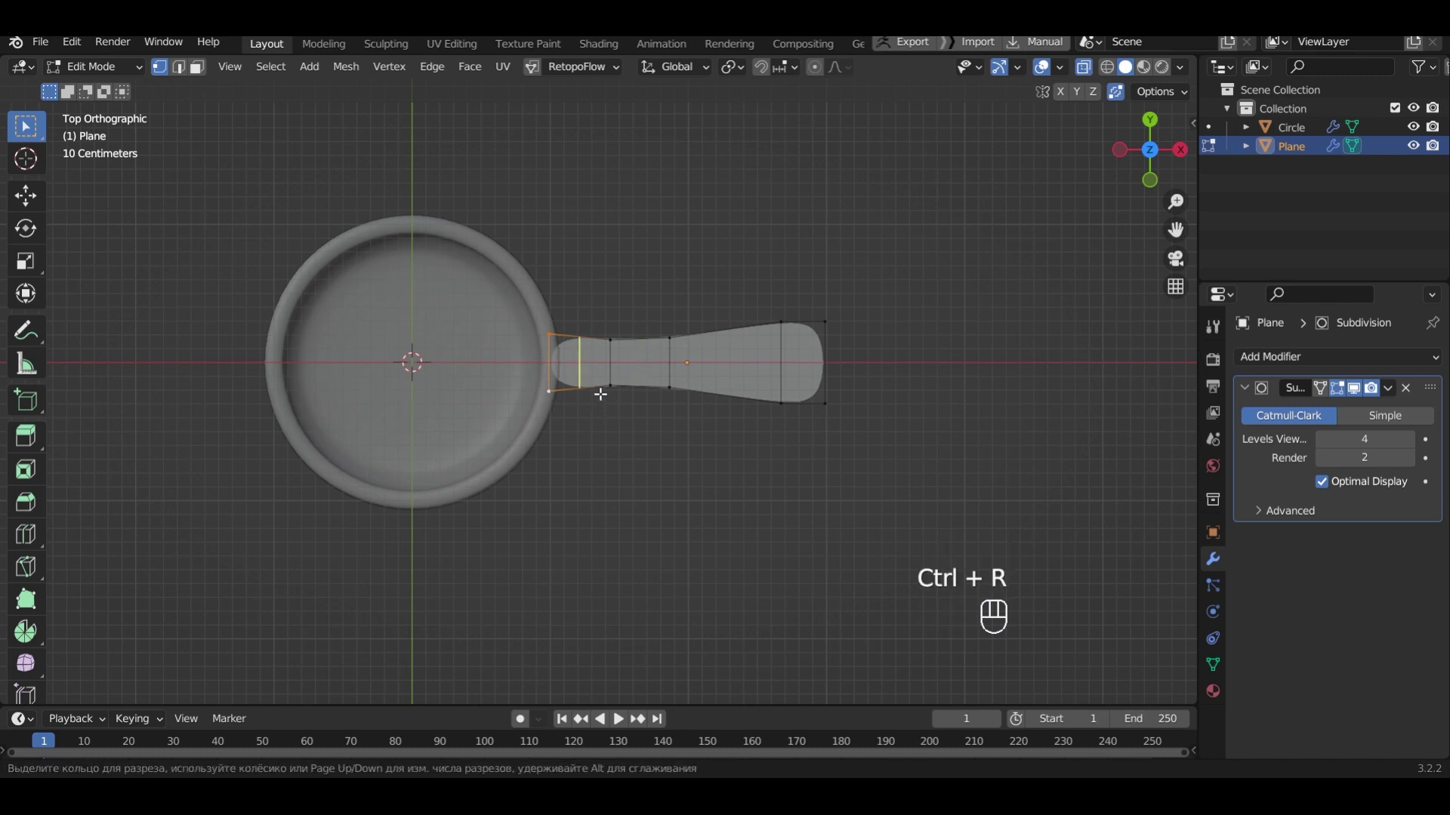
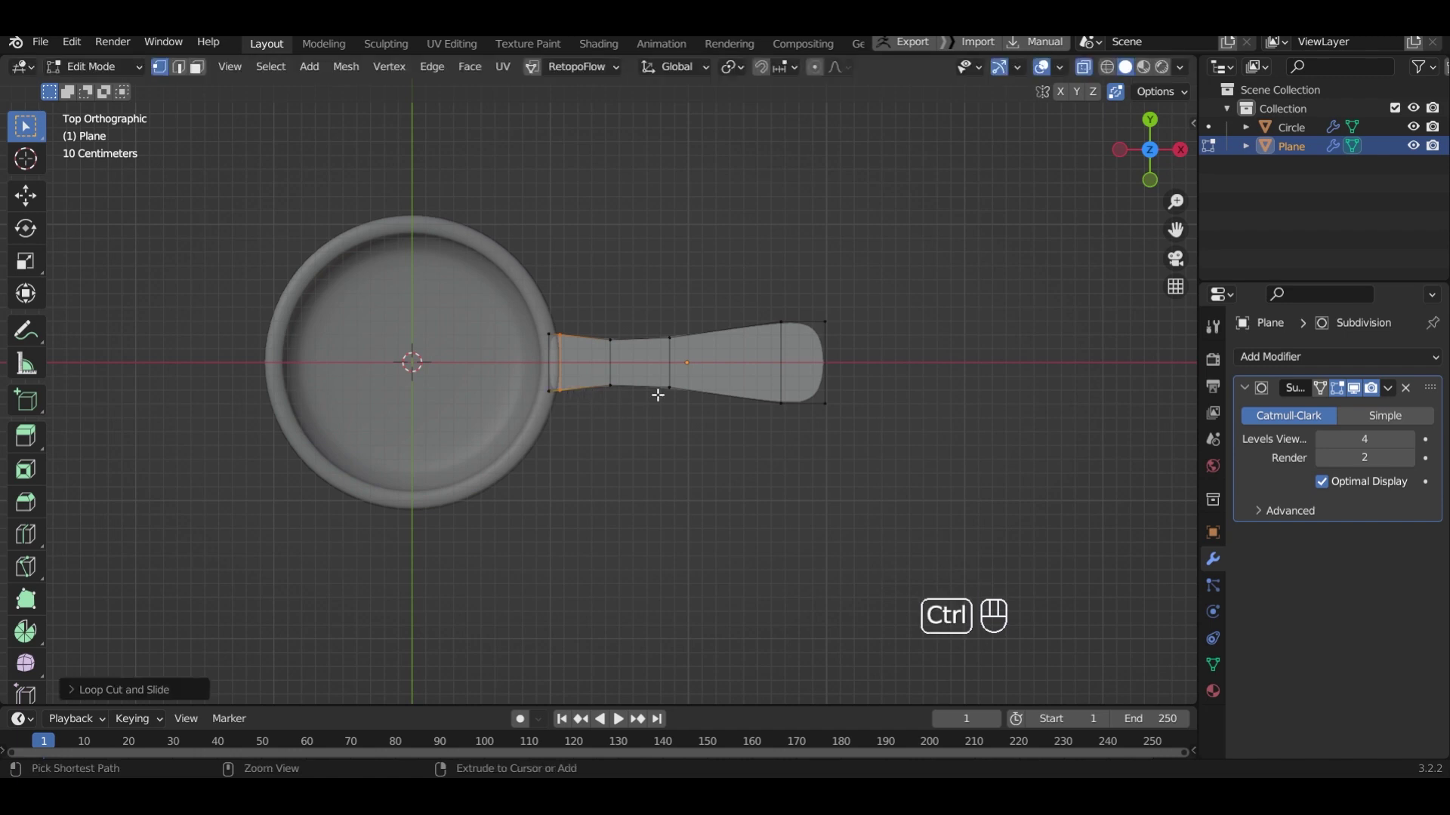
{"action": "key", "text": "ctrl+r"}
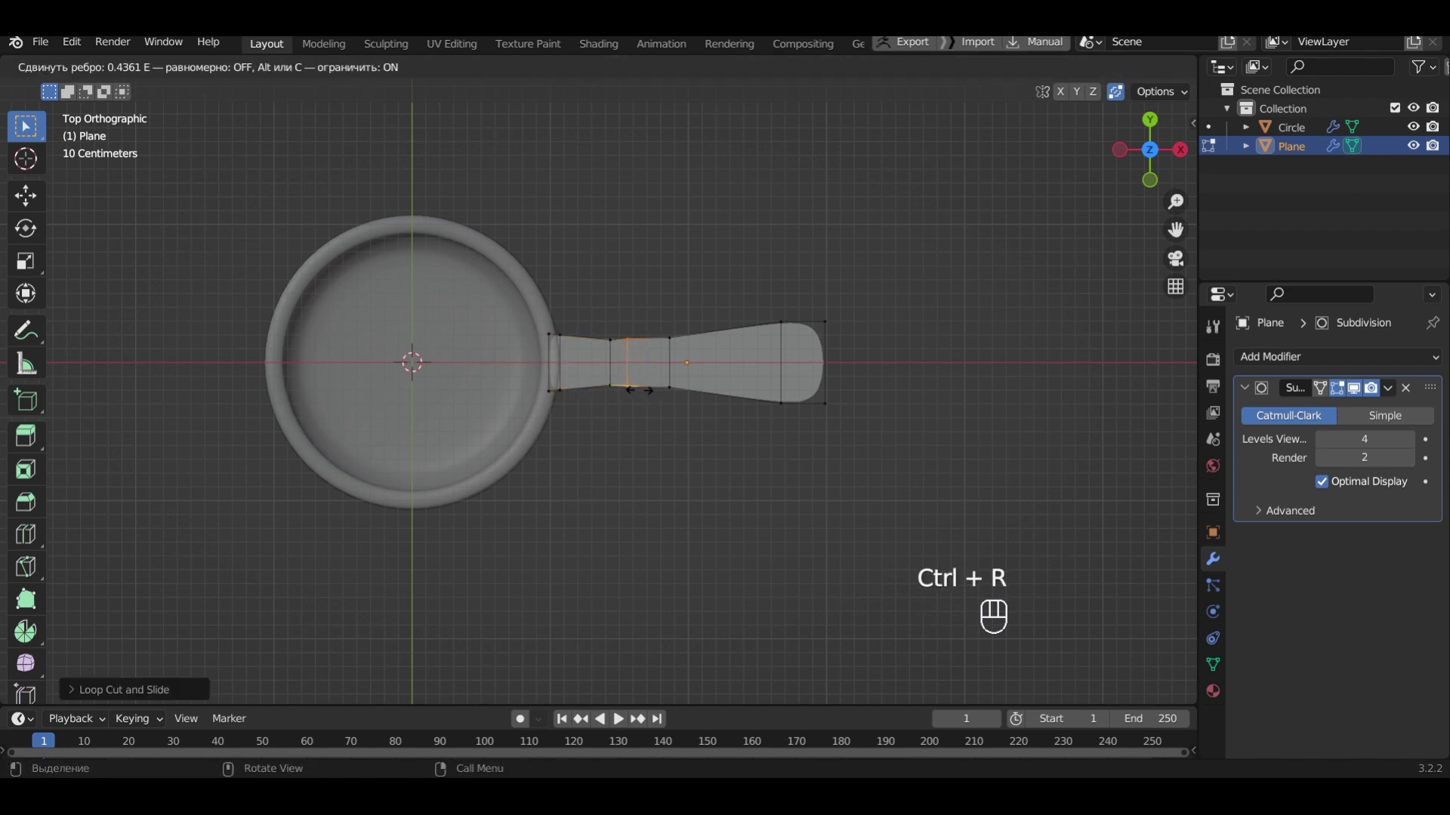
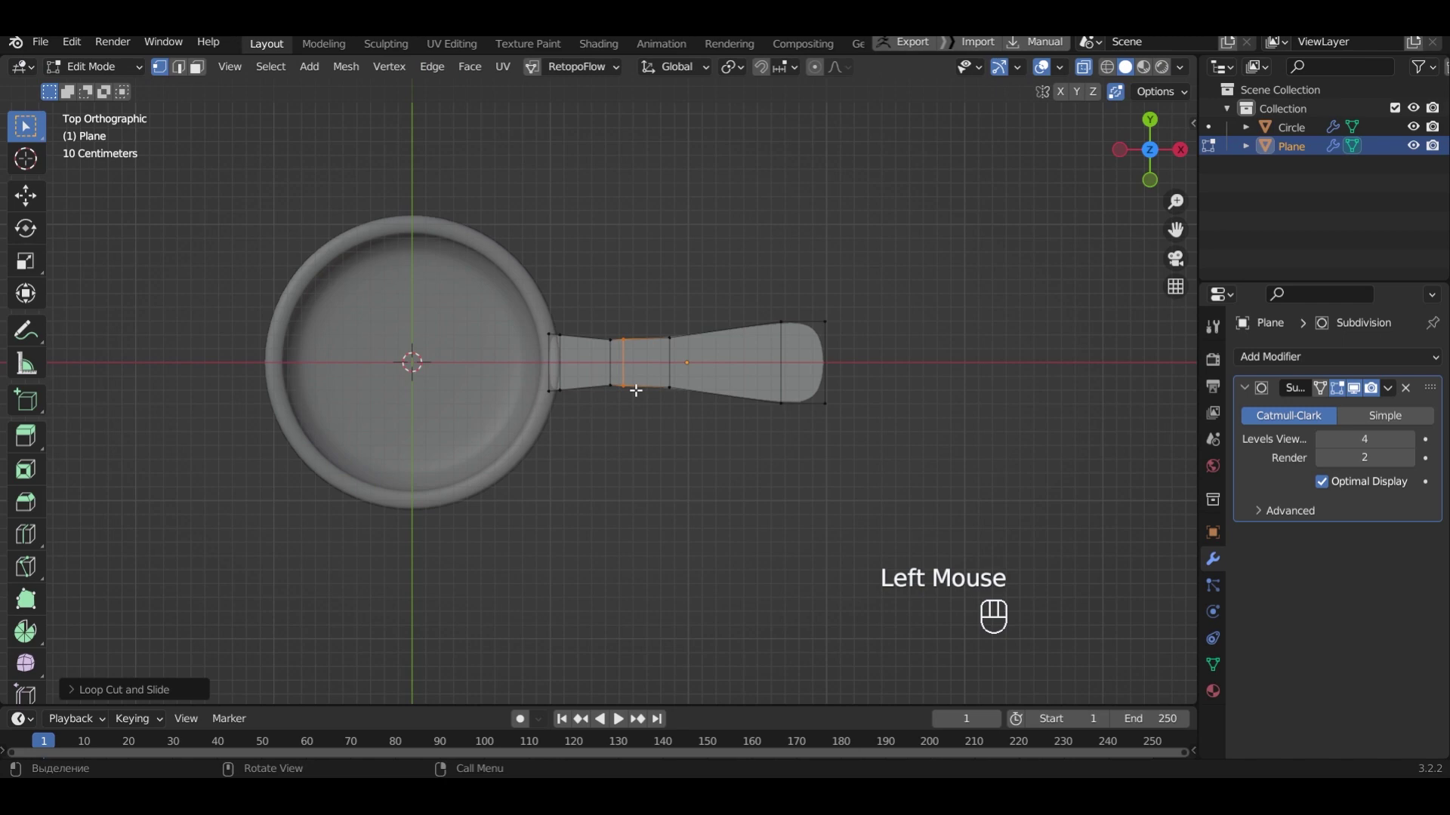
{"action": "key", "text": "ctrl+r"}
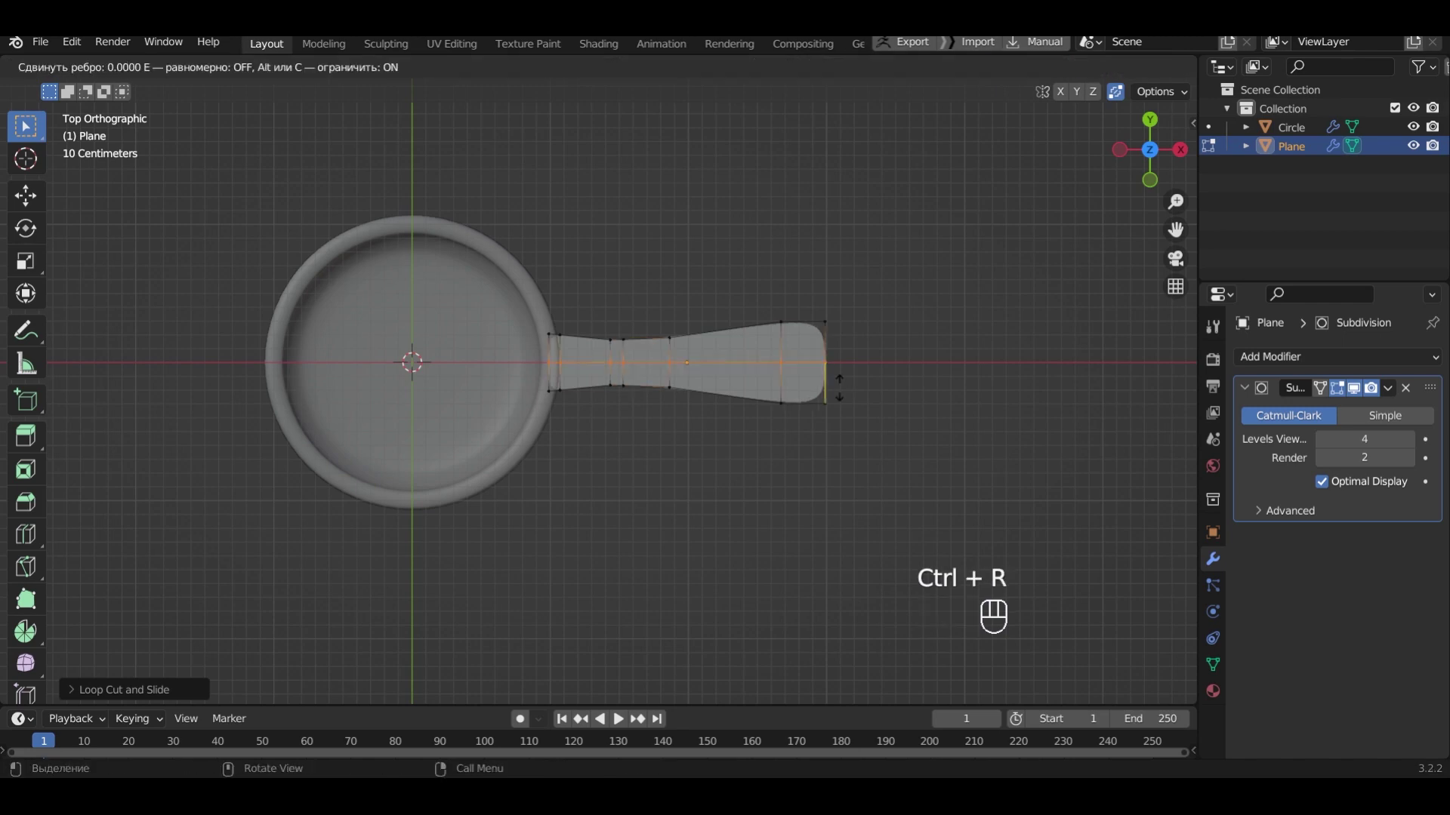
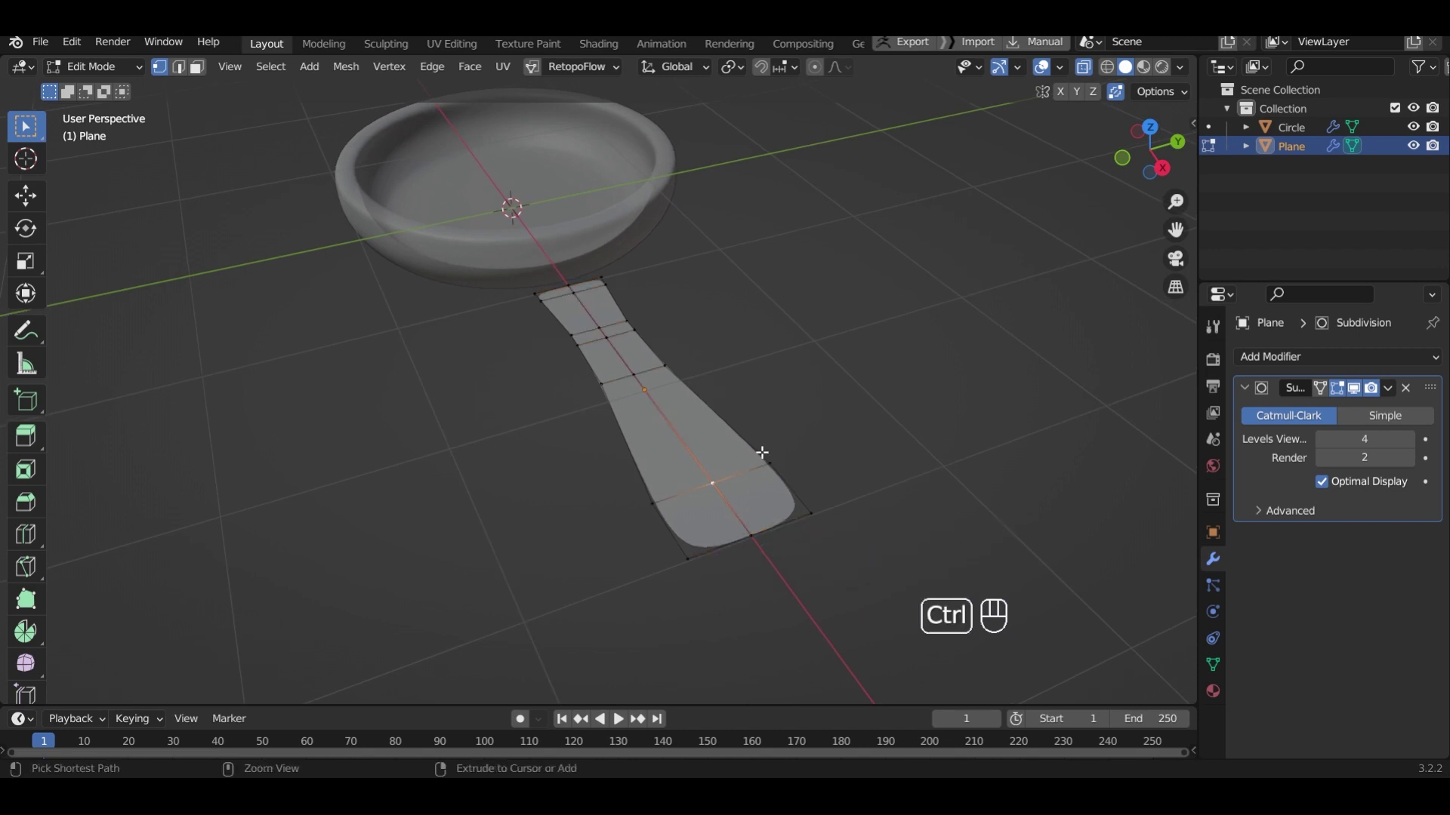
{"action": "key", "text": "ctrl+shift+b"}
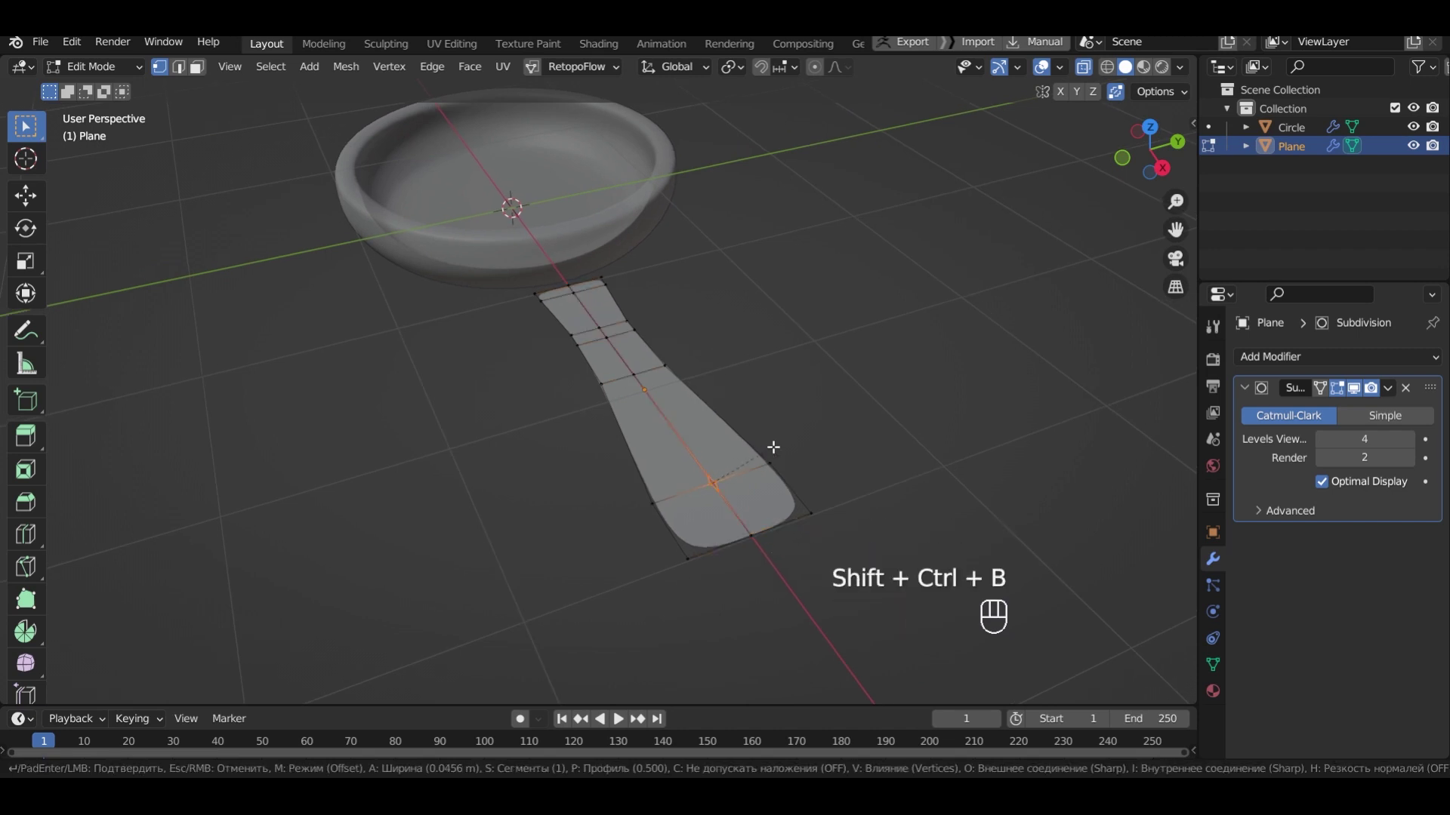
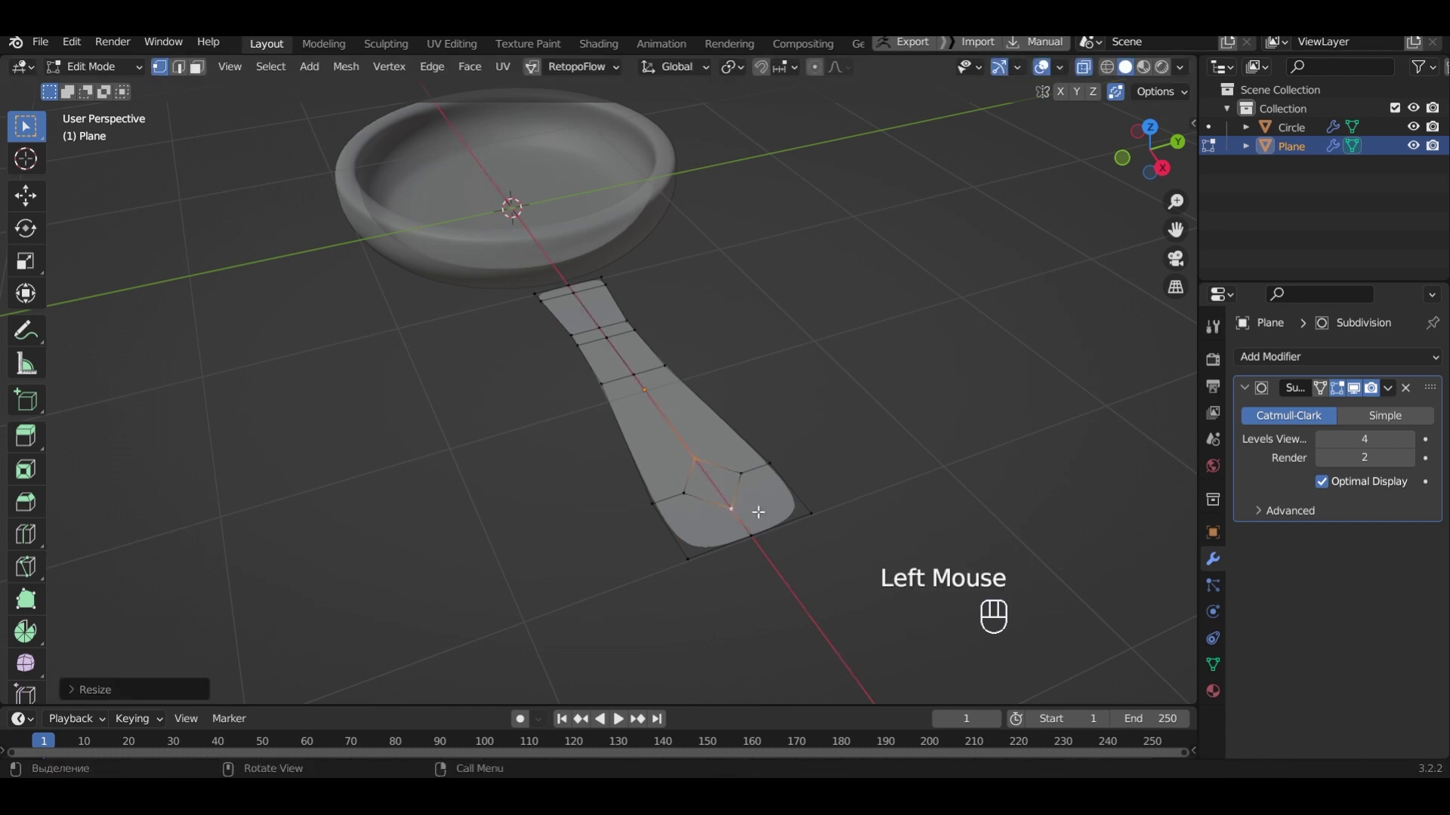
In face select, give the handle thickness and add a loop cut around it
{"action": "key", "text": "3"}
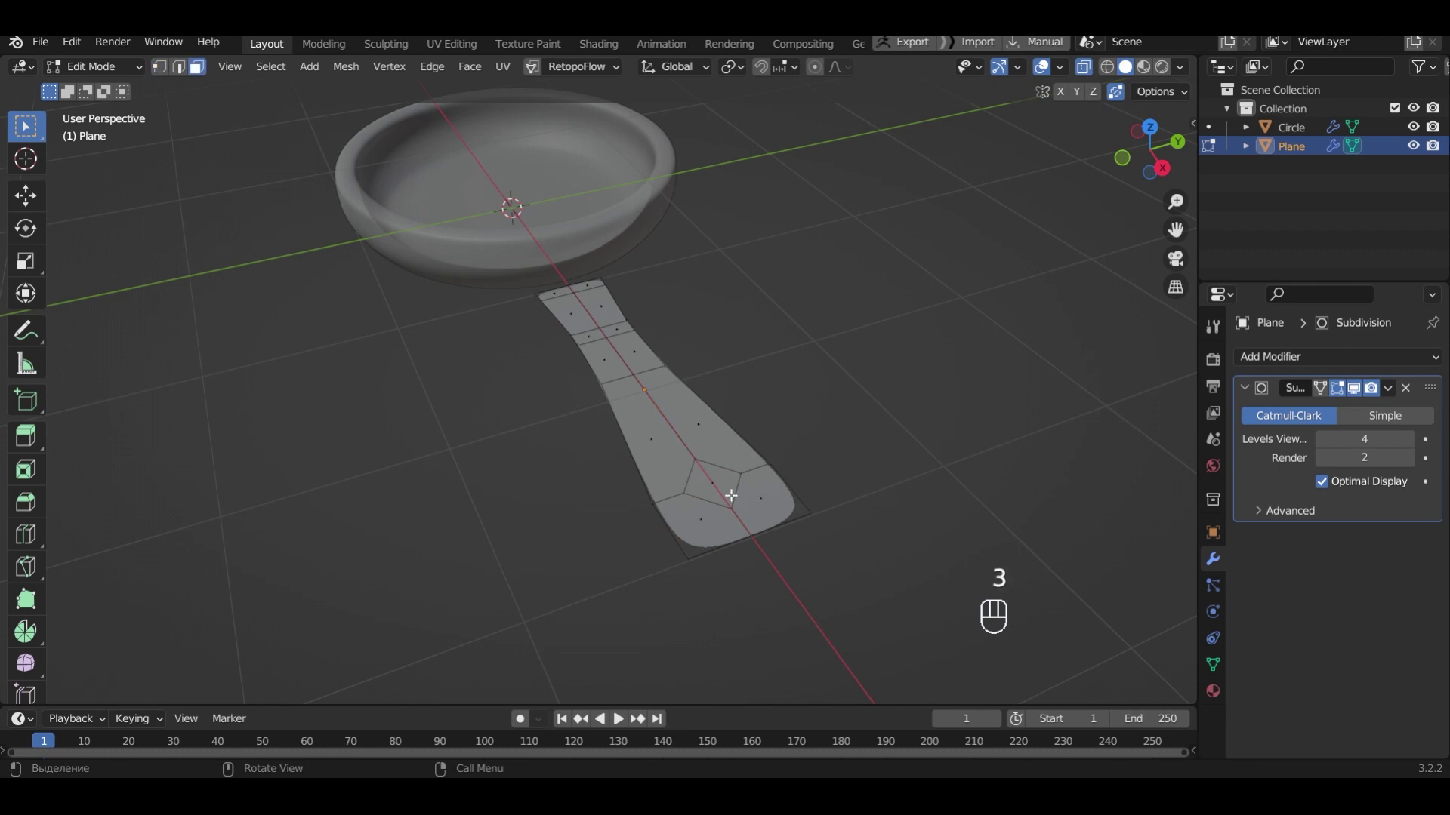
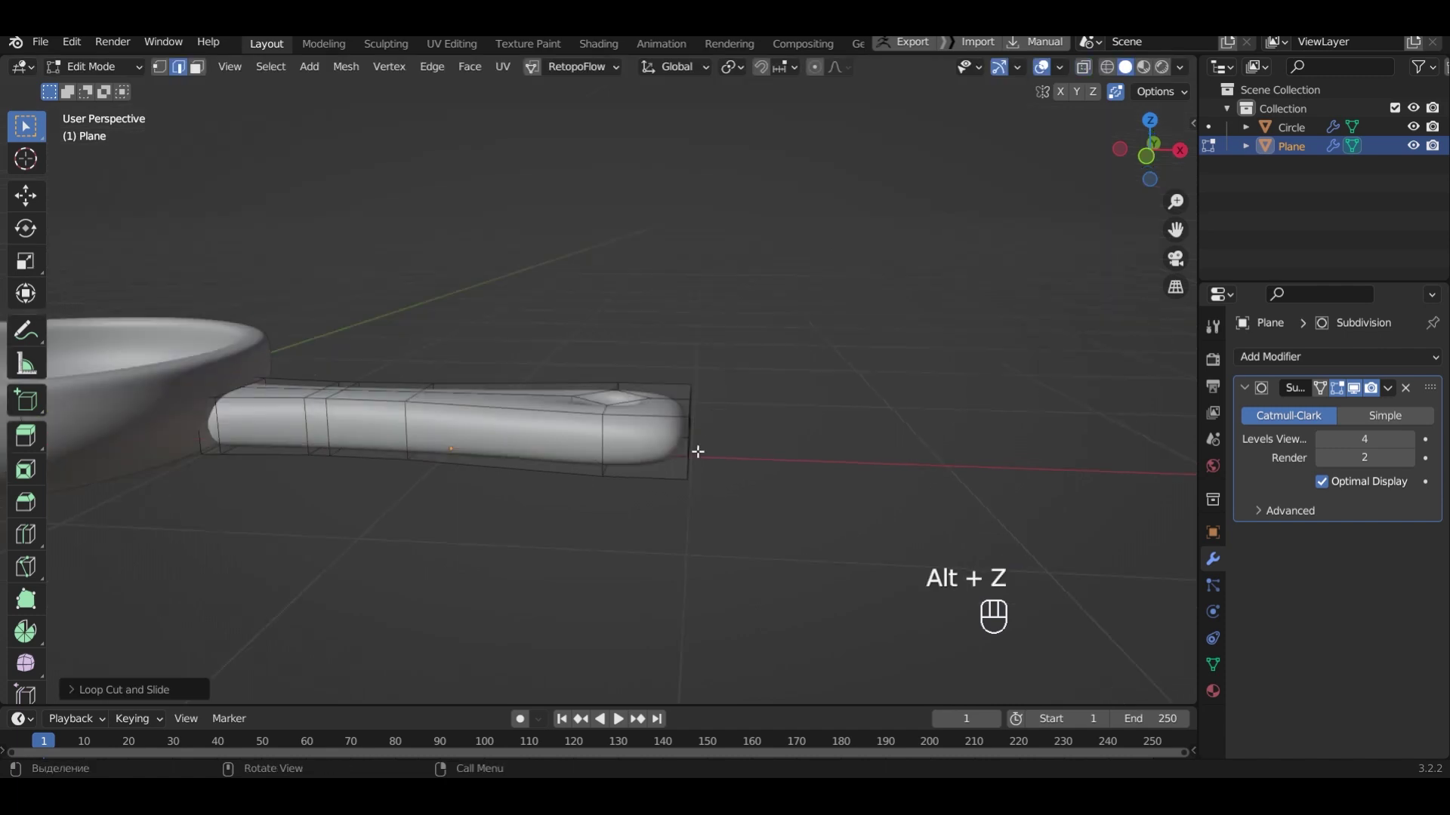
{"action": "key", "text": "ctrl+r"}
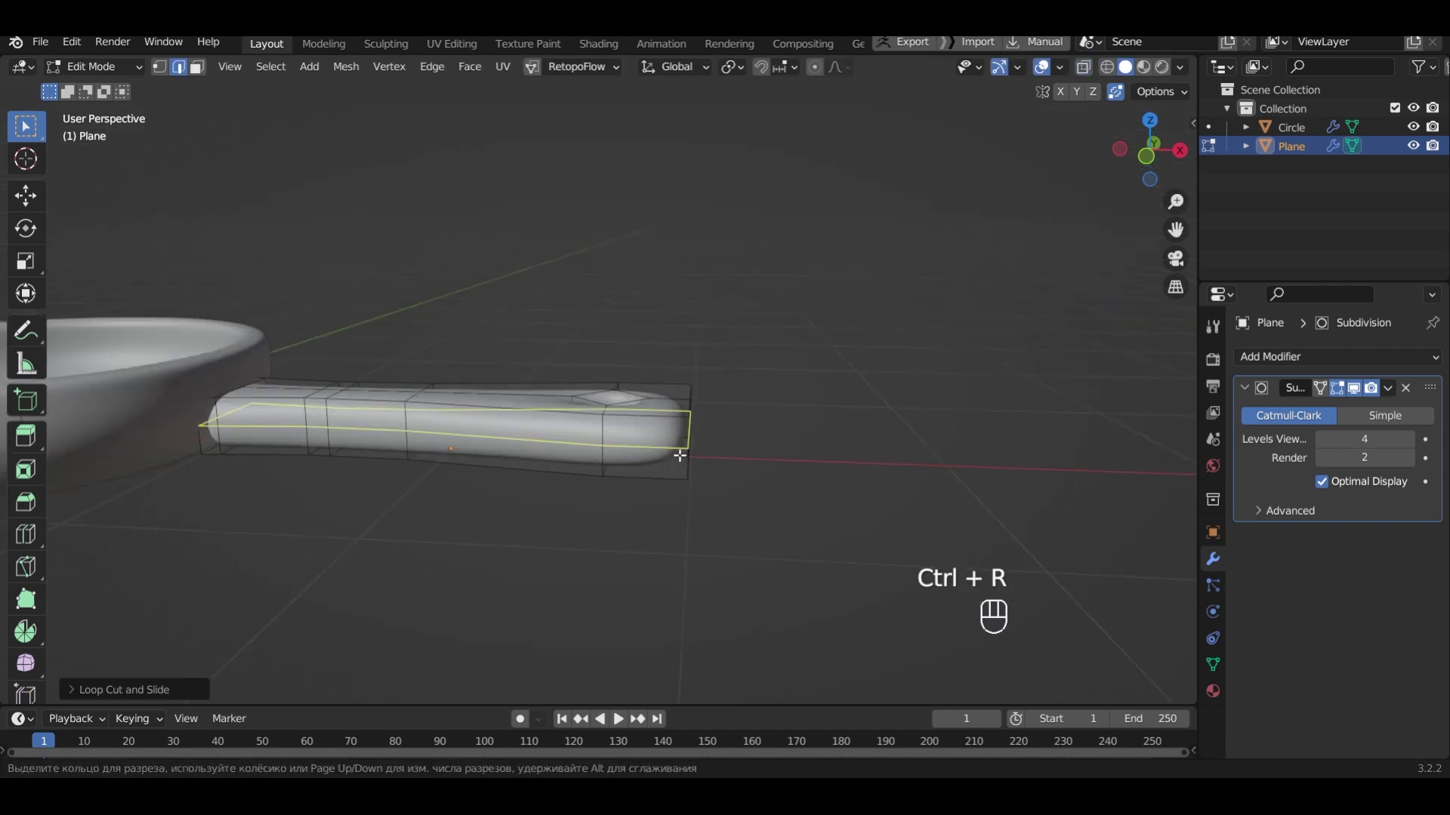
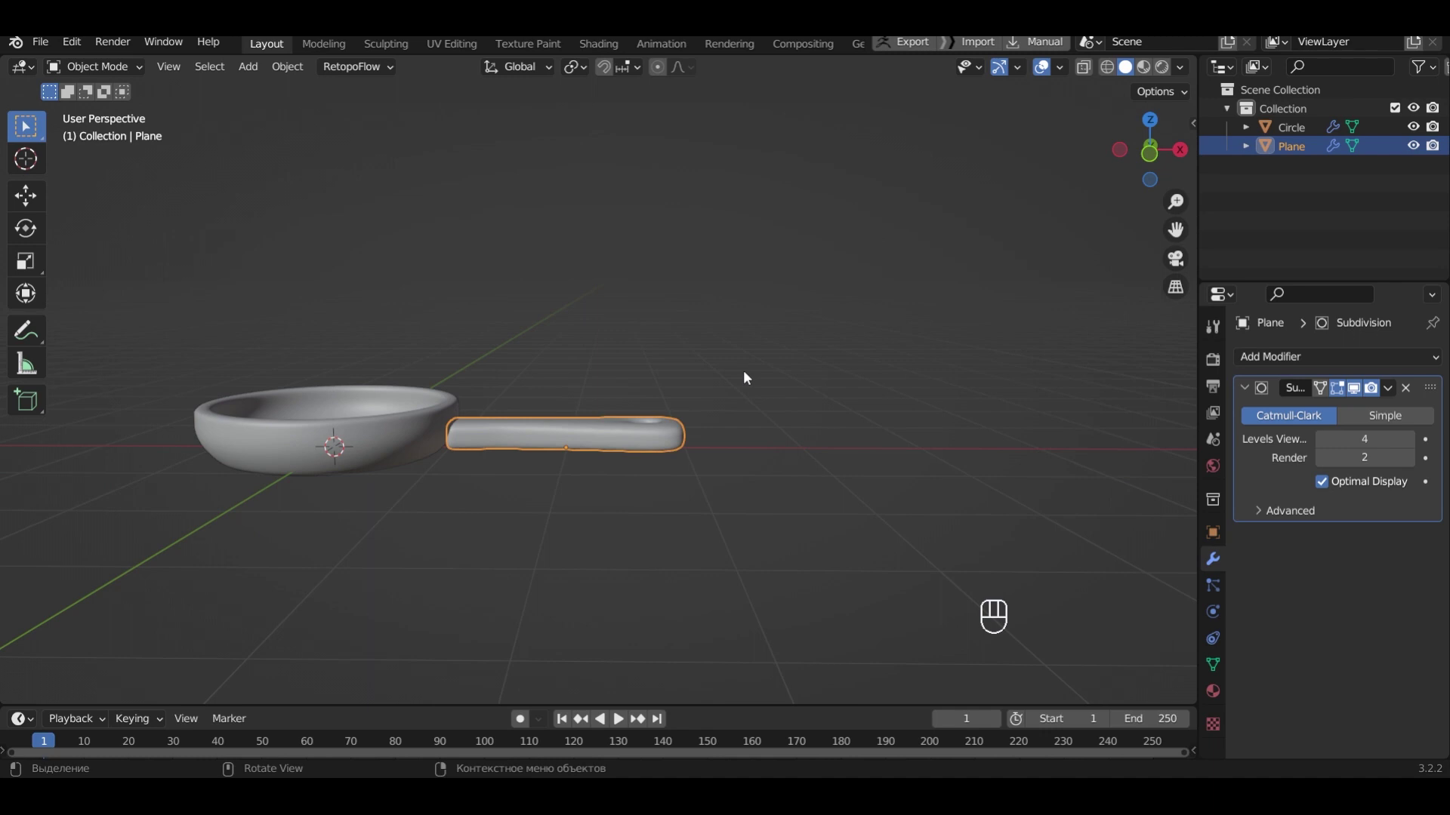
Raise the handle along Z so it sits level with the pan
{"action": "key", "text": "g"}
{"action": "key", "text": "z"}
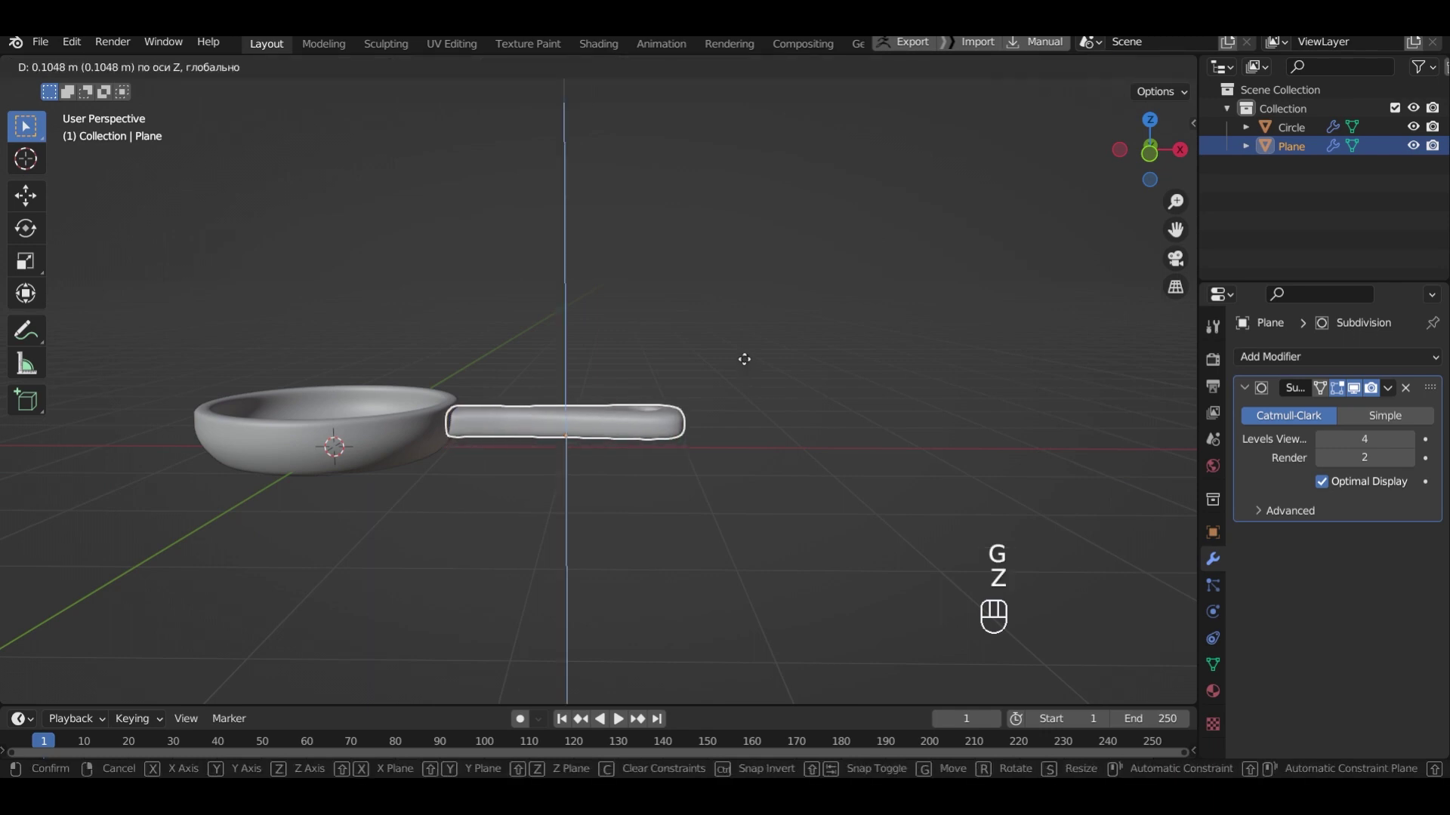
{"action": "left_click", "coordinate": [749, 363]}
{"action": "left_click_drag", "start_coordinate": [670, 320], "coordinate": [665, 304]}
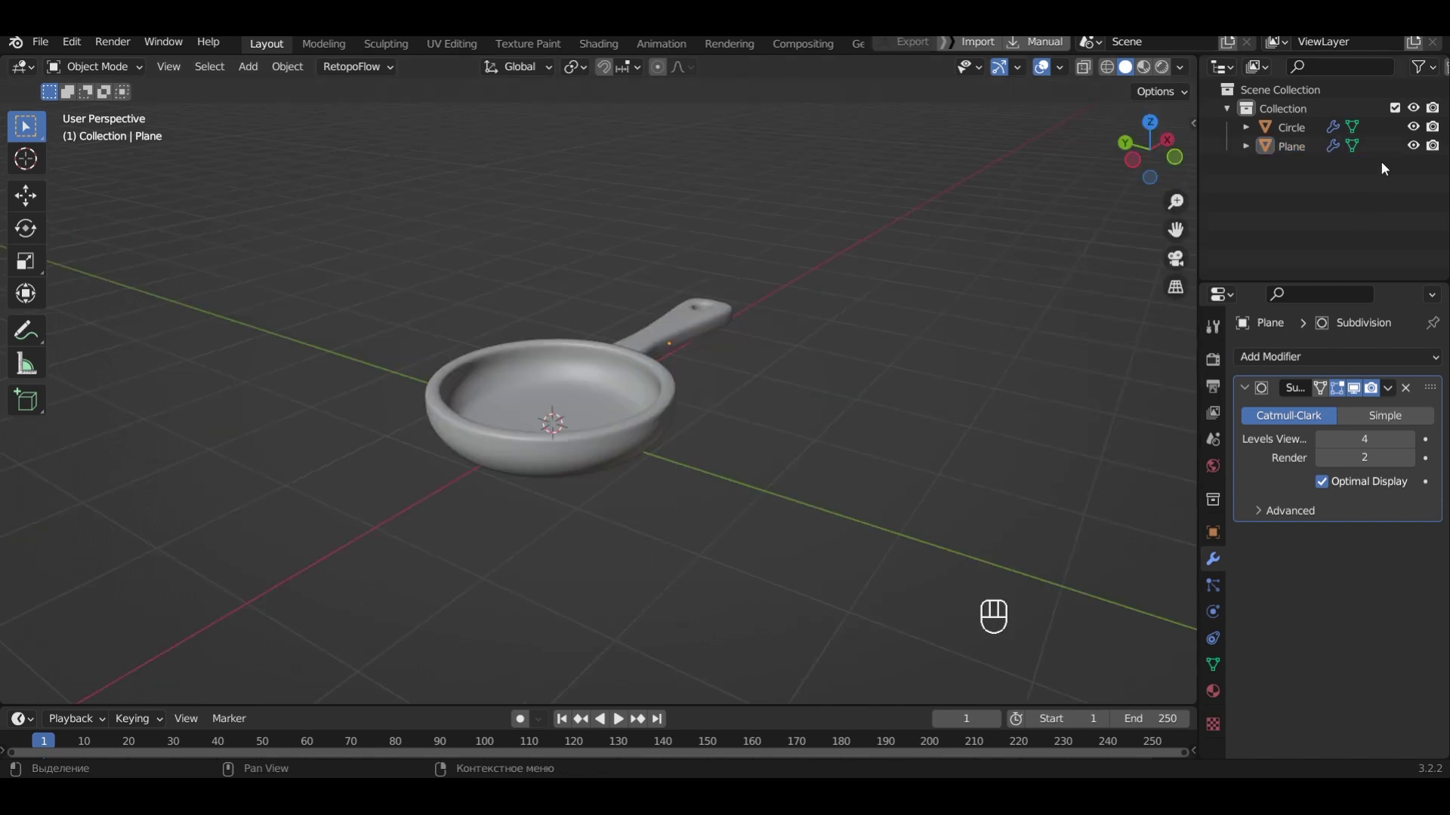
Hide the pan (Circle) and handle (Plane) in the Outliner, leaving an empty scene
{"action": "left_click", "coordinate": [1414, 132]}
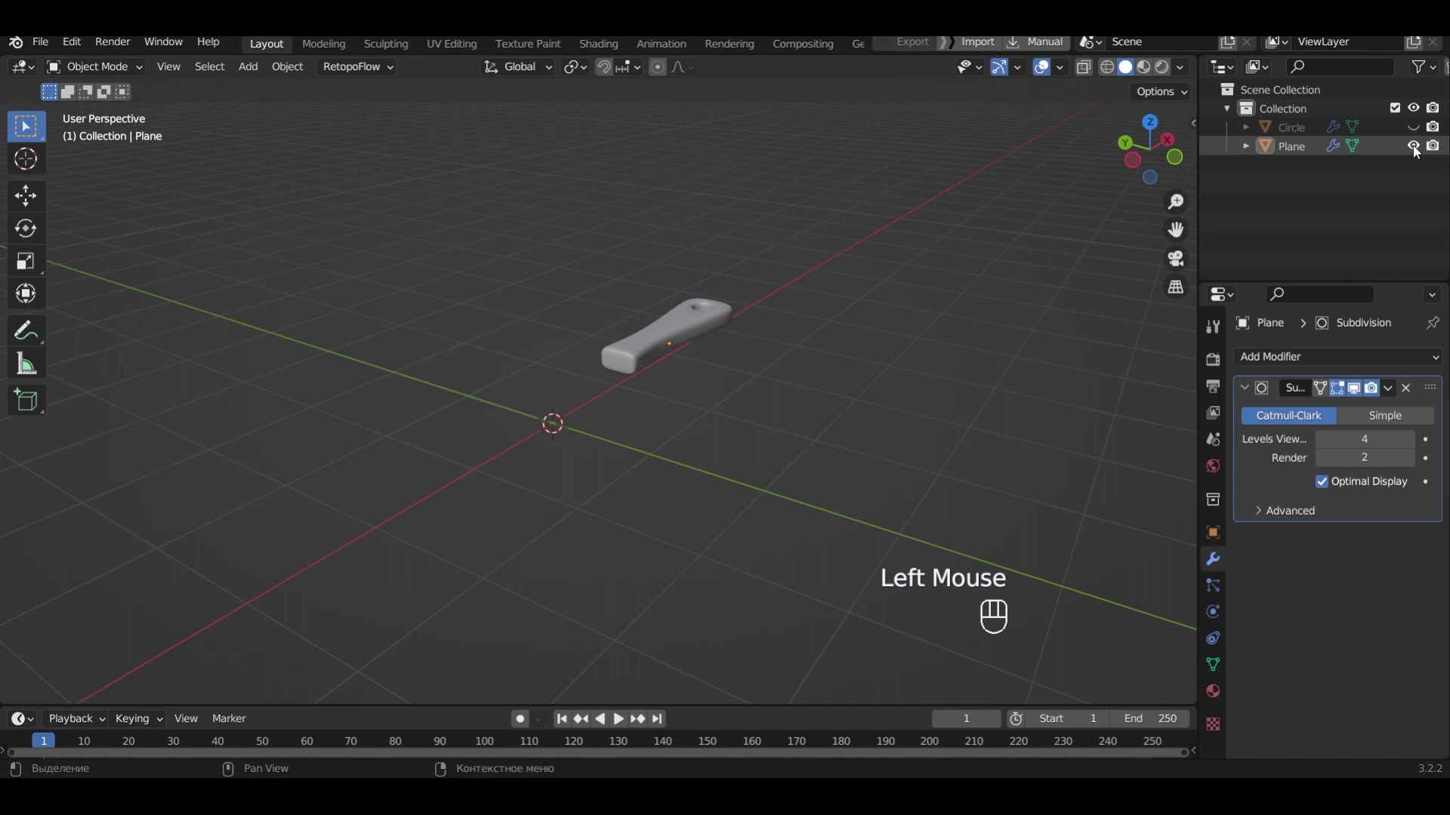
{"action": "left_click", "coordinate": [1418, 152]}
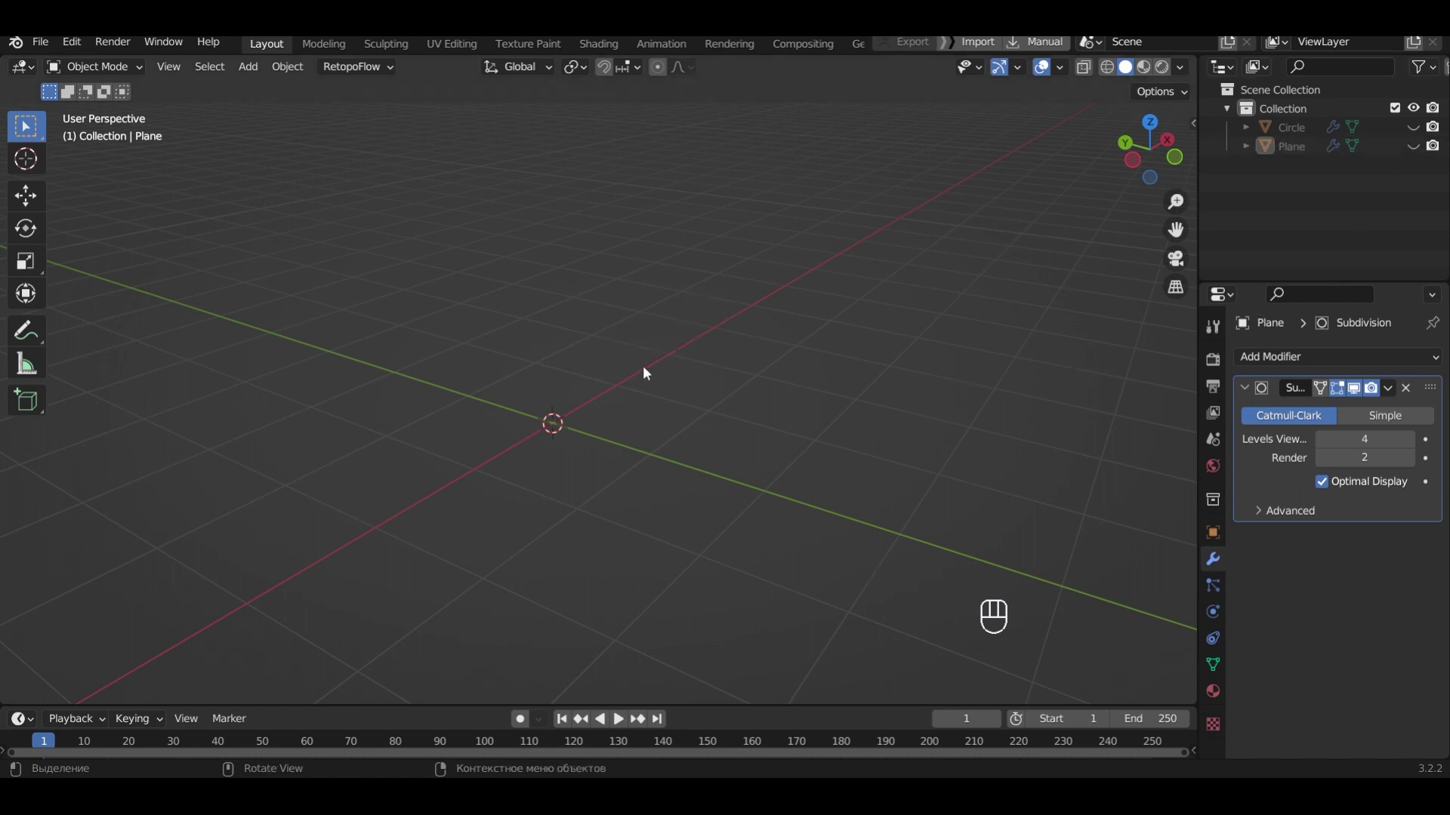
Add a subdivided cube, flatten it along Z into a thin slab and inset its top face
{"action": "key", "text": "shift+a"}
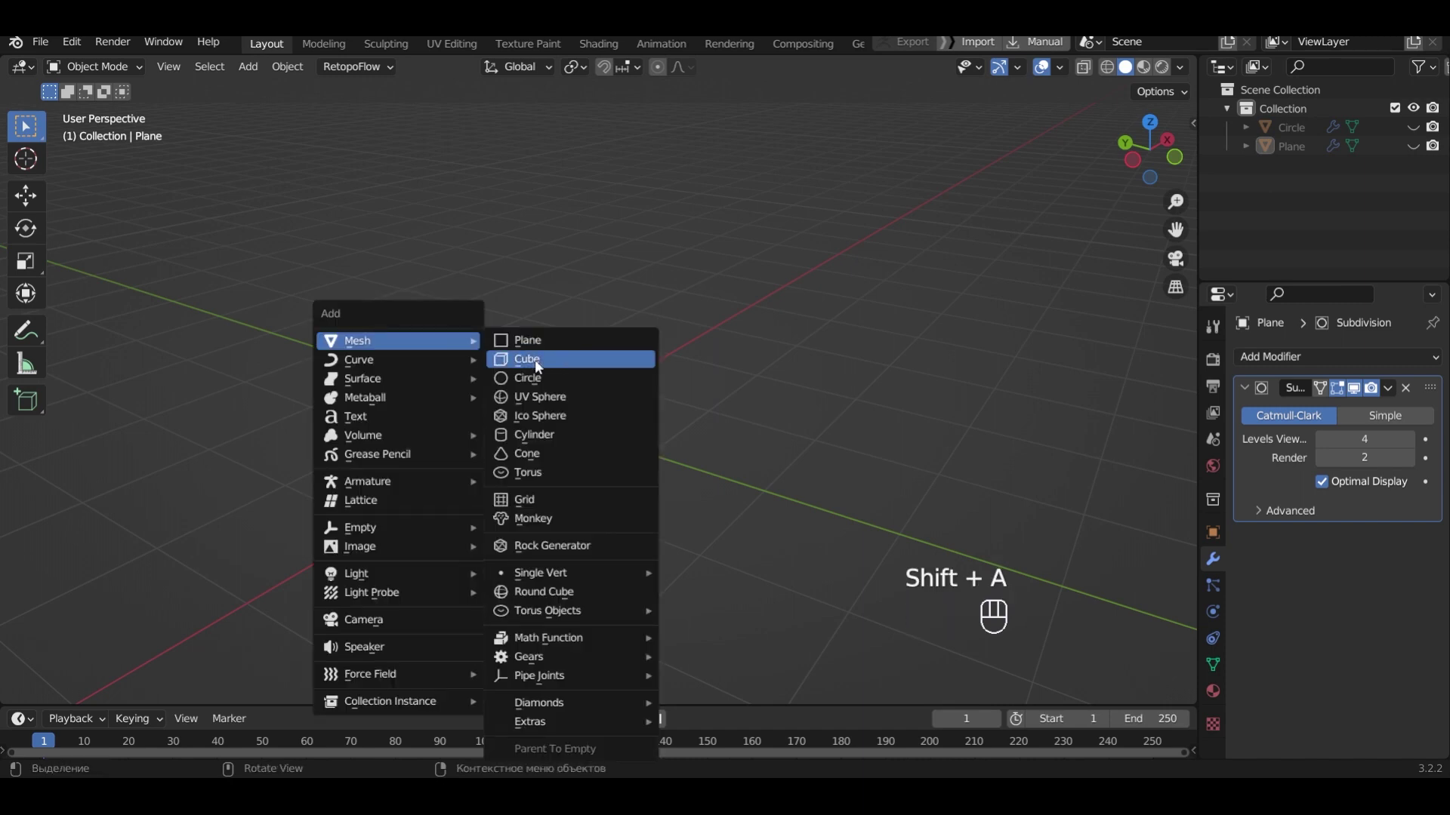
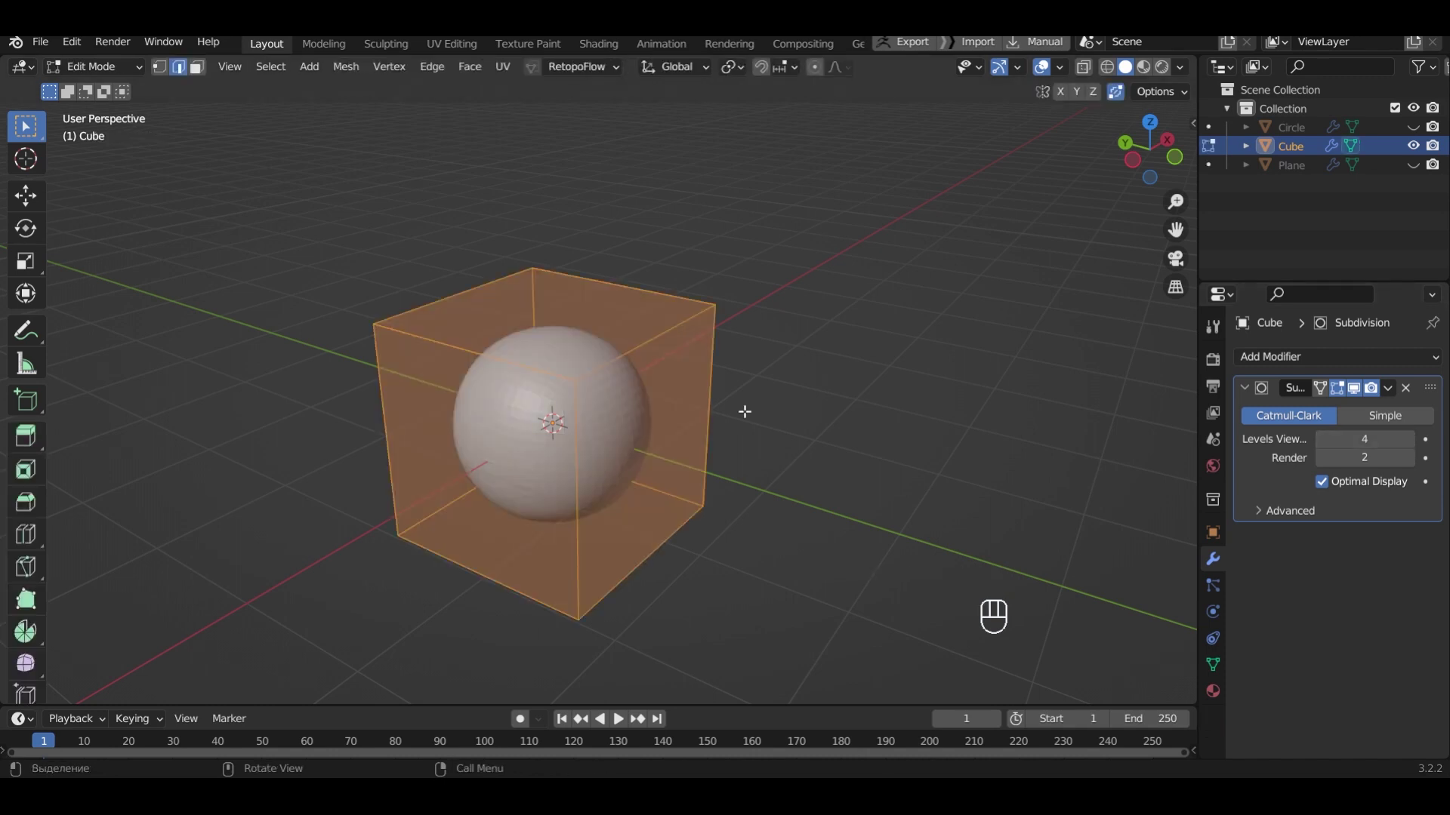
{"action": "key", "text": "KP_1"}
{"action": "key", "text": "s"}
{"action": "key", "text": "z"}
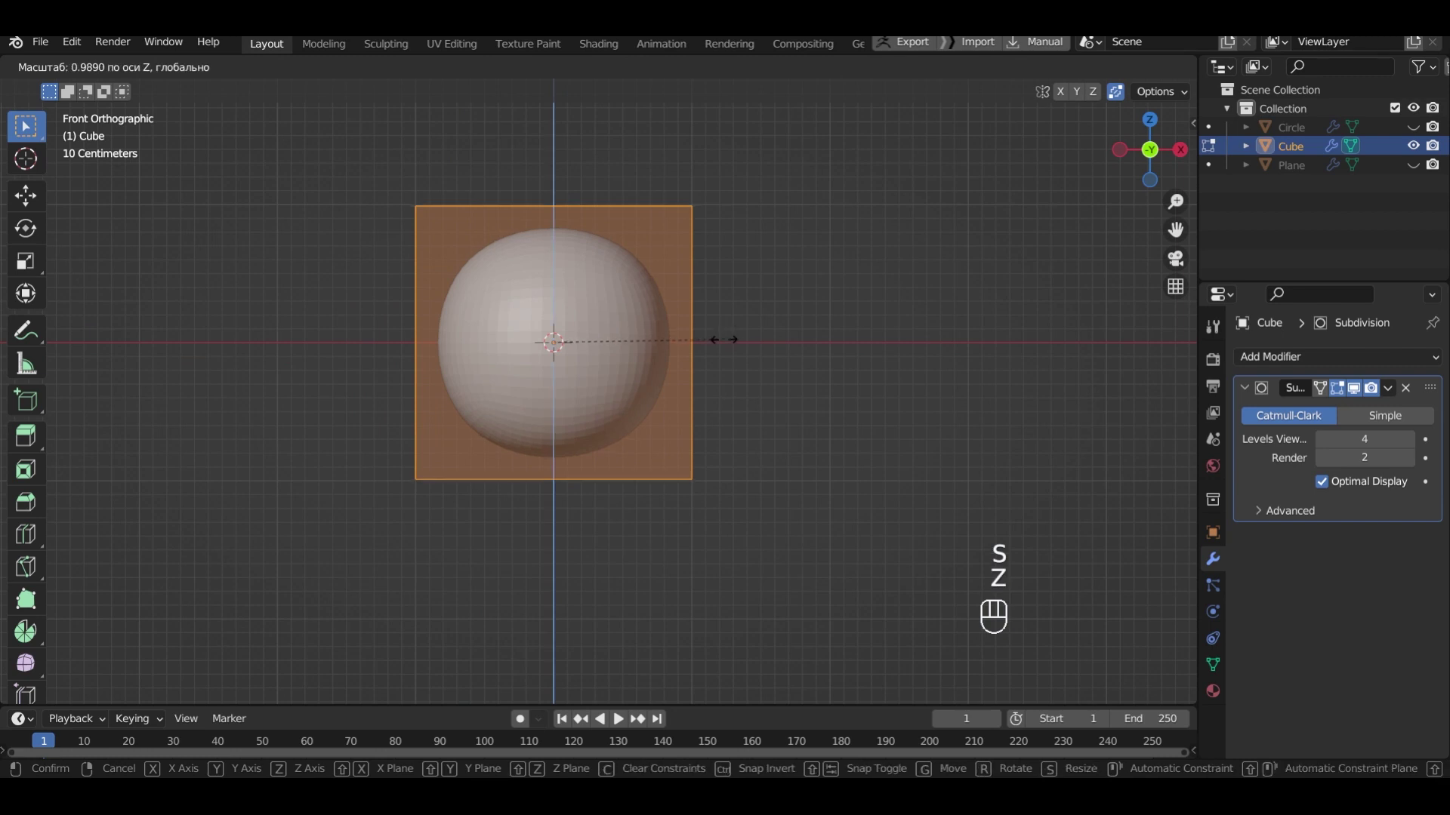
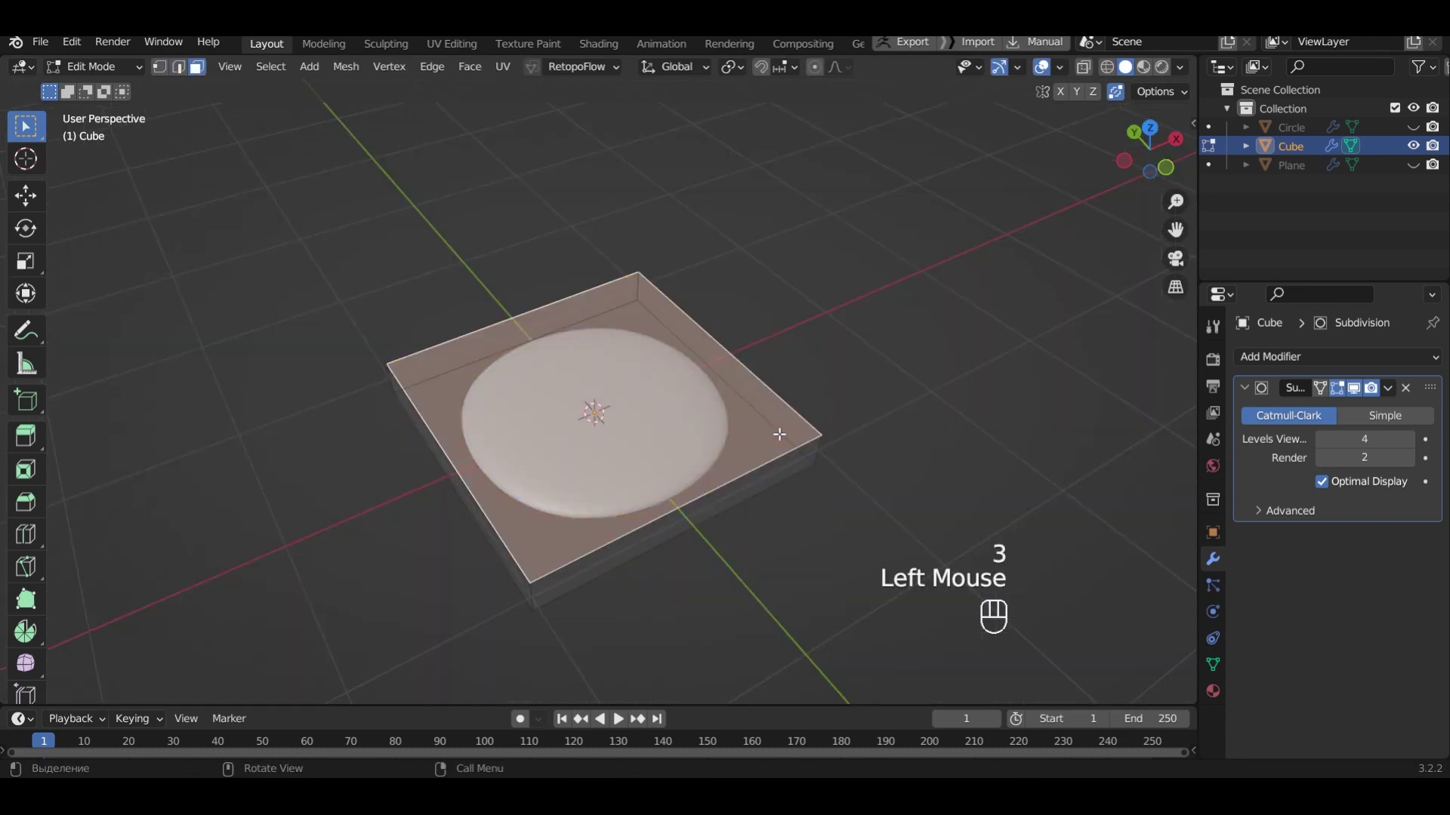
{"action": "key", "text": "i"}
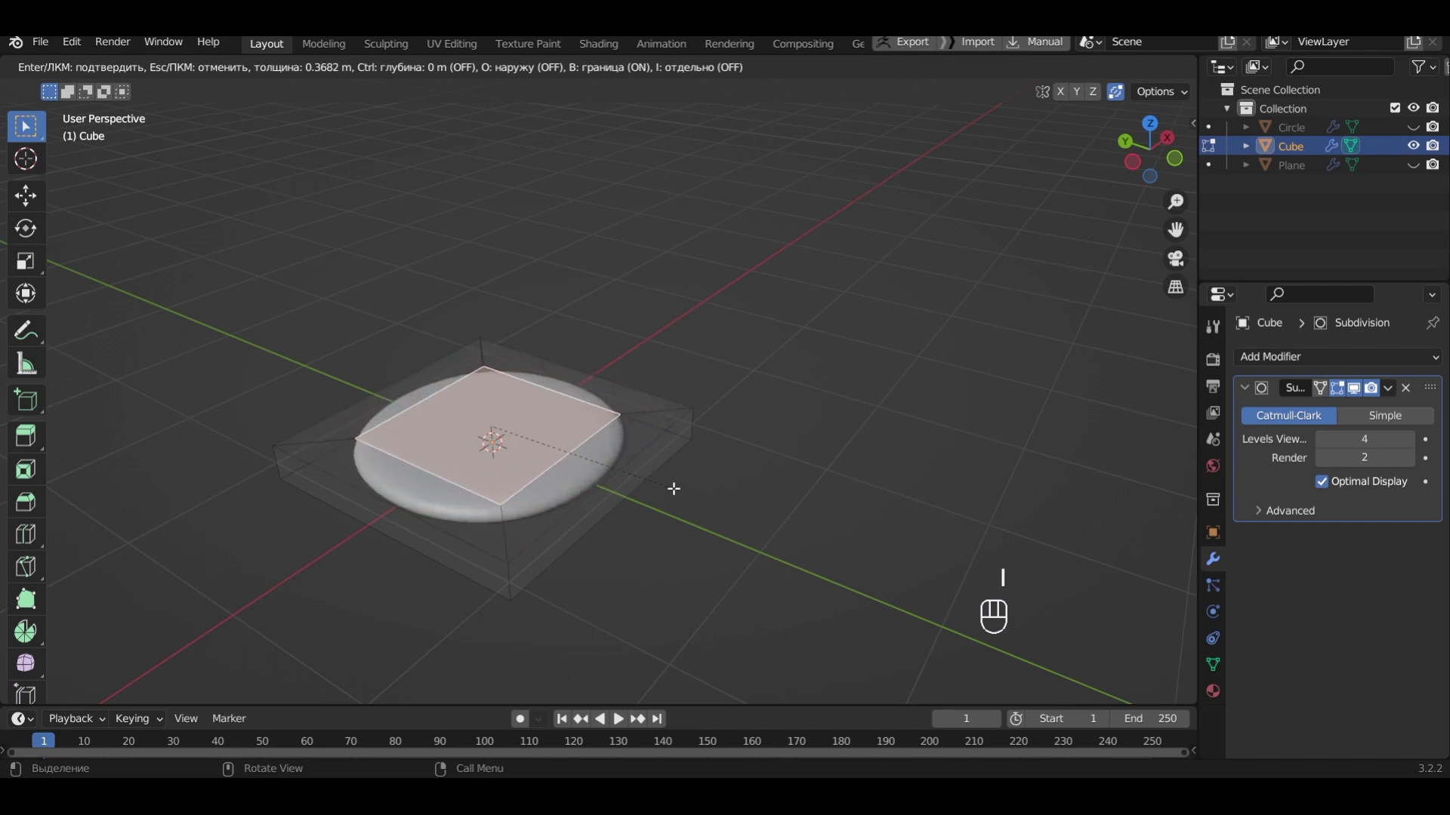
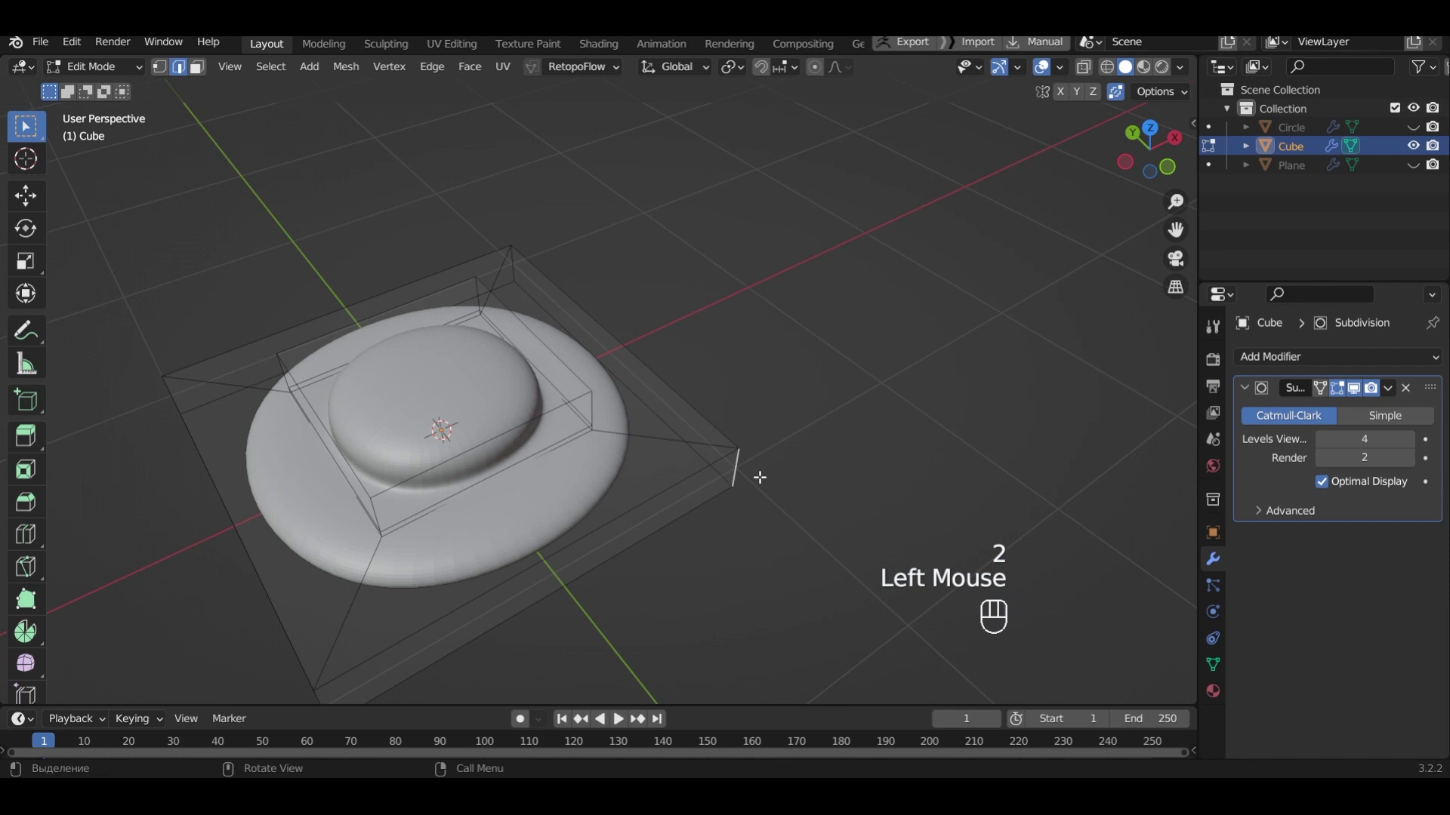
Shift the egg white's outer edges along Y for an irregular shape and return to Object Mode
{"action": "key", "text": "g"}
{"action": "key", "text": "y"}
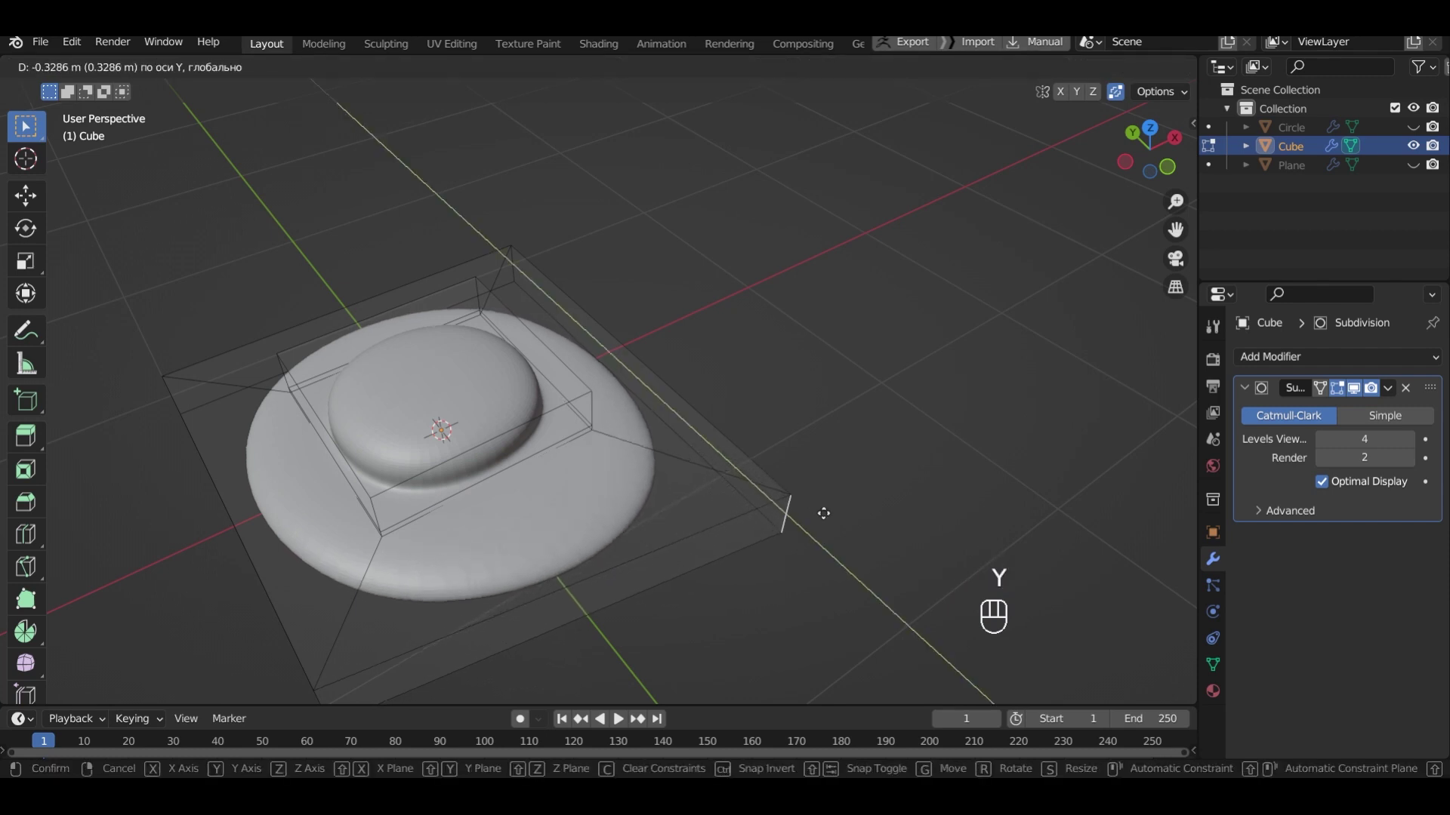
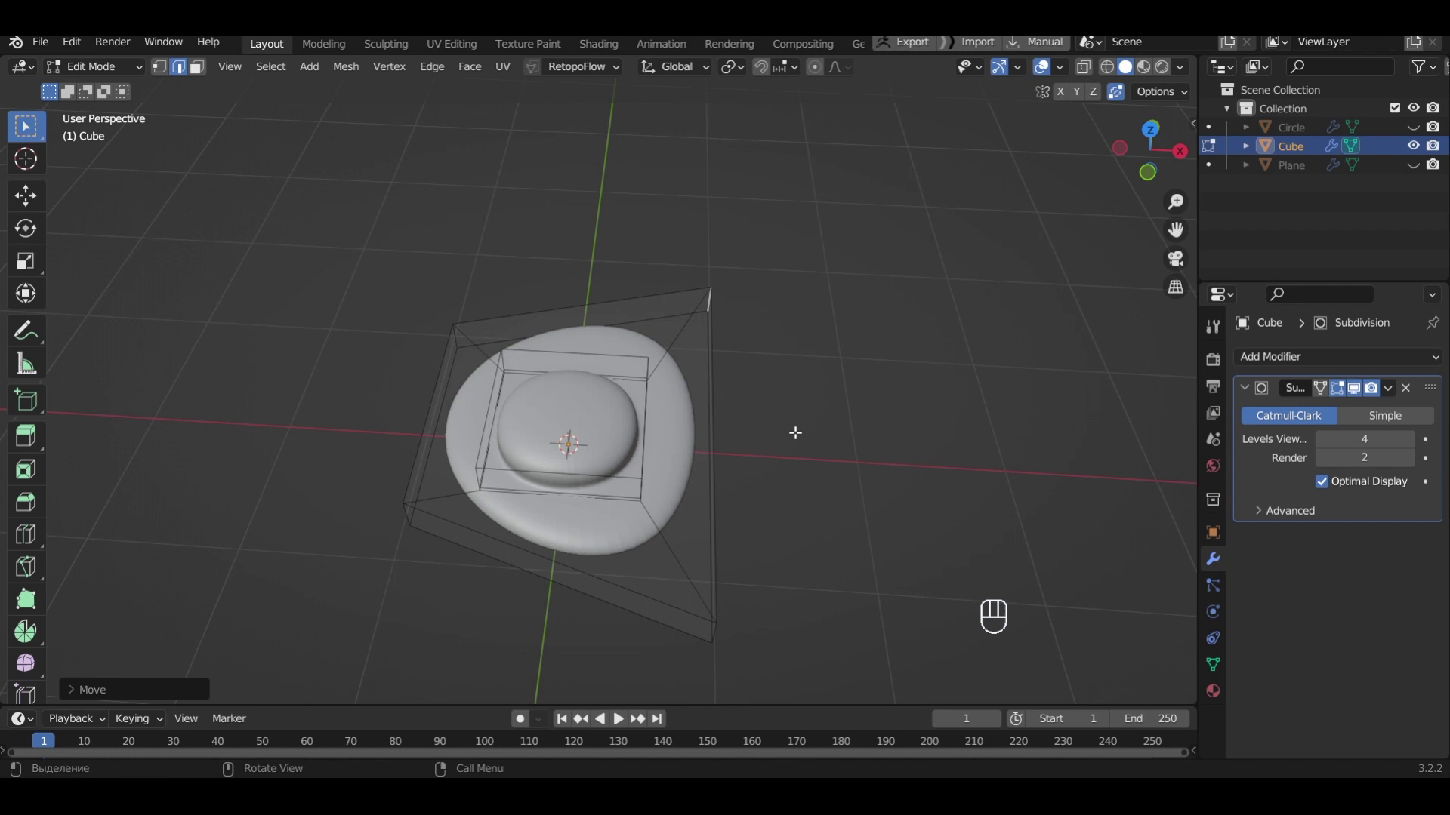
{"action": "key", "text": "Tab"}
{"action": "middle_click", "coordinate": [594, 442]}
Reach toward the Outliner to unhide the pan and handle beside the egg
{"action": "left_click_drag", "start_coordinate": [594, 442], "coordinate": [1395, 186]}
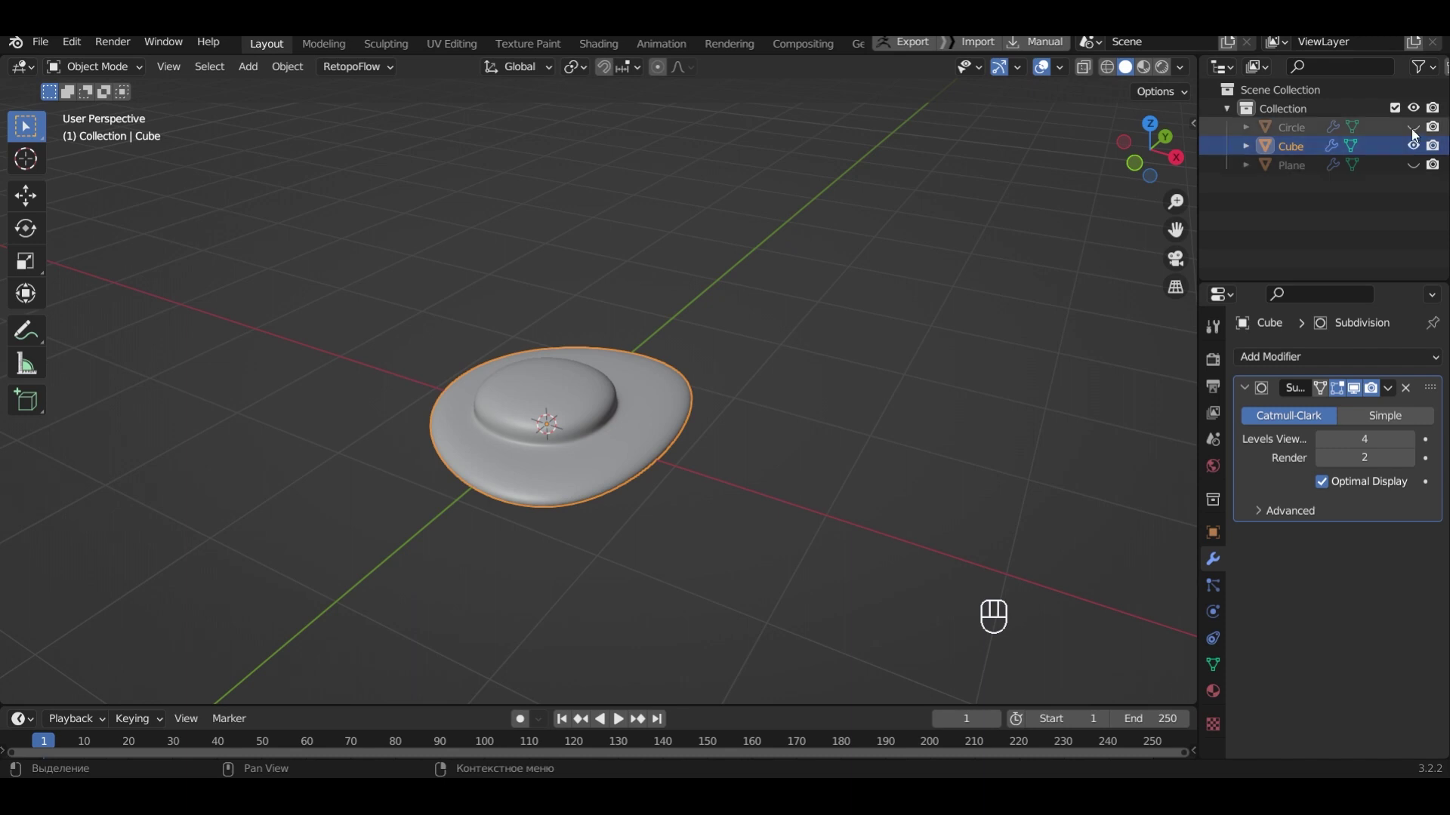
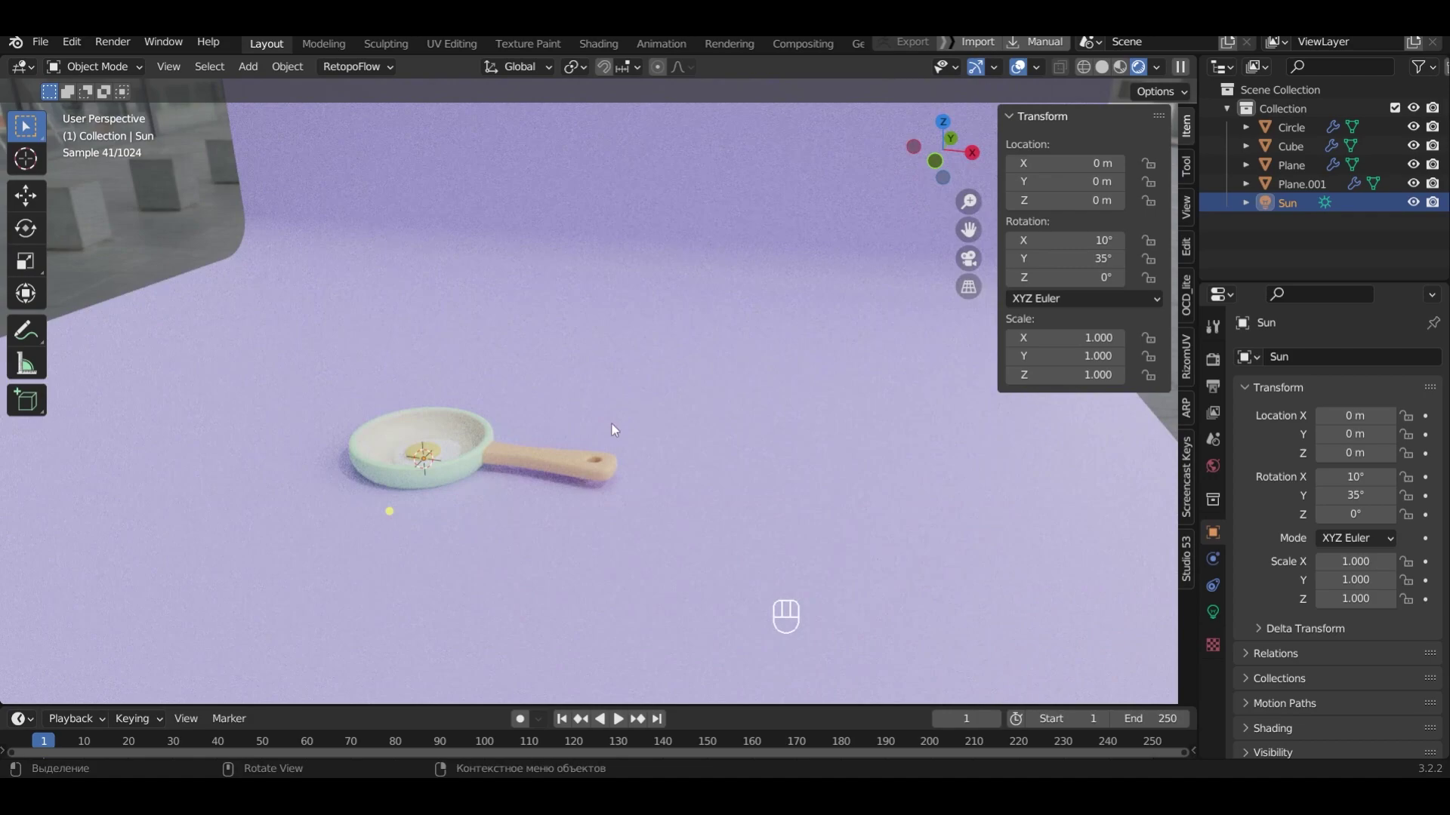
Frame the frying pan in the viewport and snap the camera to this view
{"action": "key", "text": "shift+a"}
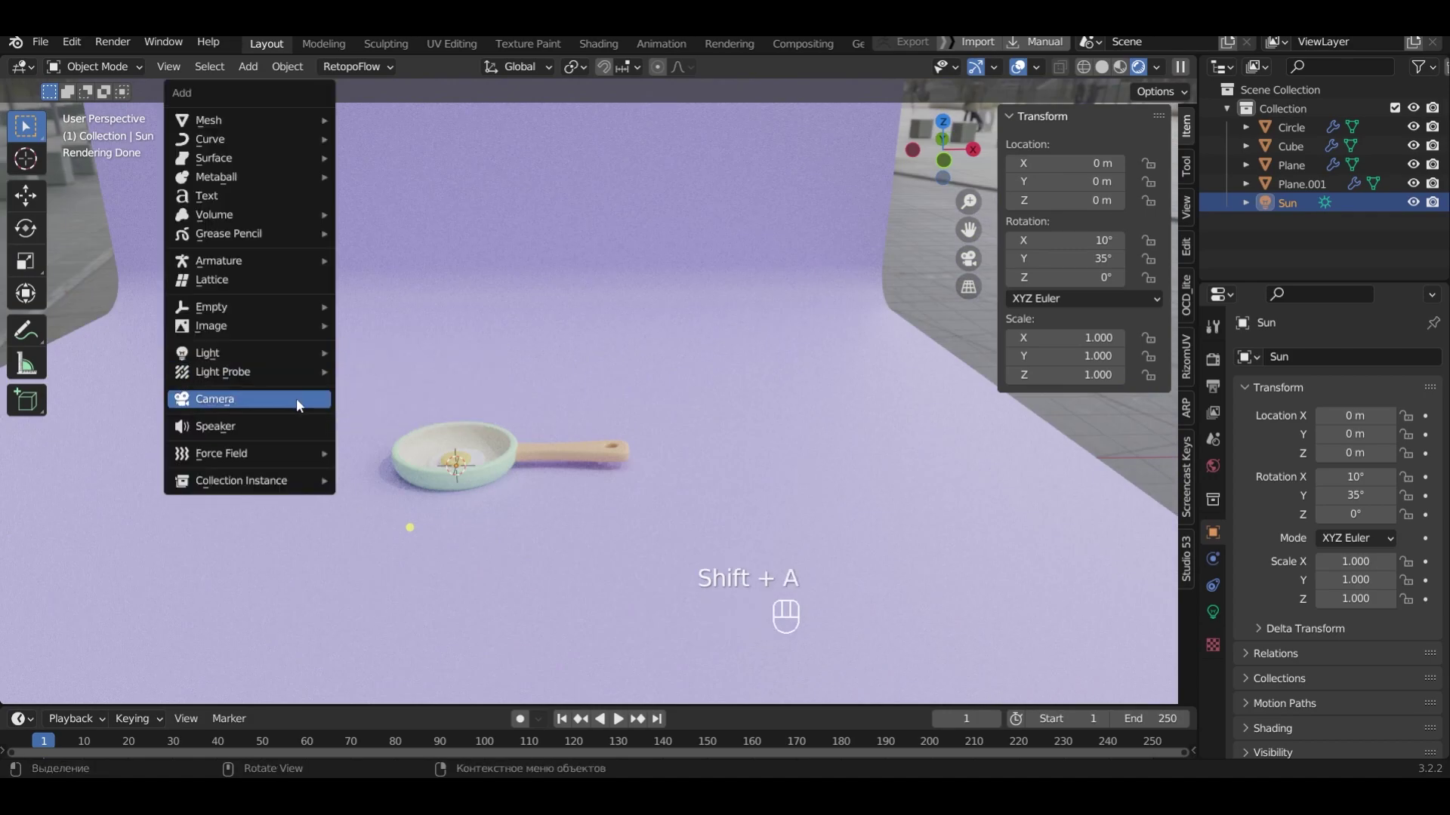
{"action": "middle_click", "coordinate": [533, 475]}
{"action": "left_click_drag", "start_coordinate": [582, 459], "coordinate": [648, 483]}
{"action": "middle_click", "coordinate": [699, 489]}
{"action": "scroll", "scroll_direction": "up", "scroll_amount": 3}
{"action": "left_click_drag", "start_coordinate": [693, 503], "coordinate": [692, 489]}
{"action": "scroll", "scroll_direction": "up", "scroll_amount": 3}
{"action": "left_click_drag", "start_coordinate": [676, 473], "coordinate": [689, 442]}
{"action": "left_click_drag", "start_coordinate": [684, 455], "coordinate": [688, 465]}
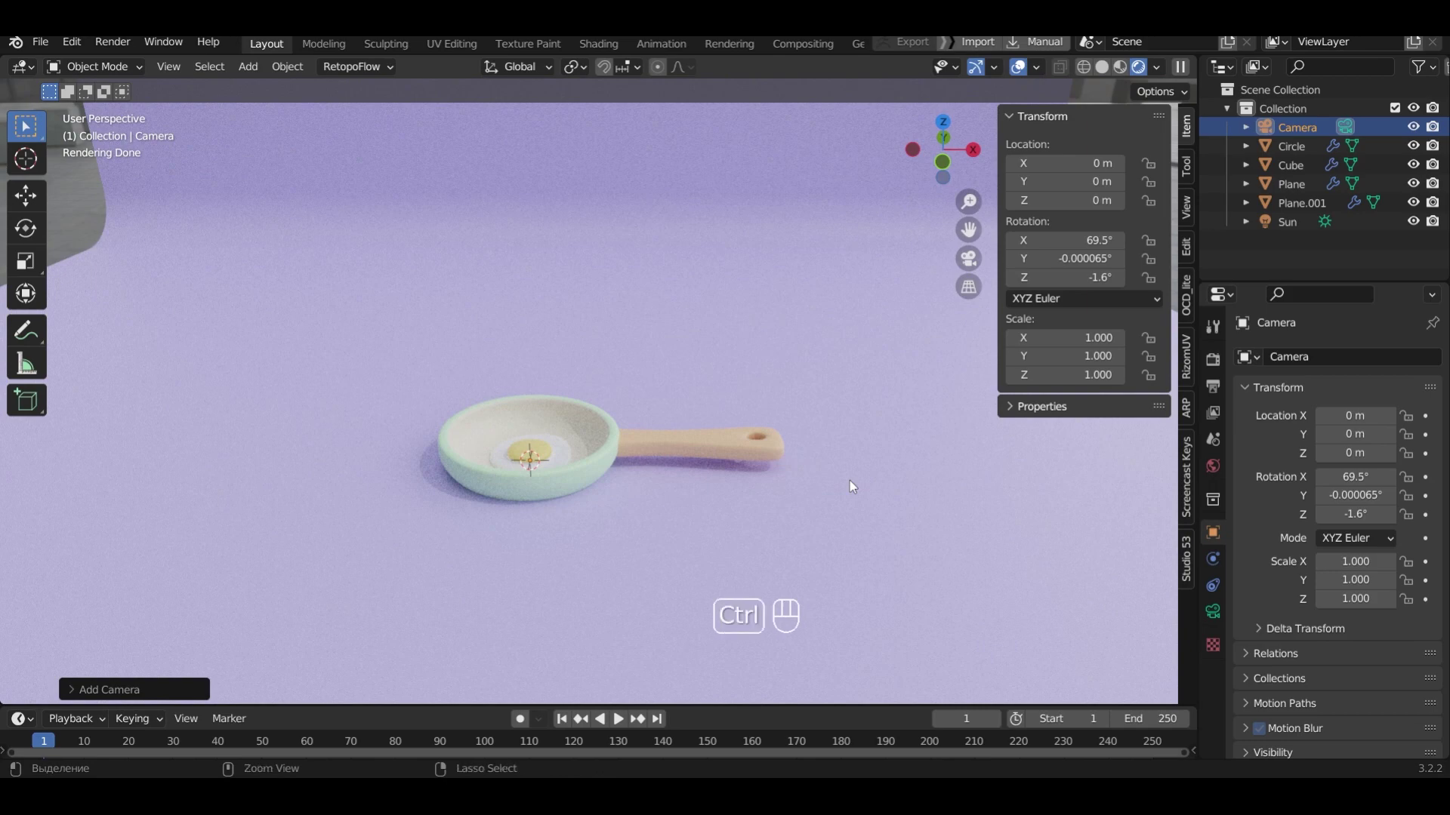
{"action": "key", "text": "ctrl+alt+KP_0"}
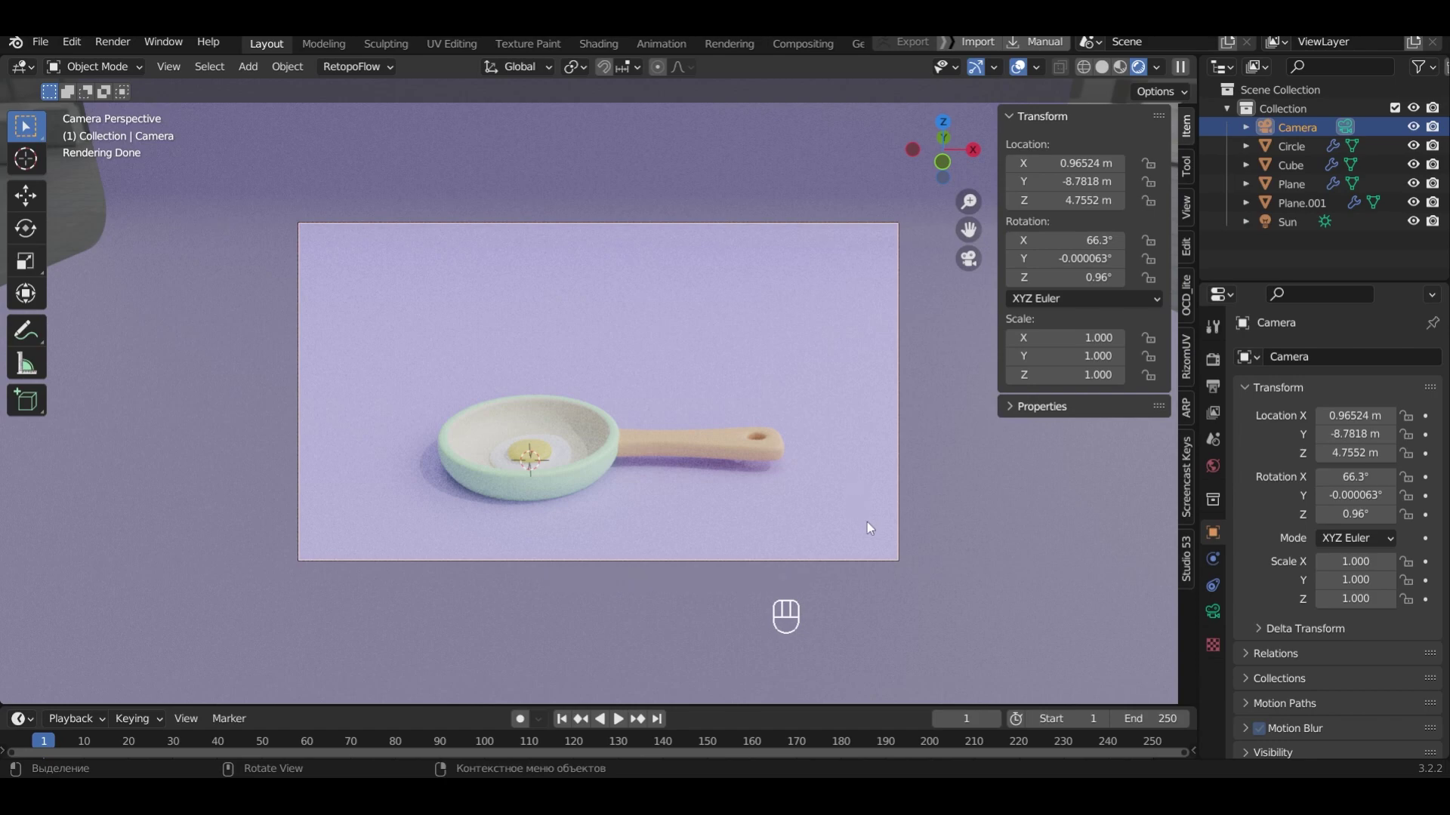
Lower the camera to 4.40 m and tilt it about X from 66.3° toward 62.3°
{"action": "key", "text": "g"}
{"action": "key", "text": "z"}
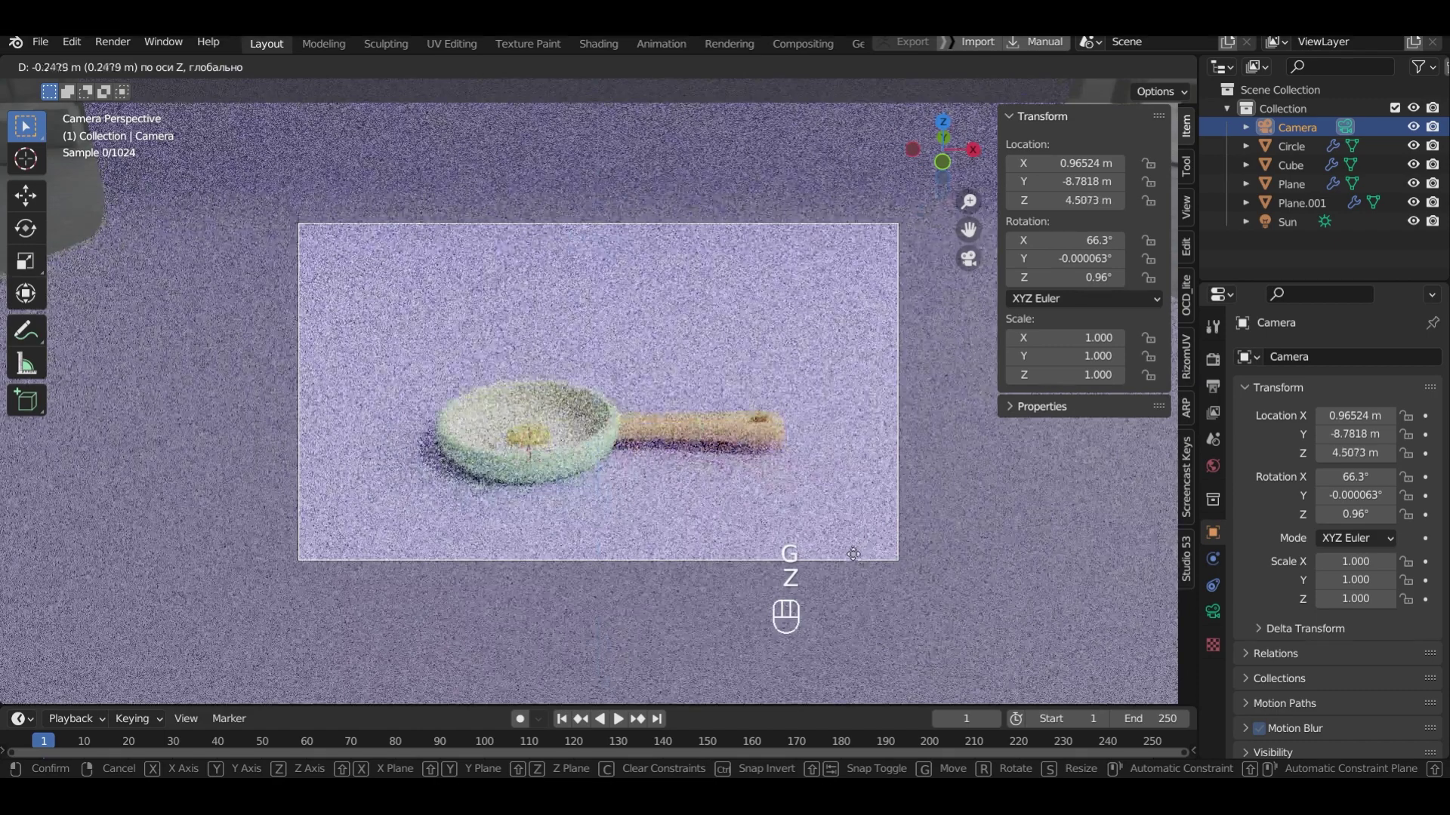
{"action": "left_click", "coordinate": [849, 571]}
{"action": "key", "text": "r"}
{"action": "key", "text": "x"}
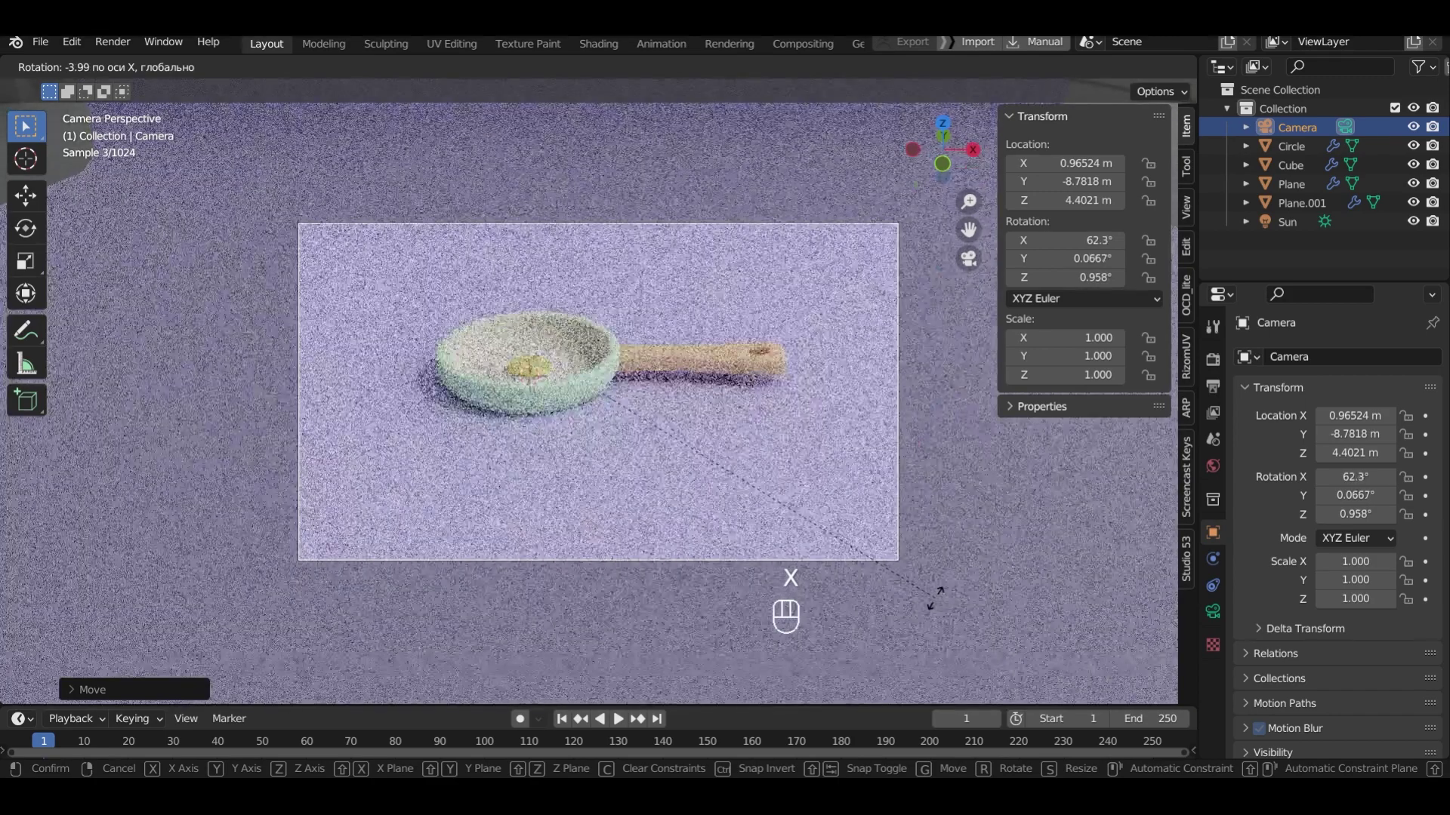